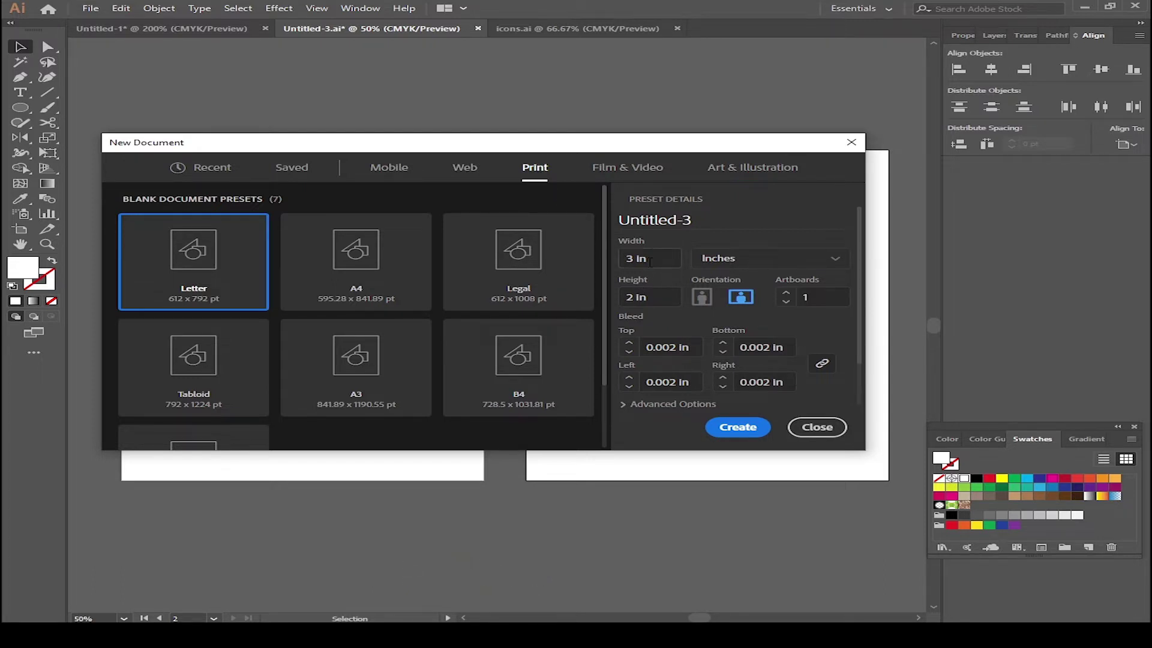
Create the 3 × 2 in card document with 0.125 in bleed linked on all sides.
{"action": "left_click", "coordinate": [604, 266]}
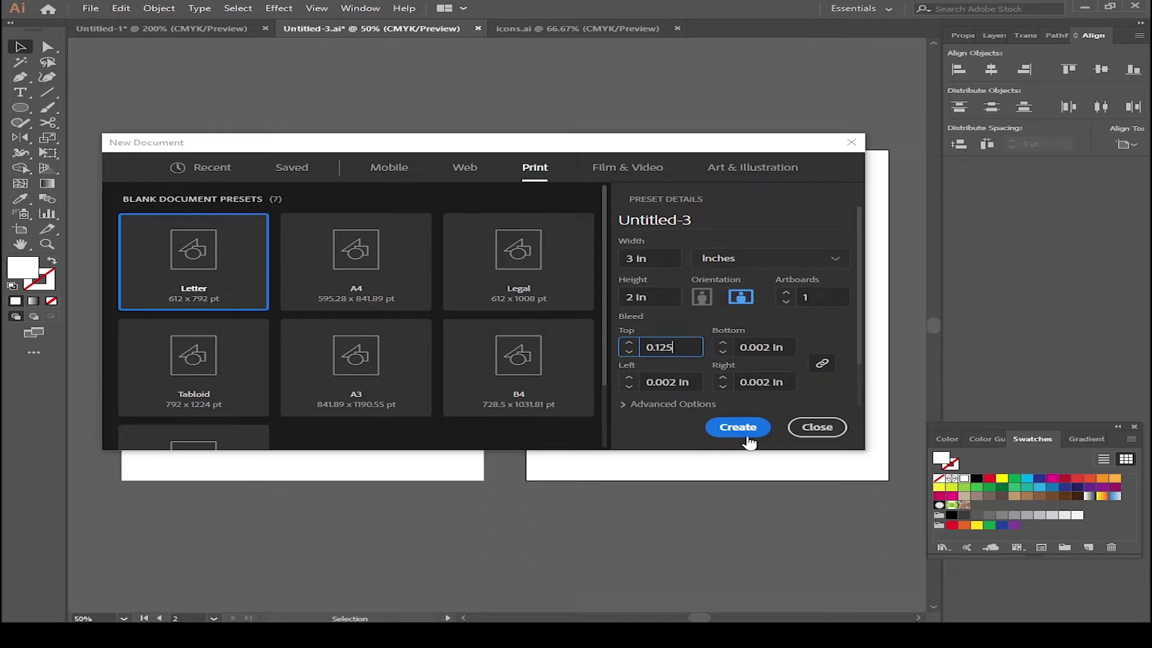
{"action": "left_click", "coordinate": [746, 443]}
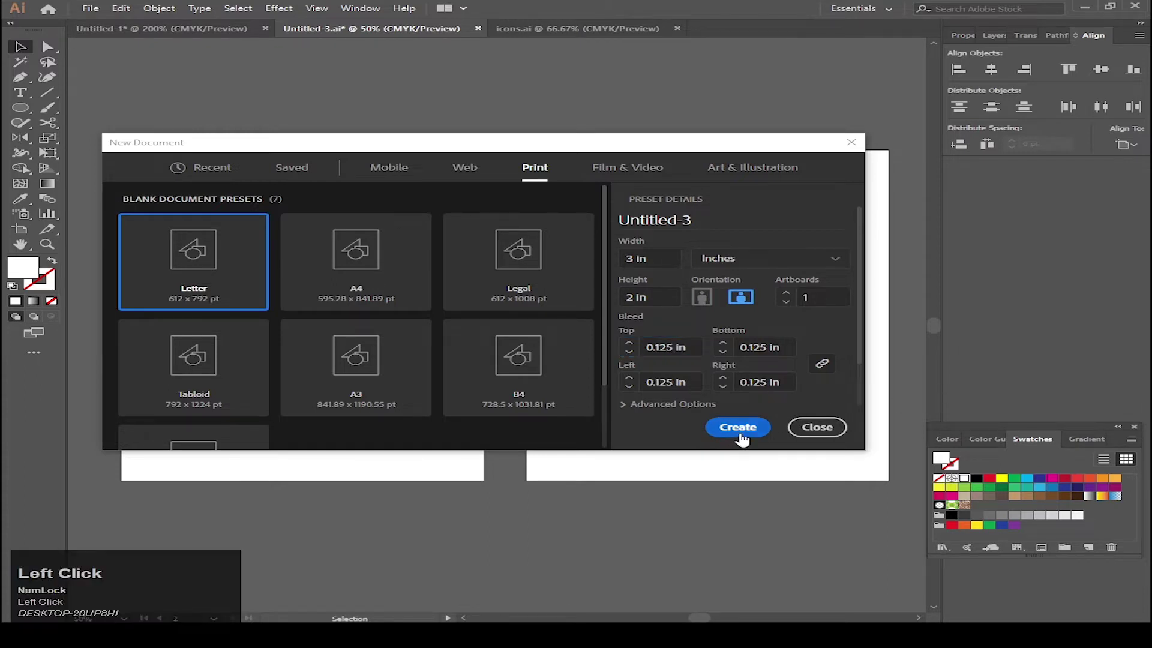
{"action": "left_click", "coordinate": [744, 437]}
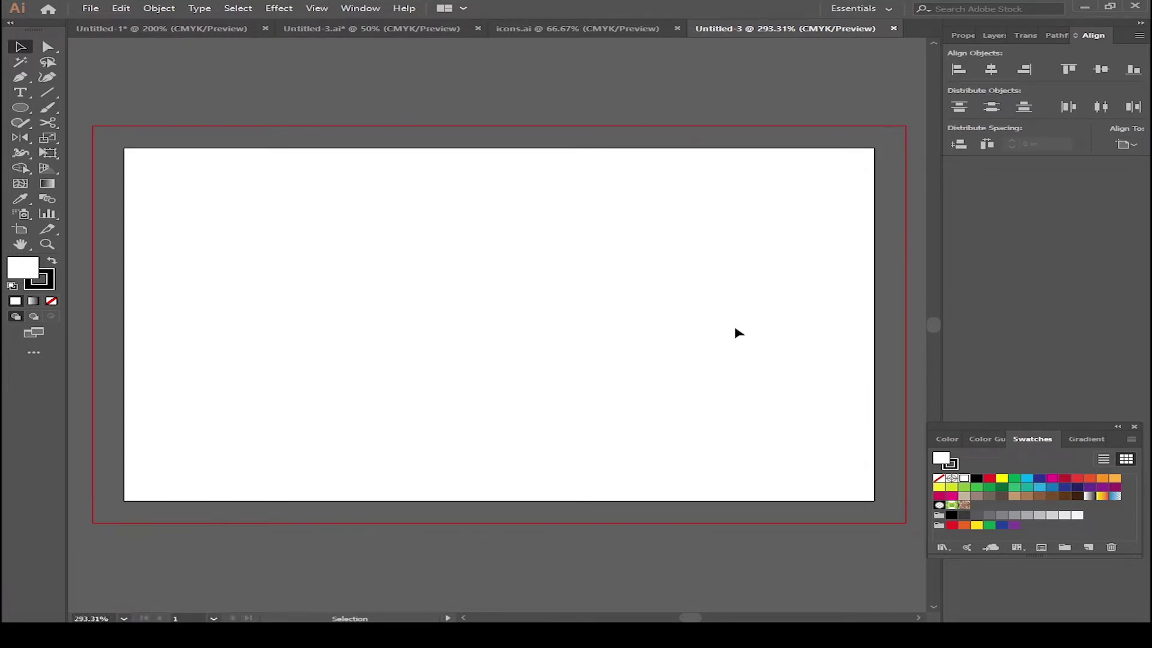
Draw a stroke-free white 3.25 × 2.25 in rectangle covering the card out to the bleed.
{"action": "left_click", "coordinate": [240, 160]}
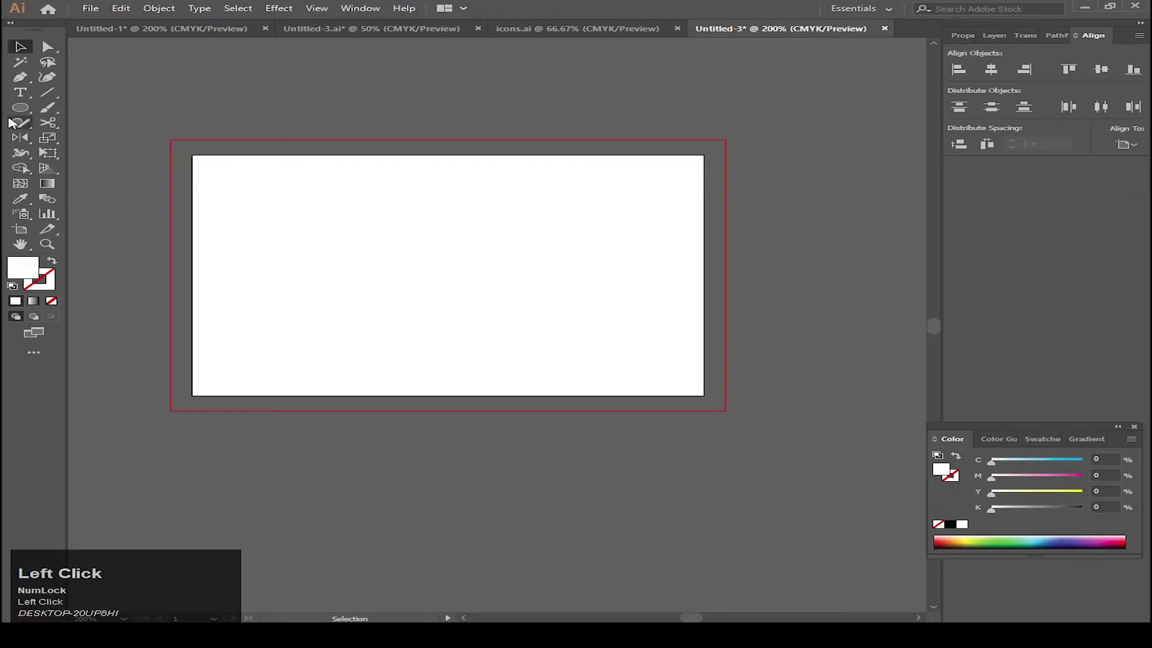
{"action": "key", "text": "m"}
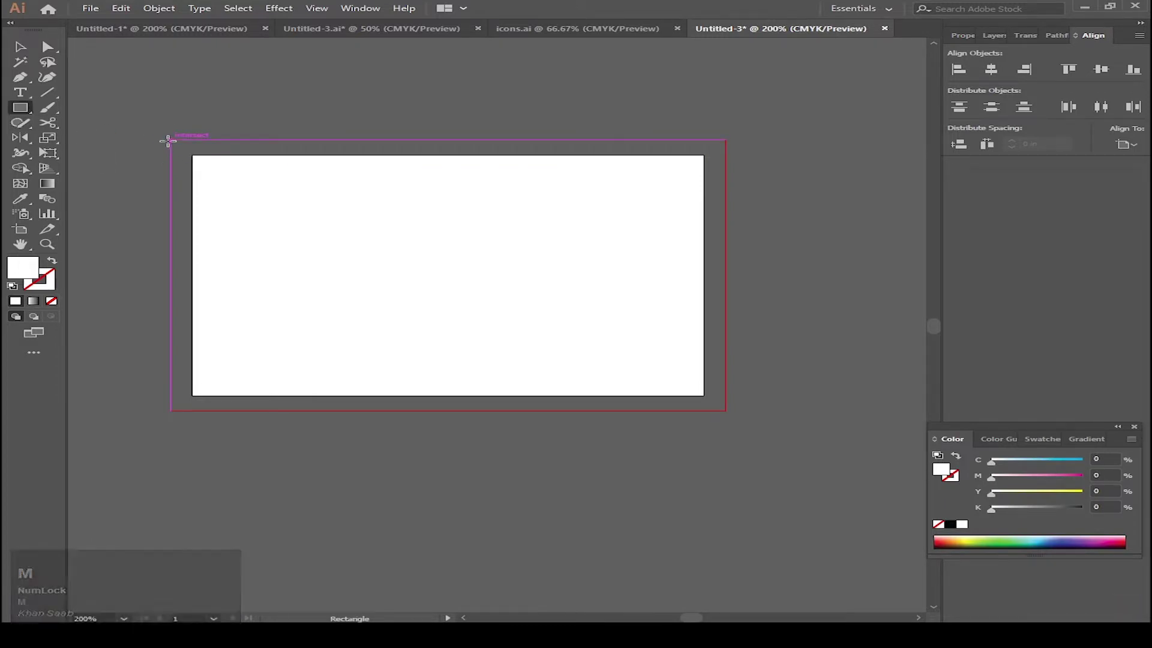
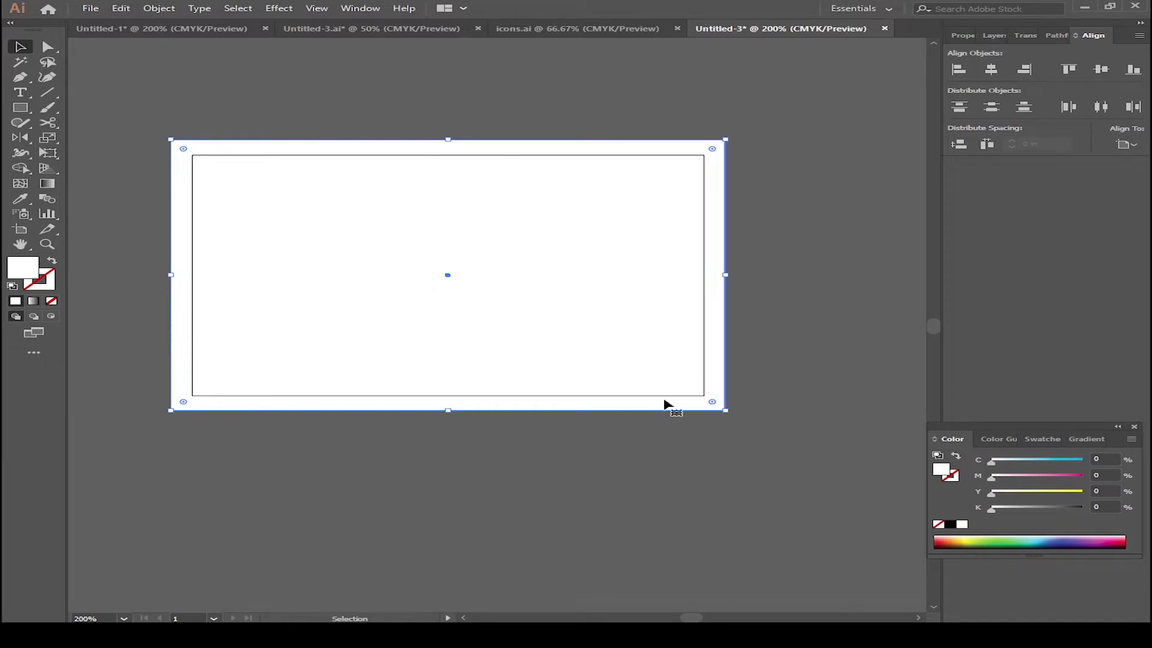
{"action": "left_click", "coordinate": [352, 236]}
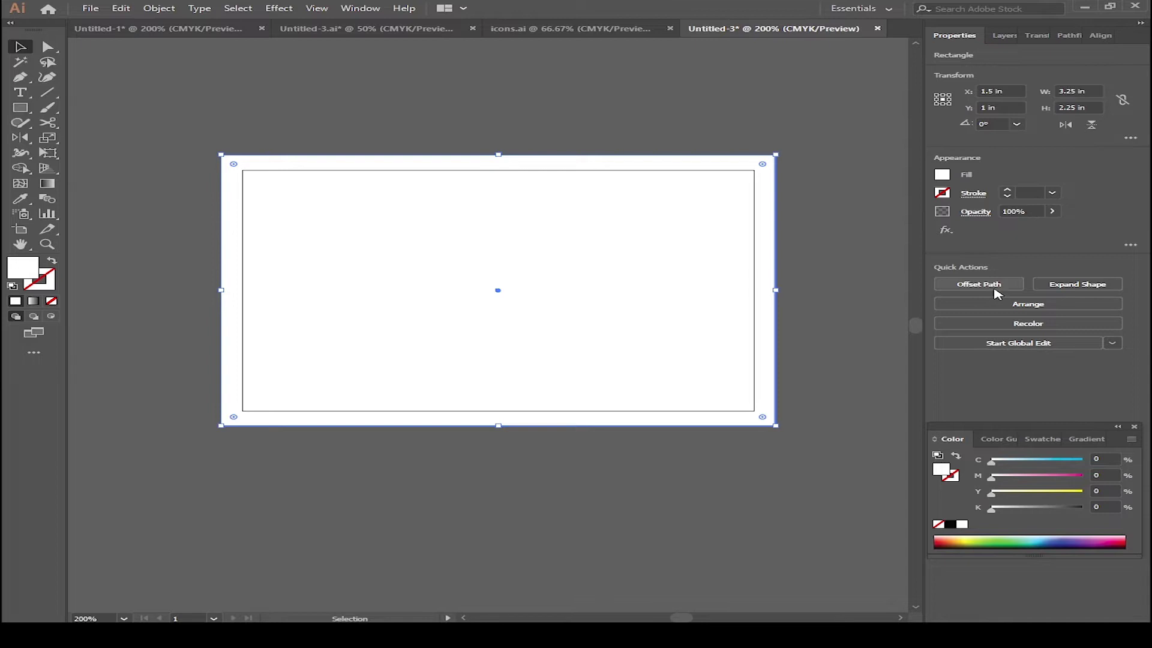
Offset the rectangle -0.25 in and turn the inset copy into a safe-area guide.
{"action": "left_click", "coordinate": [1002, 288]}
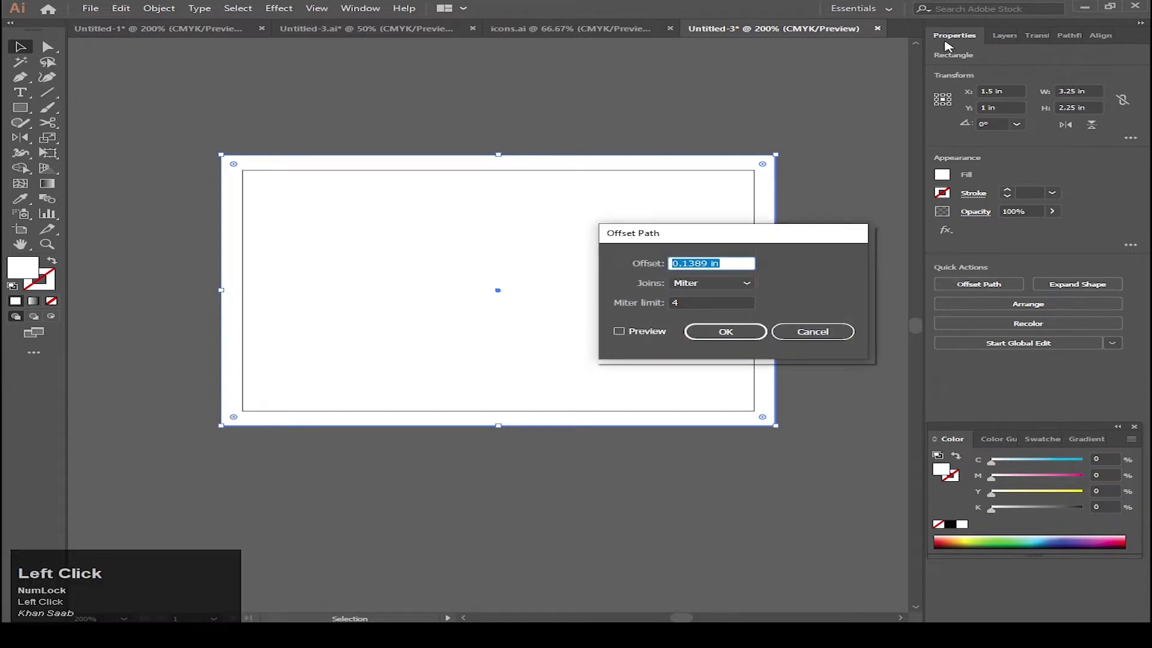
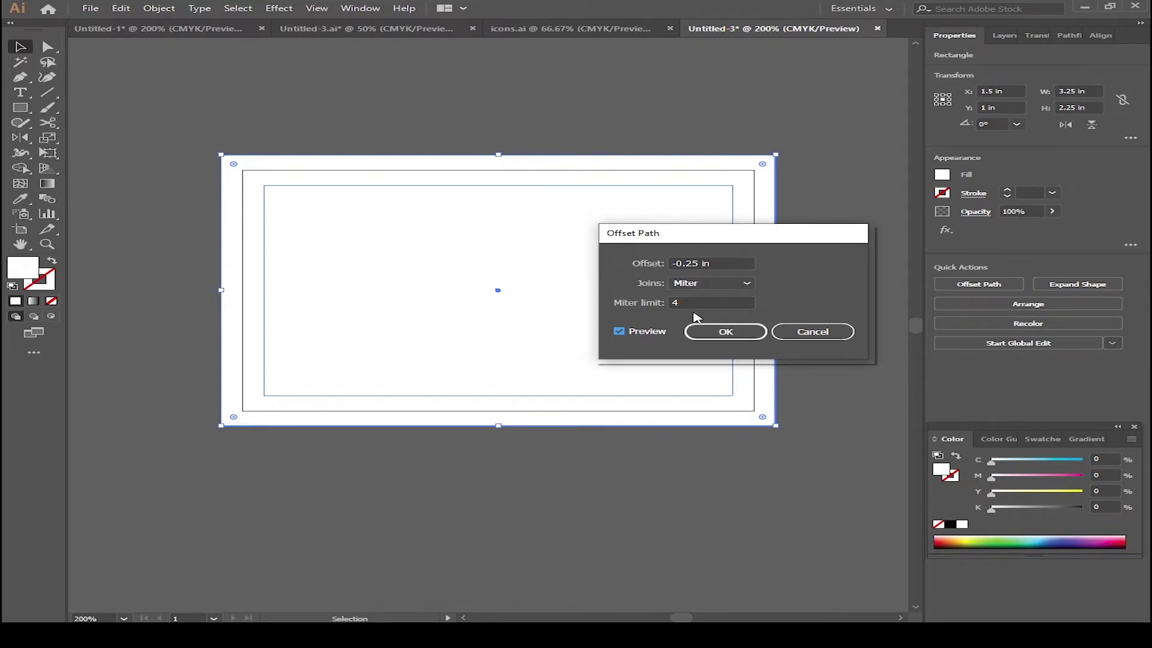
{"action": "left_click", "coordinate": [757, 342]}
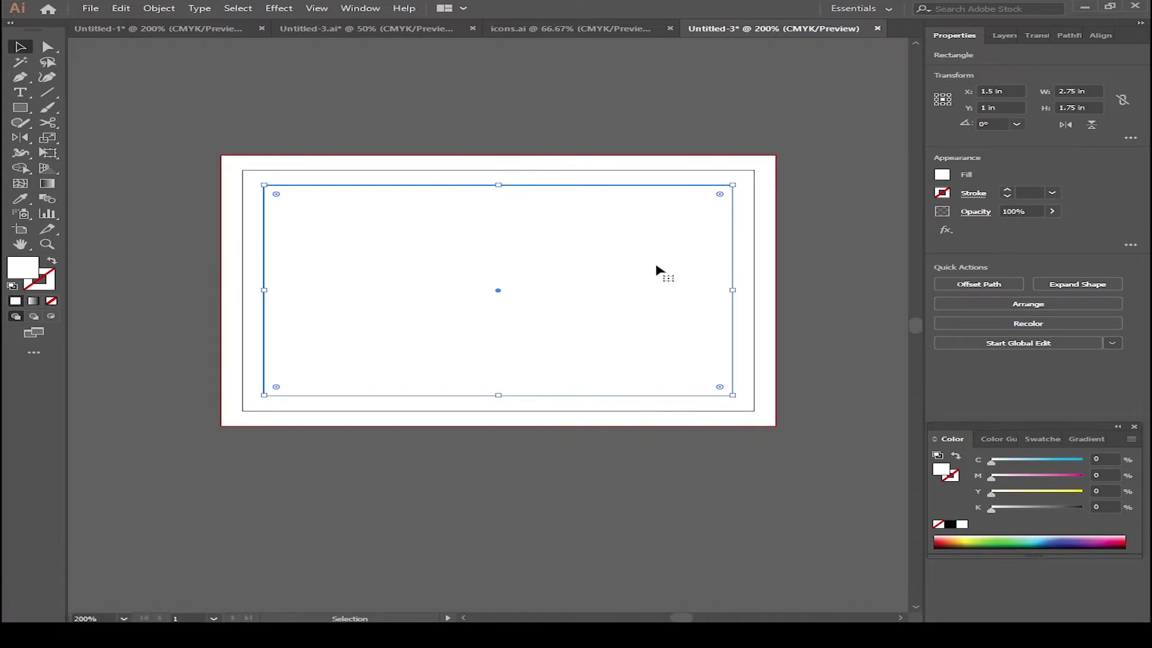
{"action": "right_click", "coordinate": [666, 289]}
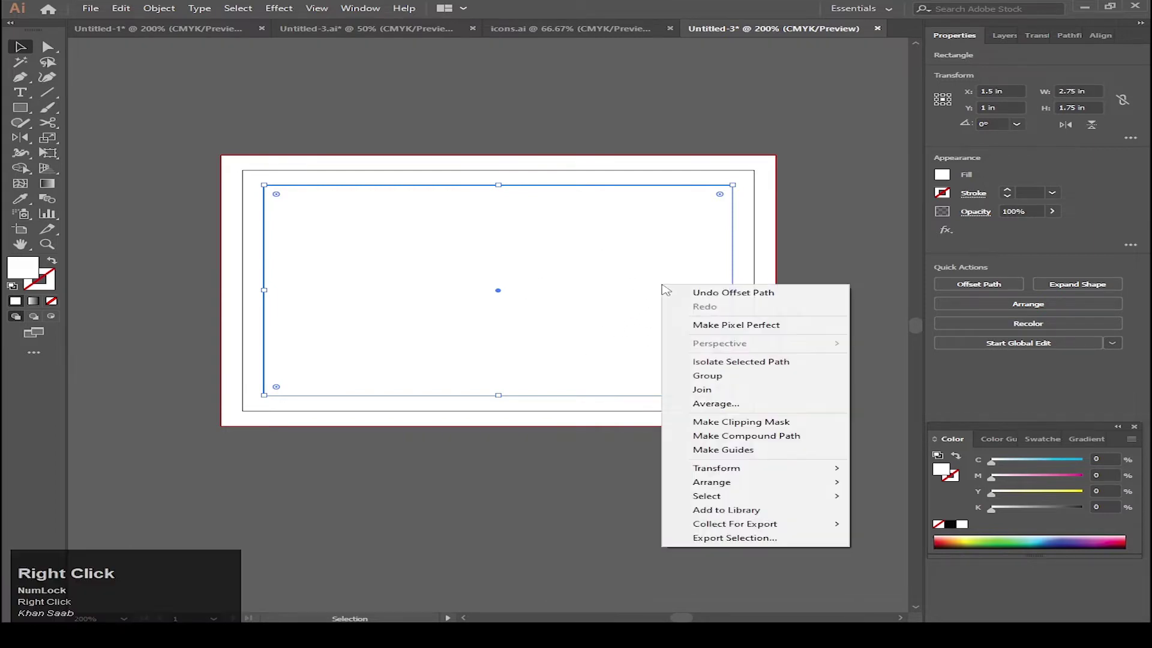
{"action": "left_click", "coordinate": [706, 448]}
{"action": "key", "text": "v"}
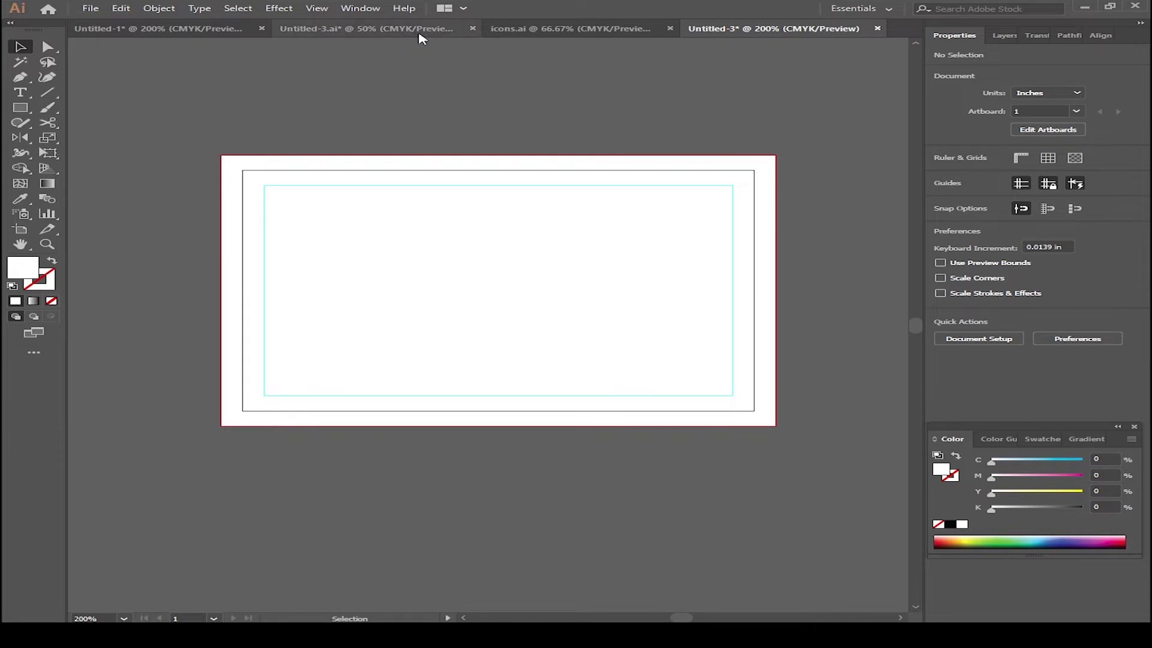
Bring the Royal Apartments logo from its document onto the card's right half.
{"action": "left_click", "coordinate": [426, 39]}
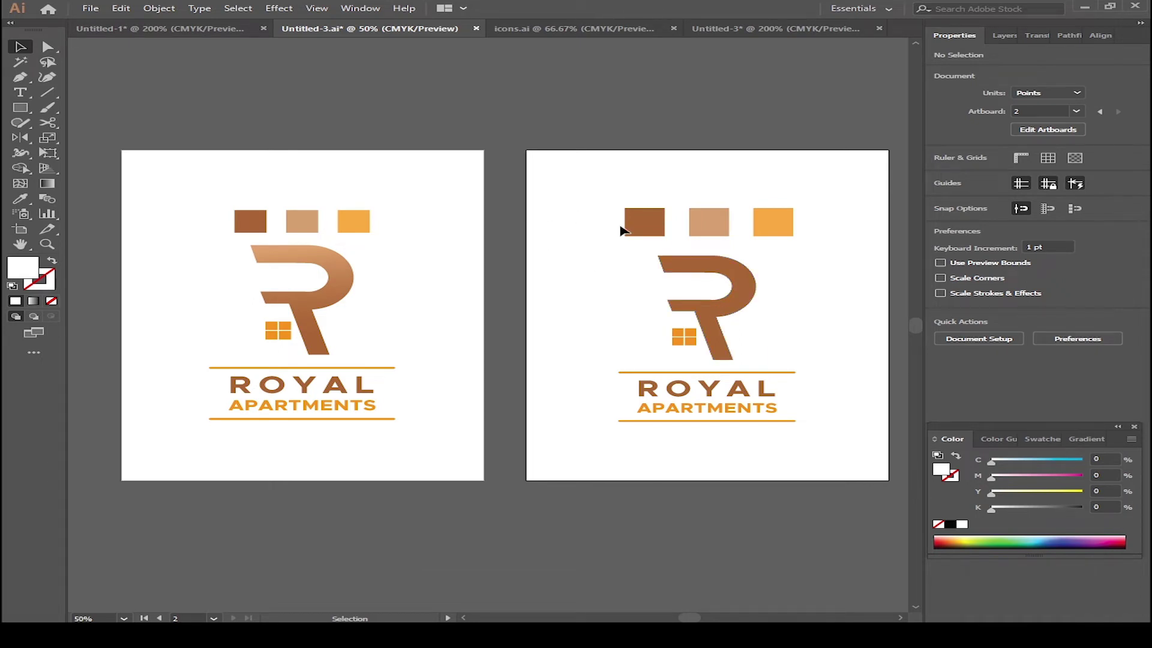
{"action": "left_click", "coordinate": [591, 215]}
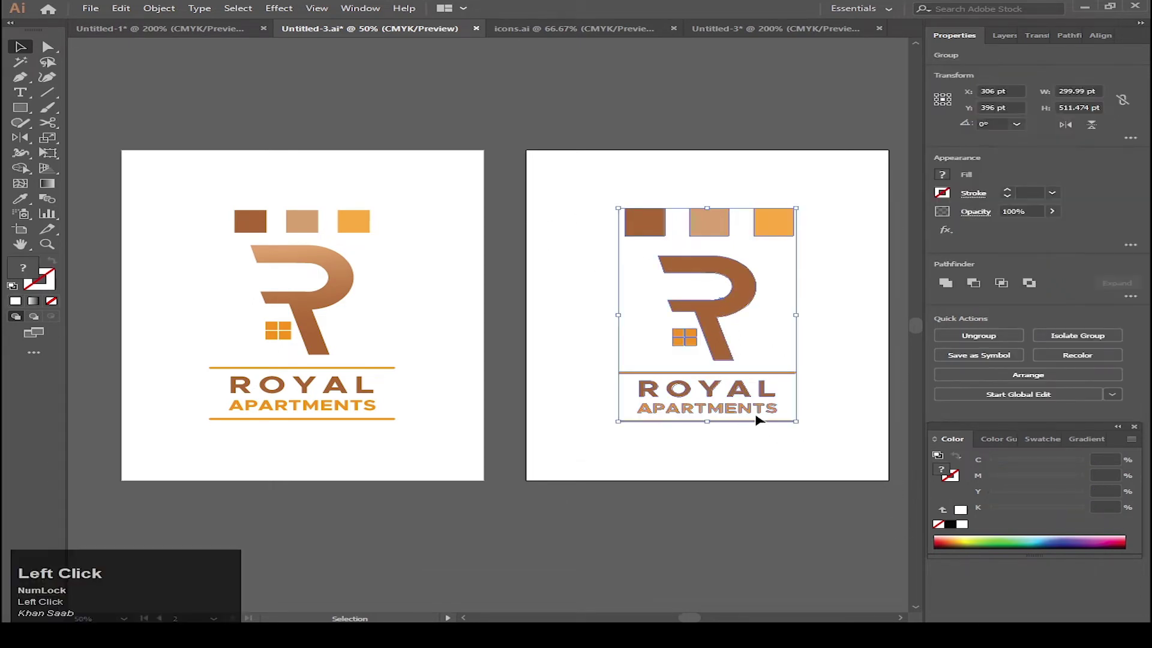
{"action": "left_click_drag", "start_coordinate": [714, 313], "coordinate": [590, 236]}
{"action": "scroll", "scroll_direction": "down", "scroll_amount": 3}
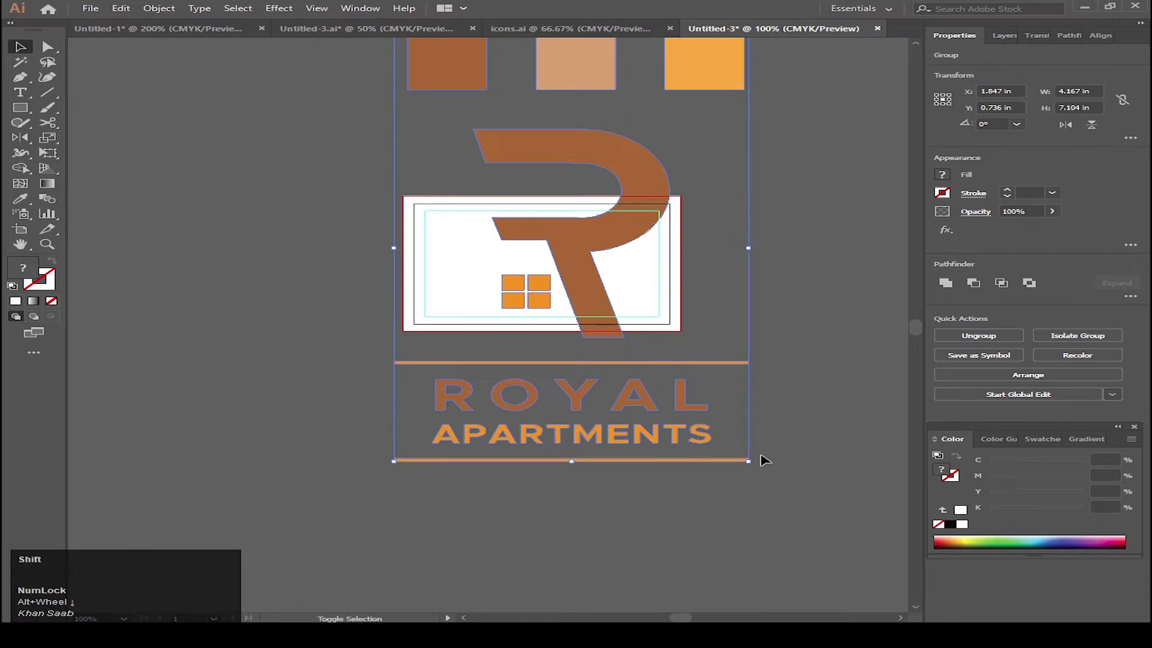
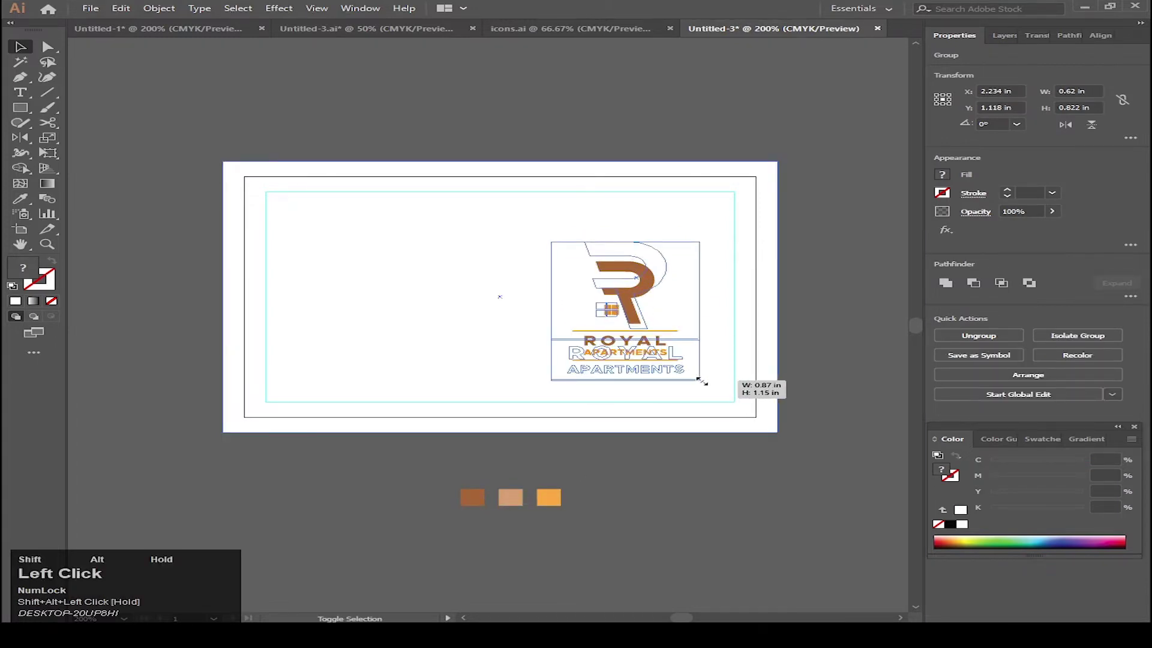
{"action": "key", "text": "ctrl+z"}
{"action": "key", "text": "v"}
{"action": "key", "text": "m"}
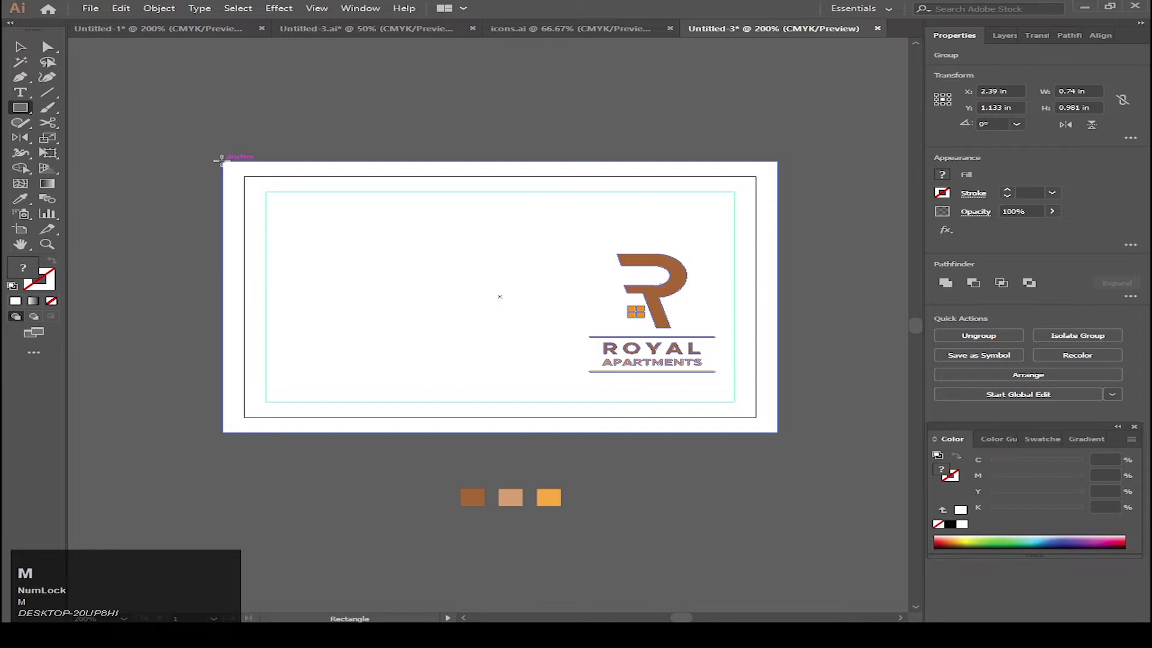
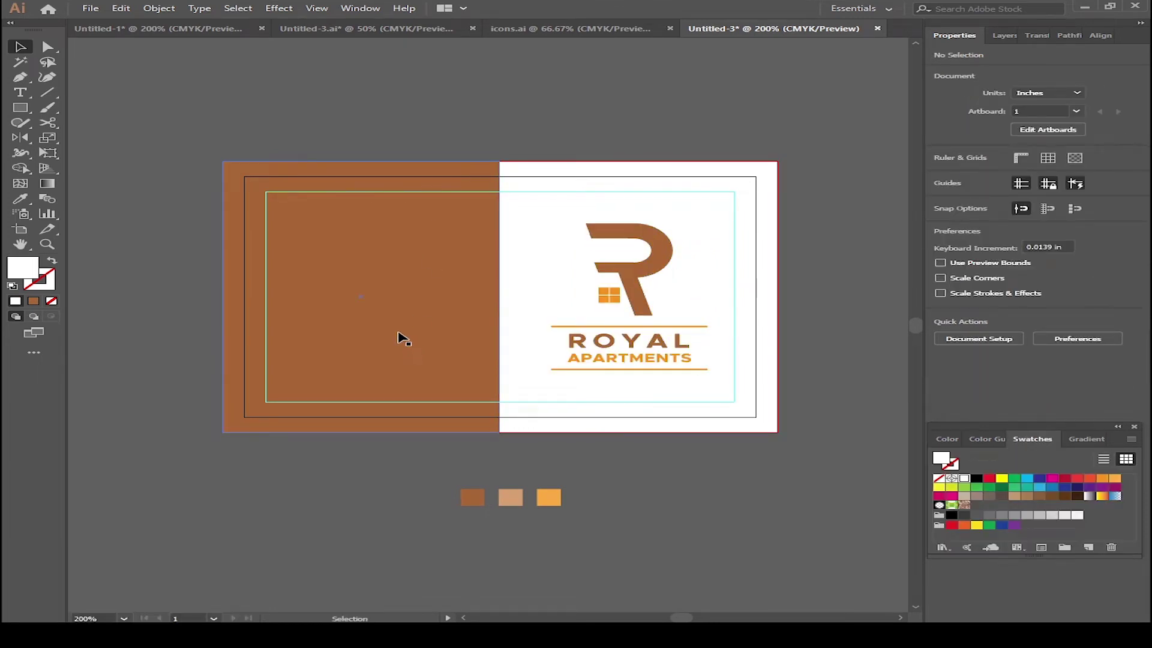
{"action": "key", "text": "t"}
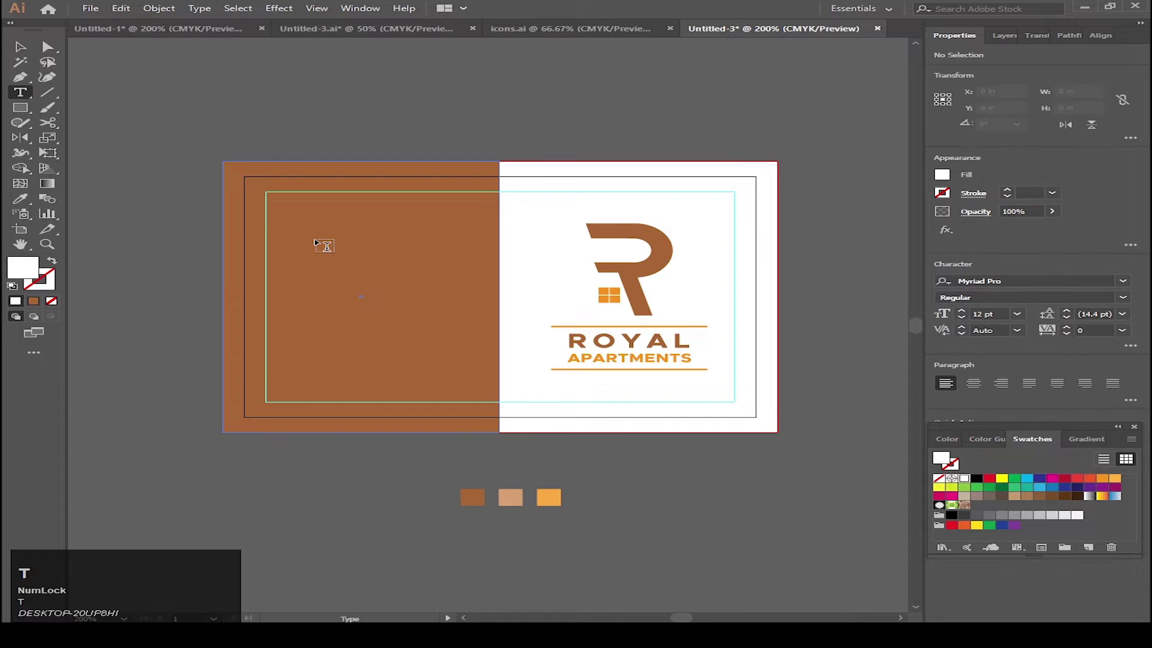
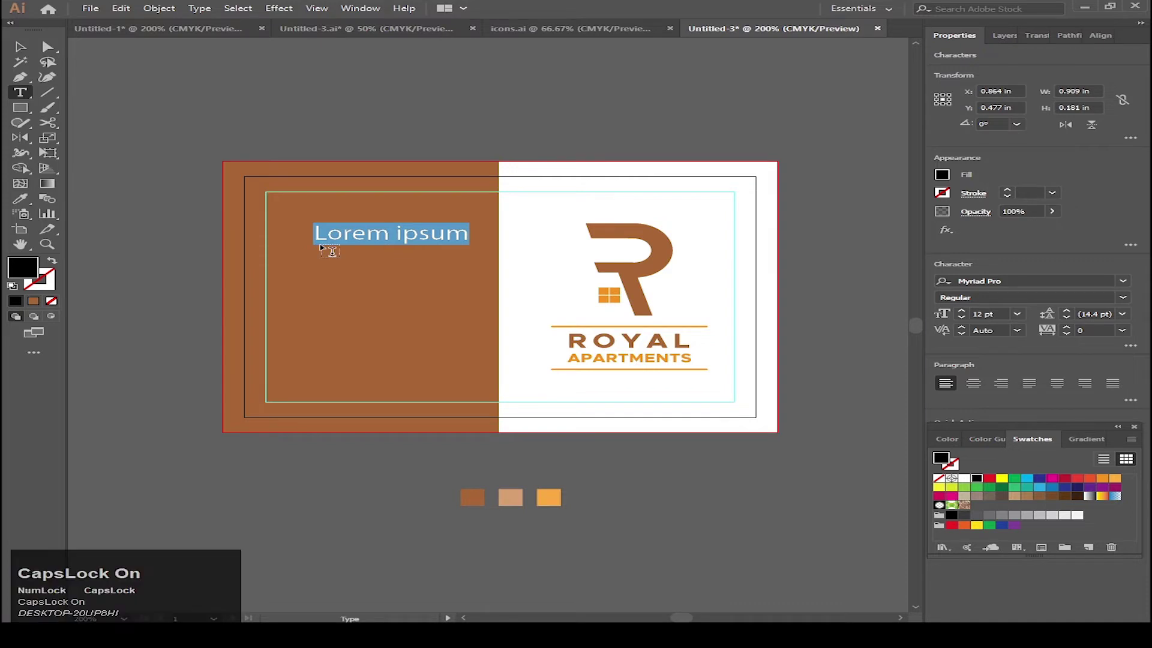
{"action": "type", "text": "us"}
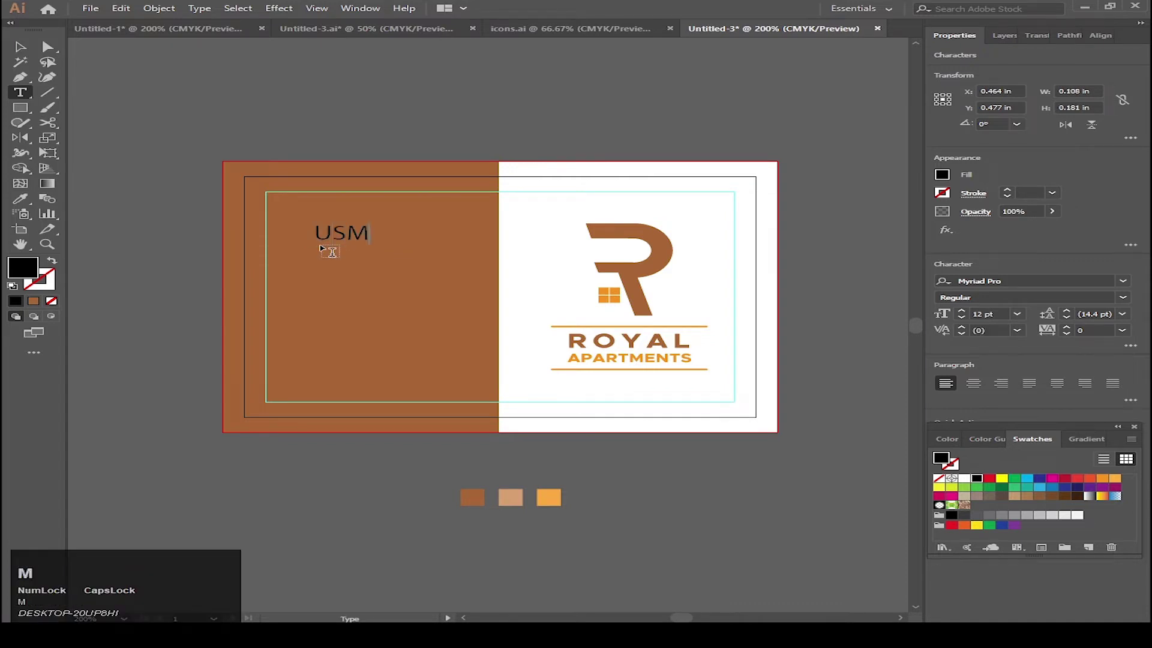
{"action": "type", "text": "an"}
{"action": "key", "text": "space"}
{"action": "type", "text": "mj"}
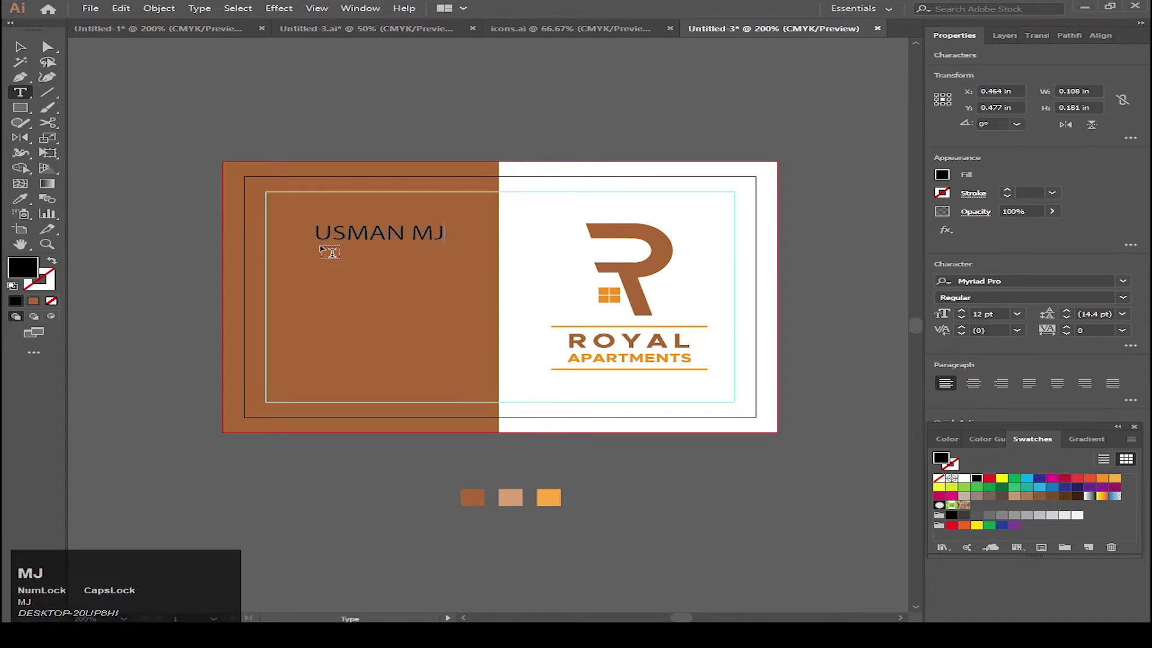
{"action": "type", "text": "utt"}
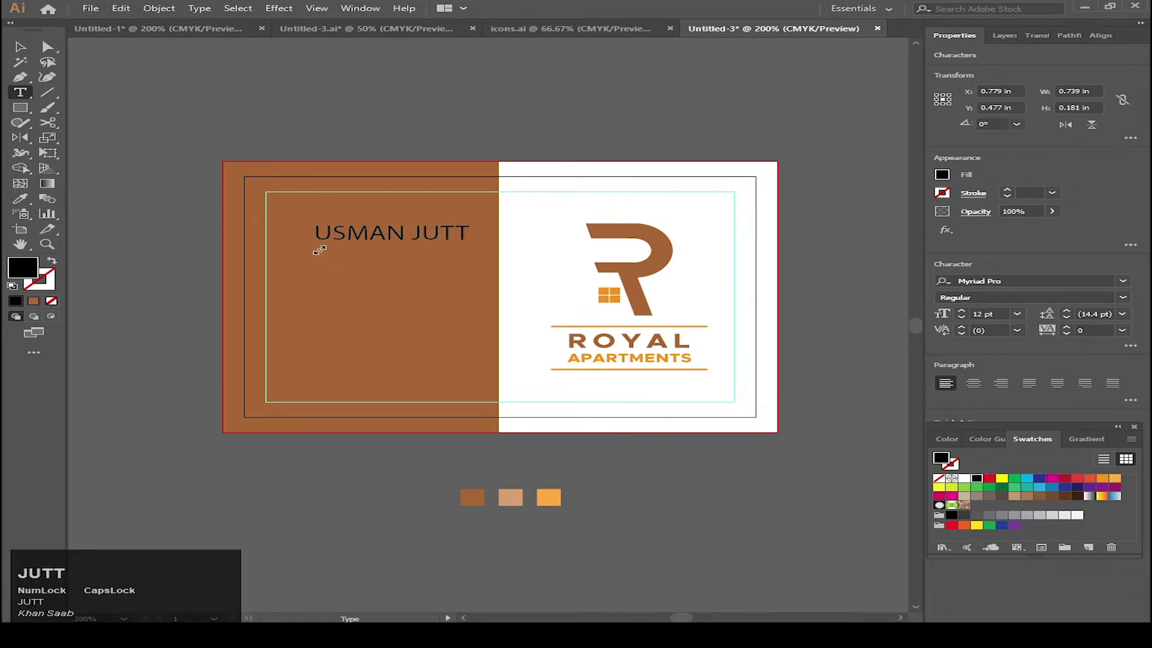
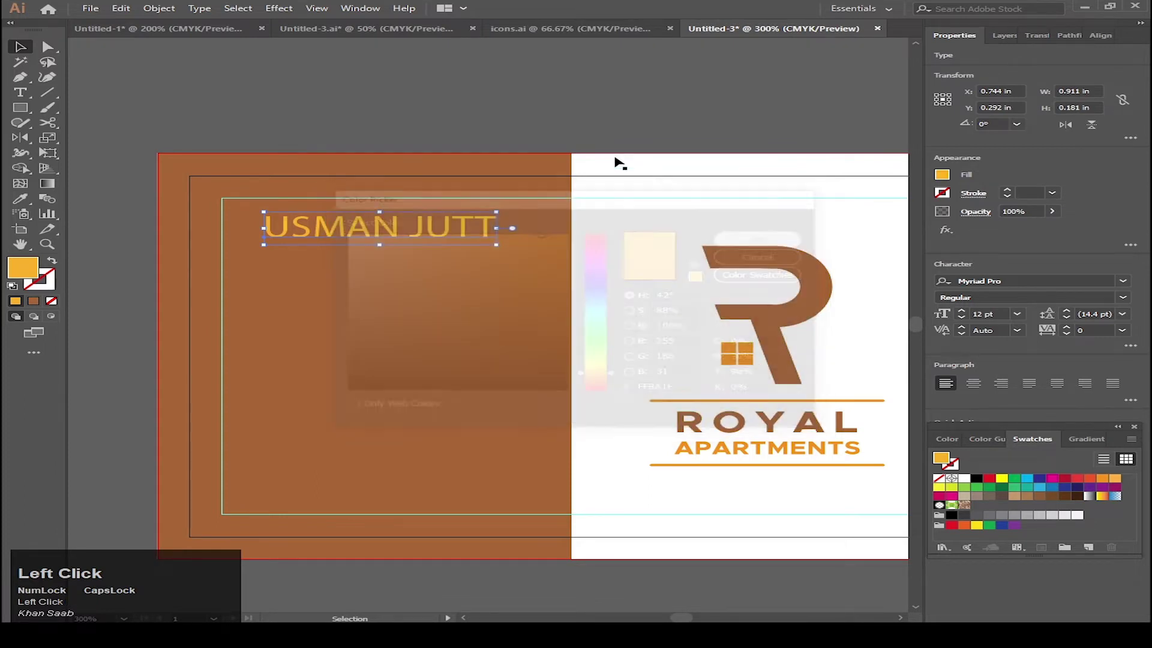
Set the name heading in Metropolis Bold.
{"action": "scroll", "scroll_direction": "down", "scroll_amount": 3}
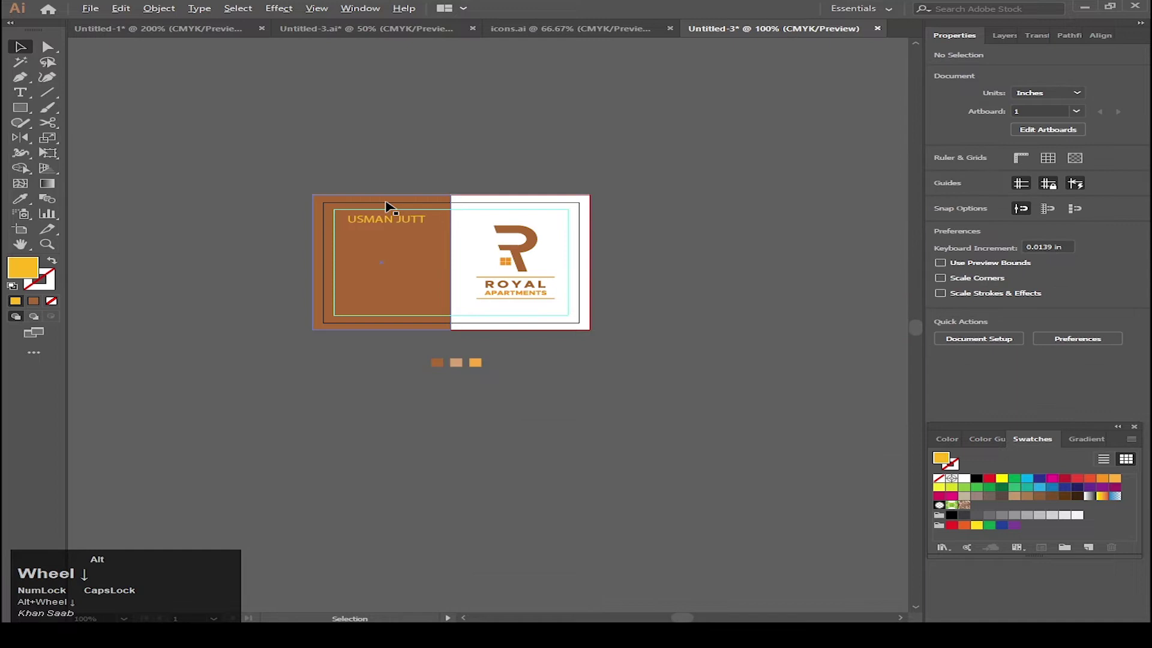
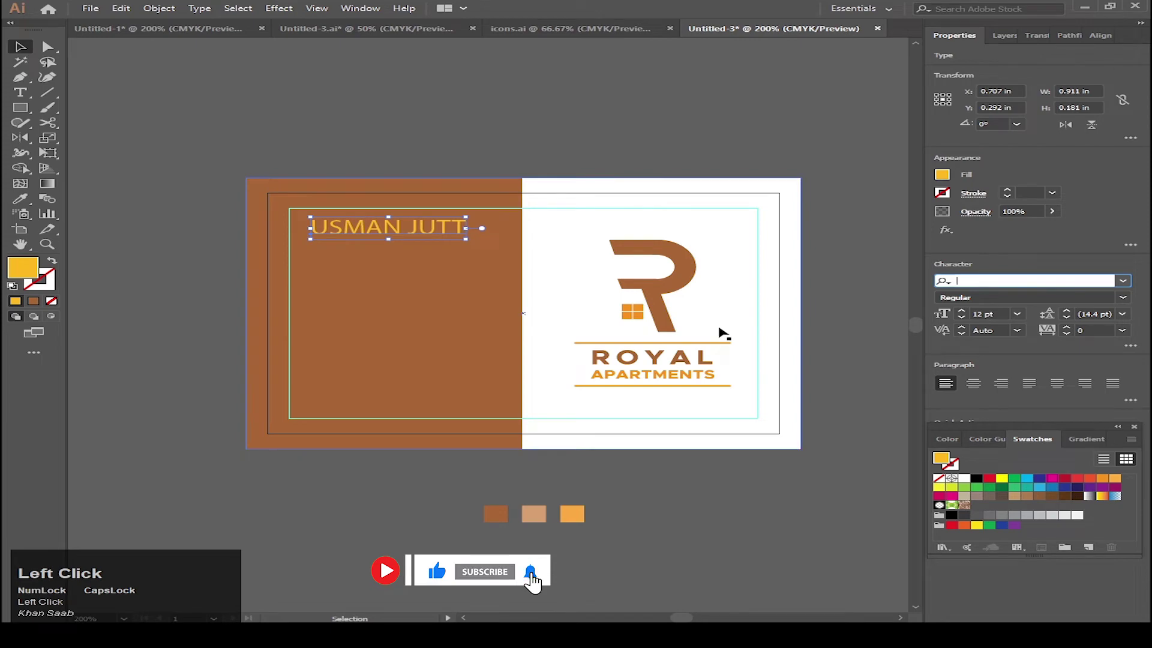
{"action": "key", "text": "a"}
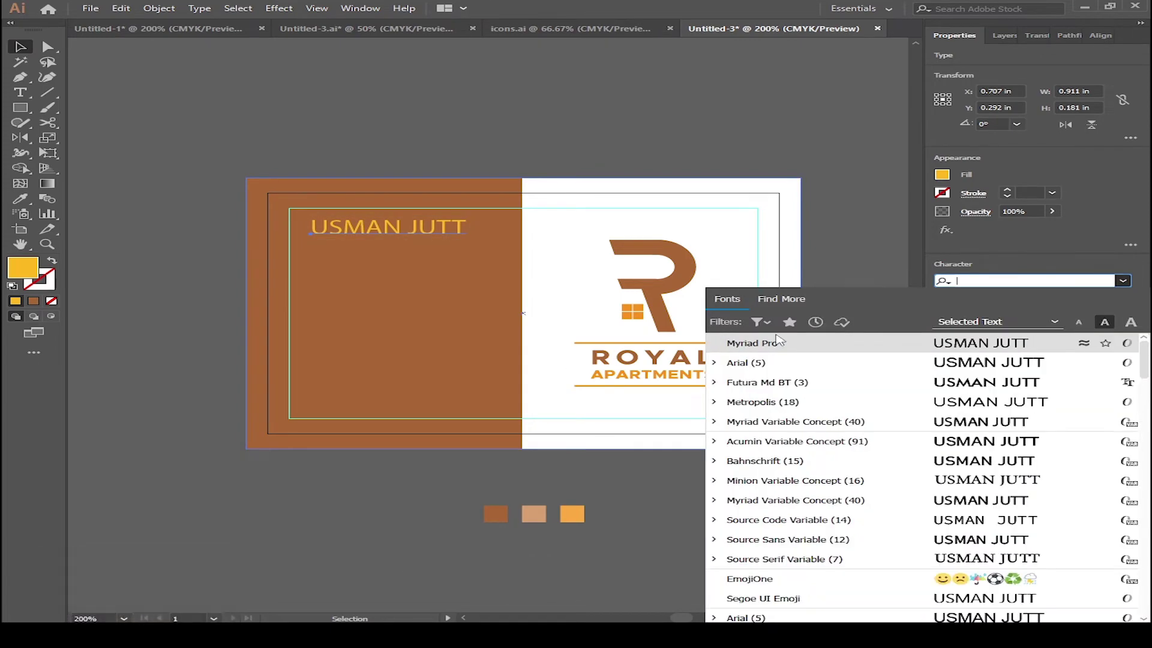
{"action": "type", "text": "metro"}
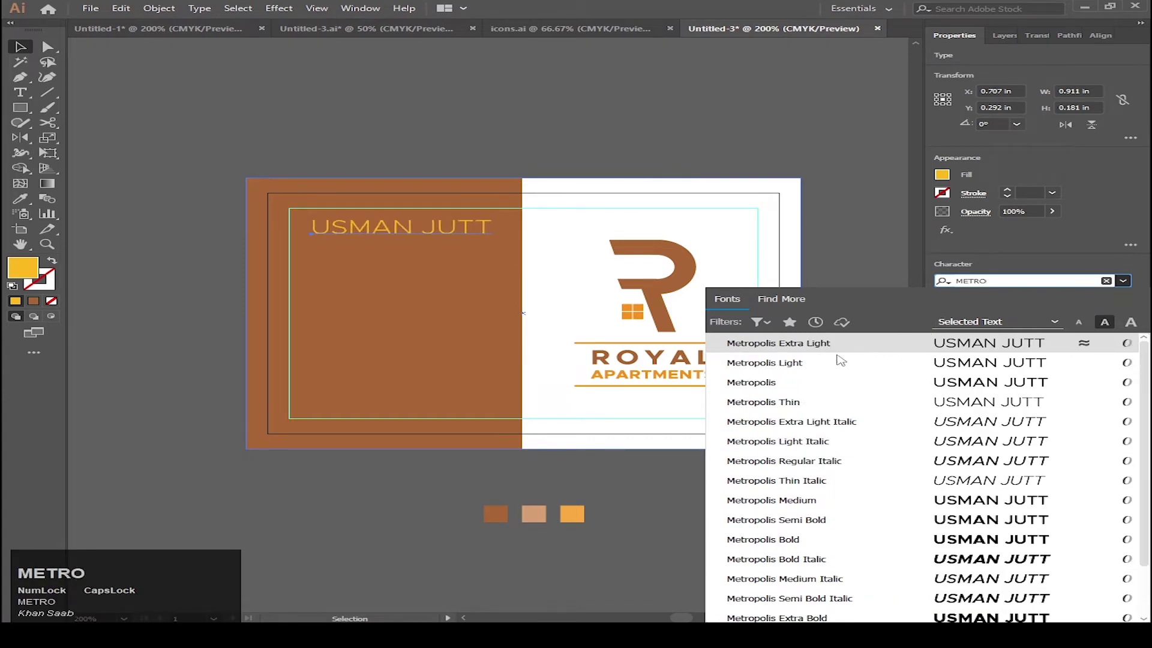
{"action": "left_click_drag", "start_coordinate": [804, 548], "coordinate": [305, 212]}
{"action": "key", "text": "p"}
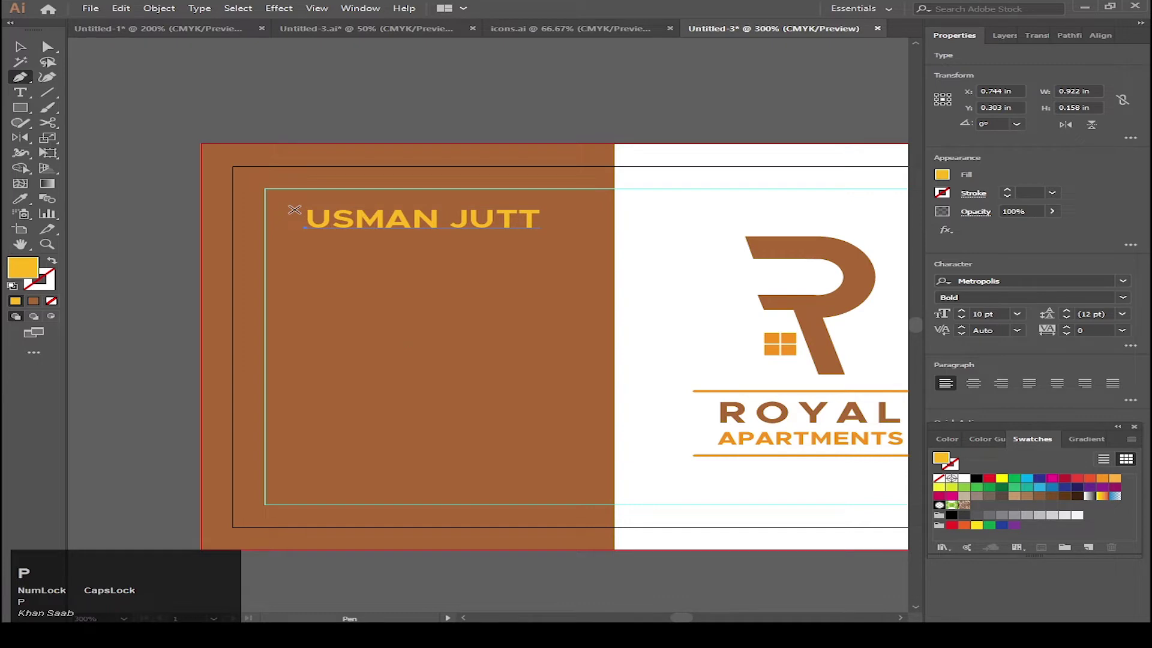
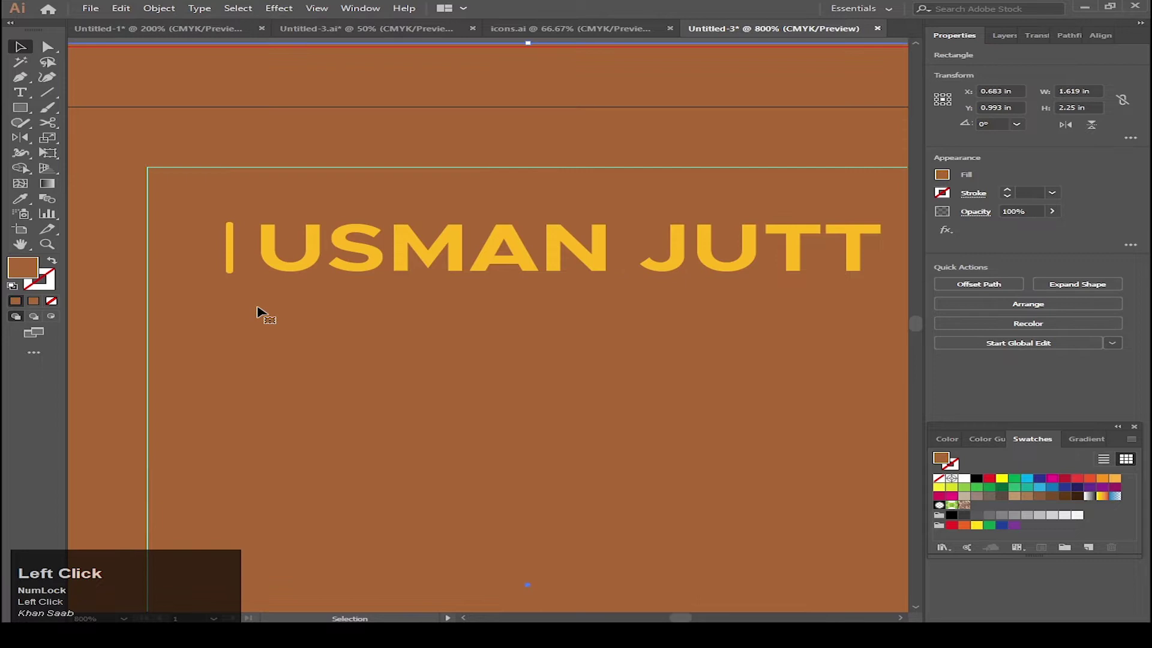
Select the name heading to start the phone-number line beneath it.
{"action": "scroll", "scroll_direction": "down", "scroll_amount": 3}
{"action": "scroll", "scroll_direction": "up", "scroll_amount": 3}
{"action": "left_click", "coordinate": [307, 257]}
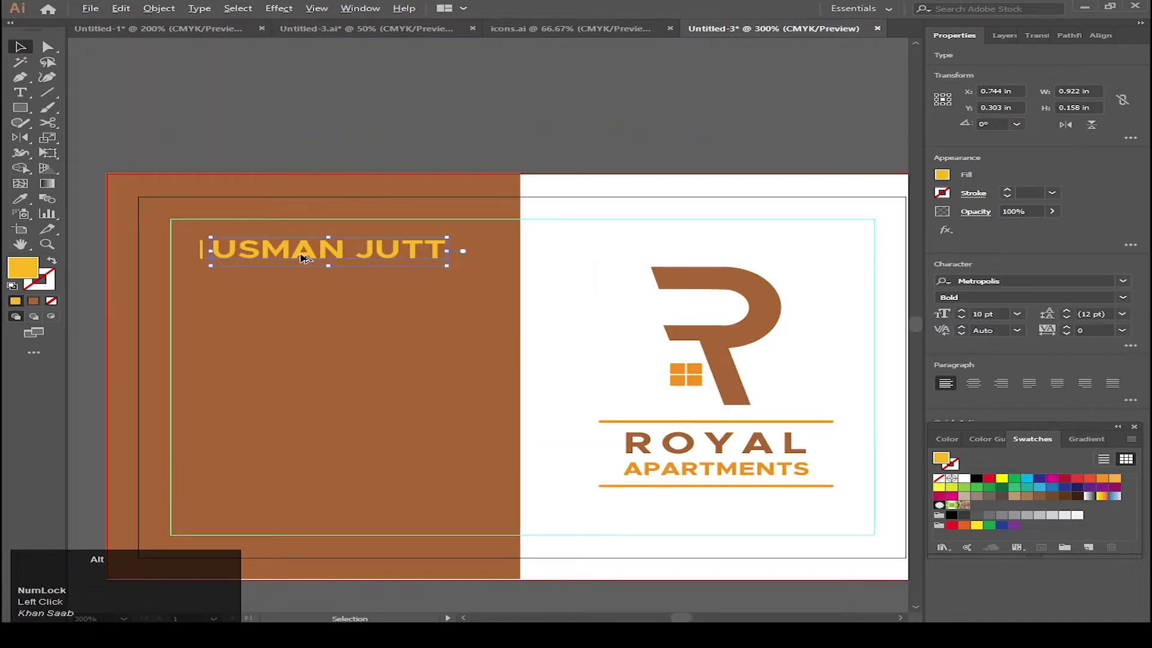
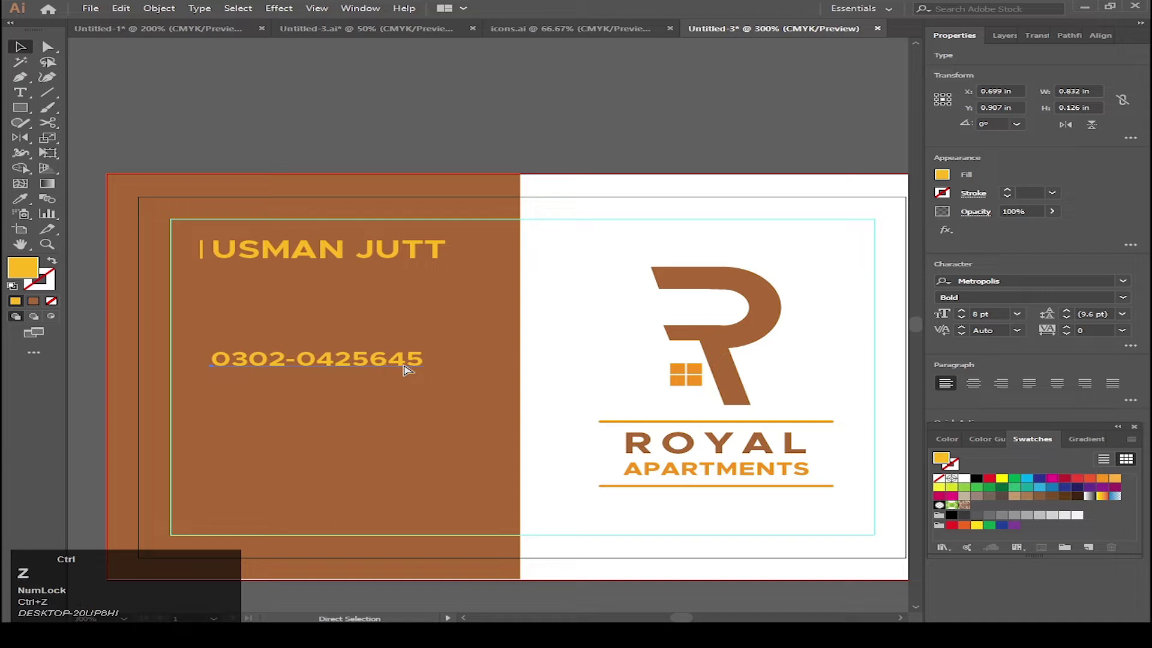
Add address lines "DHA PHASE IV" and "LAHORE, PAKISTAN" below the phone number.
{"action": "key", "text": "ctrl+shift+z"}
{"action": "left_click", "coordinate": [435, 361]}
{"action": "key", "text": "Right"}
{"action": "key", "text": "Return"}
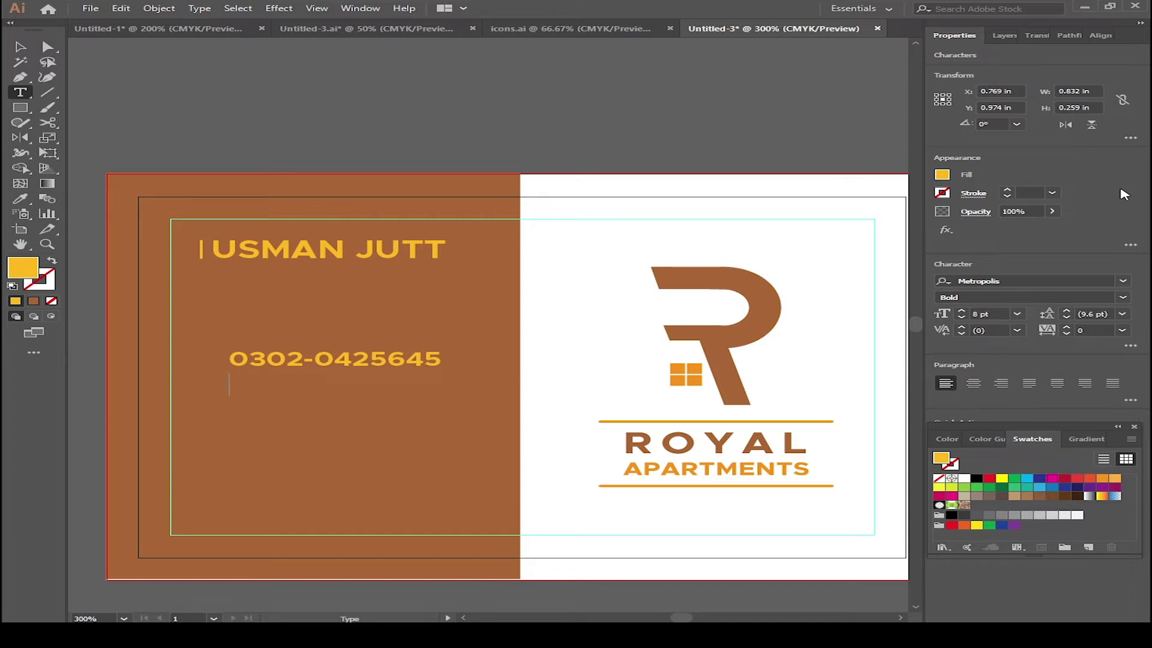
{"action": "type", "text": "dha"}
{"action": "key", "text": "space"}
{"action": "type", "text": "phase"}
{"action": "key", "text": "space"}
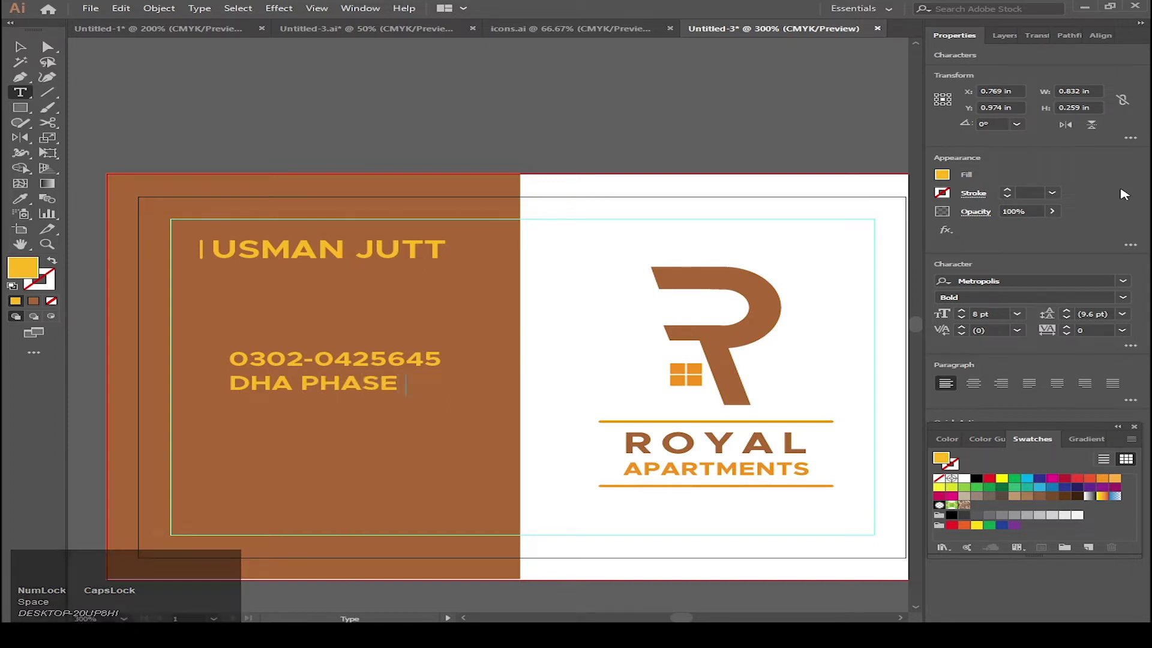
{"action": "type", "text": "iv"}
{"action": "key", "text": "space"}
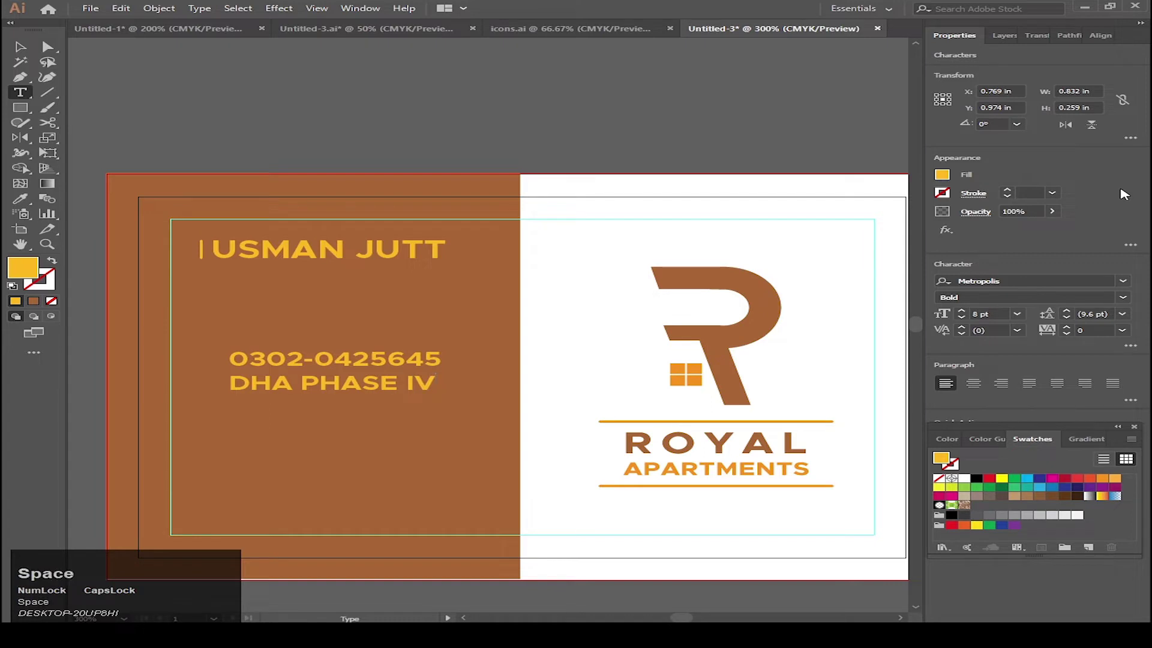
{"action": "key", "text": "Return"}
{"action": "type", "text": "lahore"}
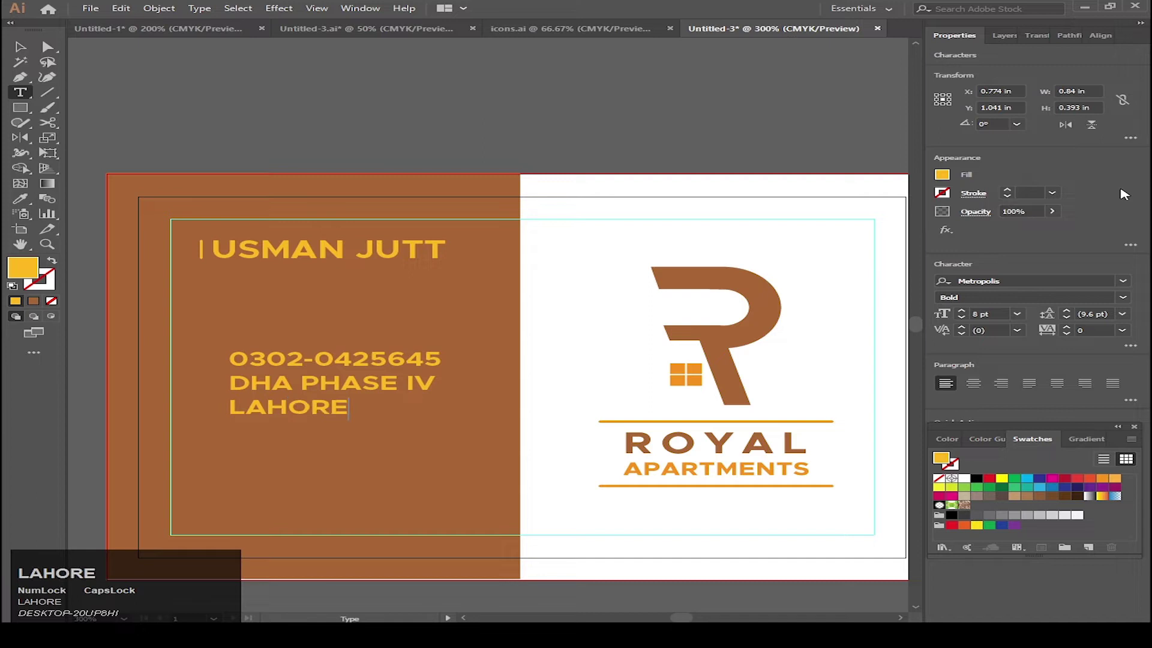
{"action": "key", "text": ","}
{"action": "key", "text": "space"}
{"action": "type", "text": "pakistan"}
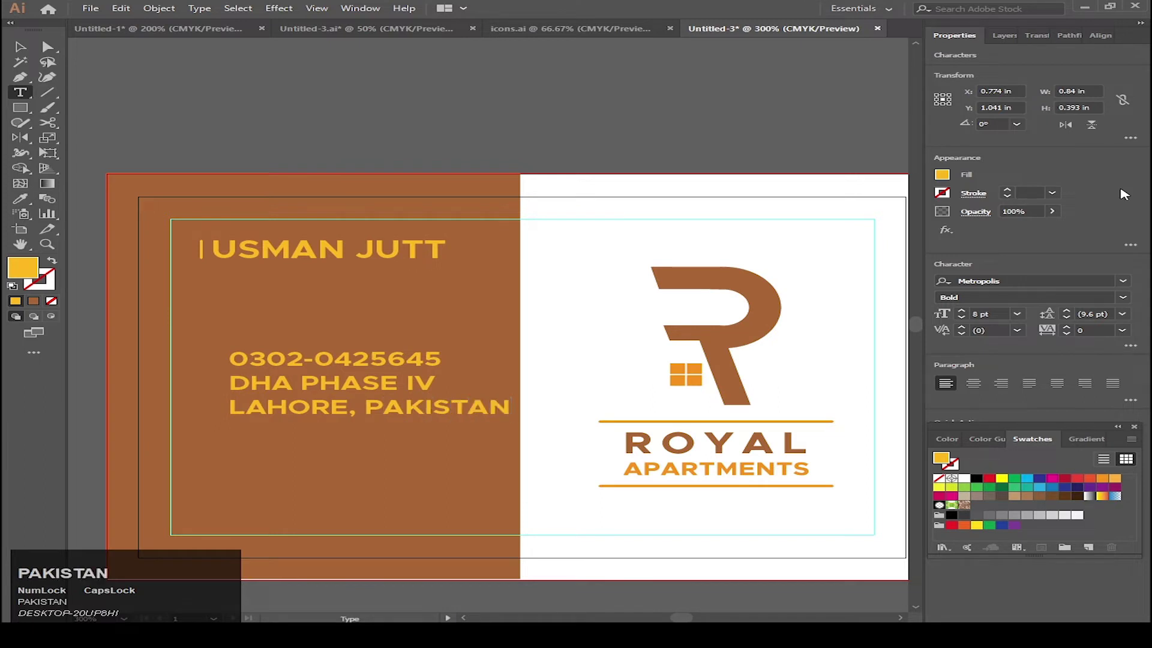
Make the city line smaller at 6 pt and start a new line beneath it.
{"action": "left_click", "coordinate": [454, 411]}
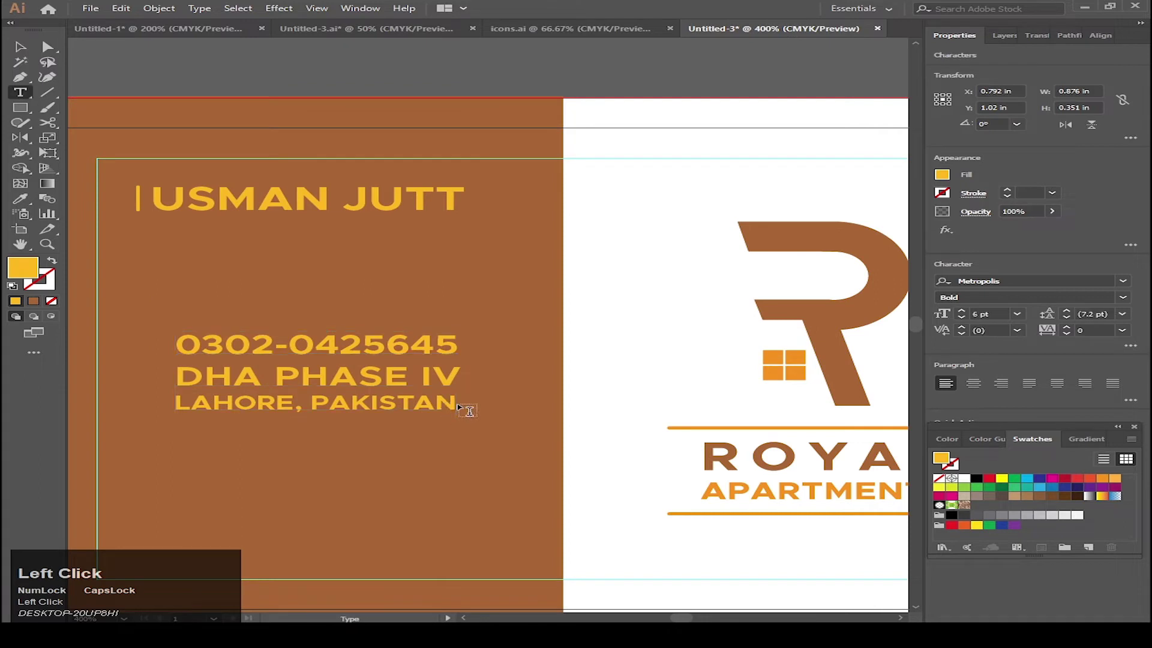
{"action": "key", "text": "Return"}
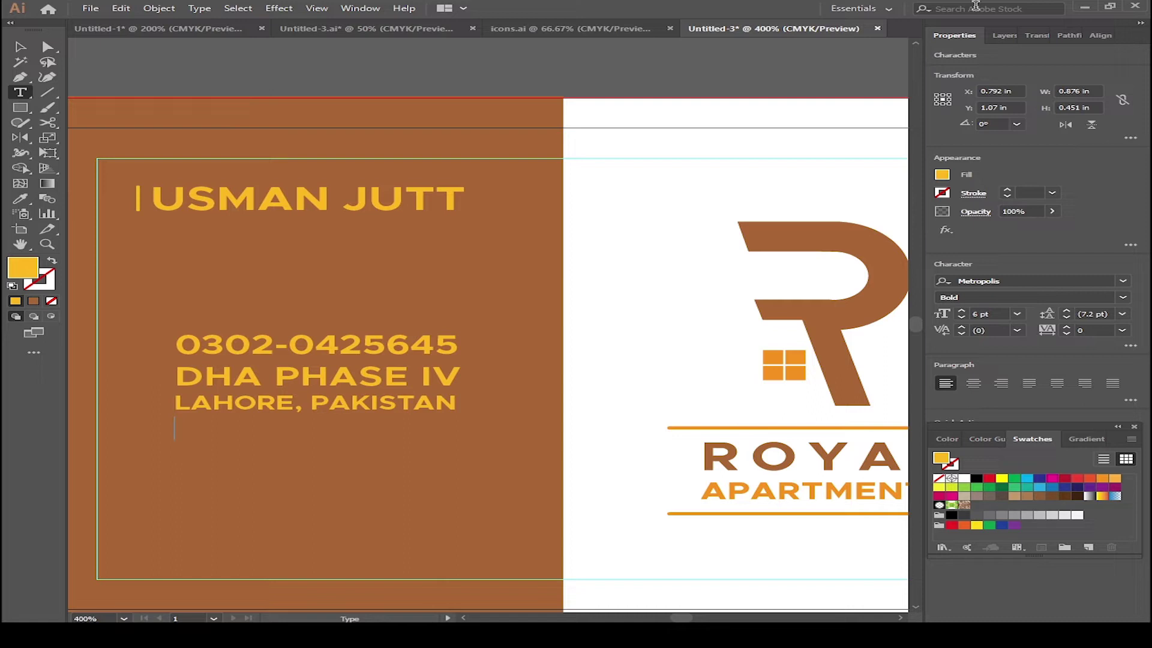
{"action": "key", "text": "r"}
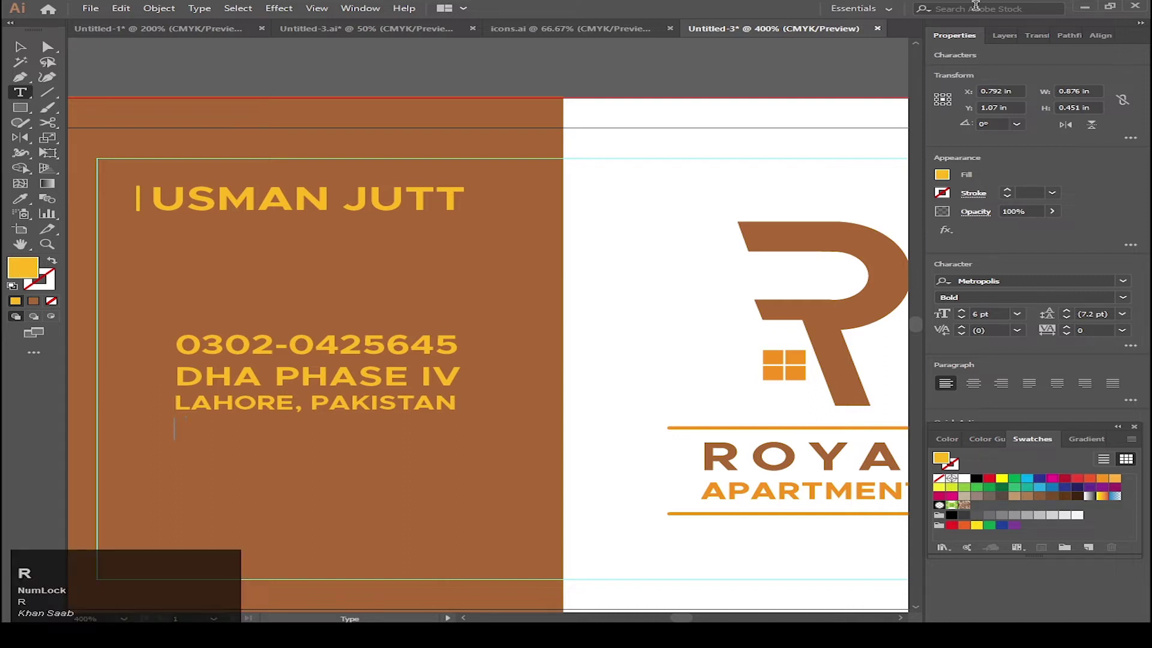
{"action": "key", "text": "r"}
{"action": "type", "text": "oyal"}
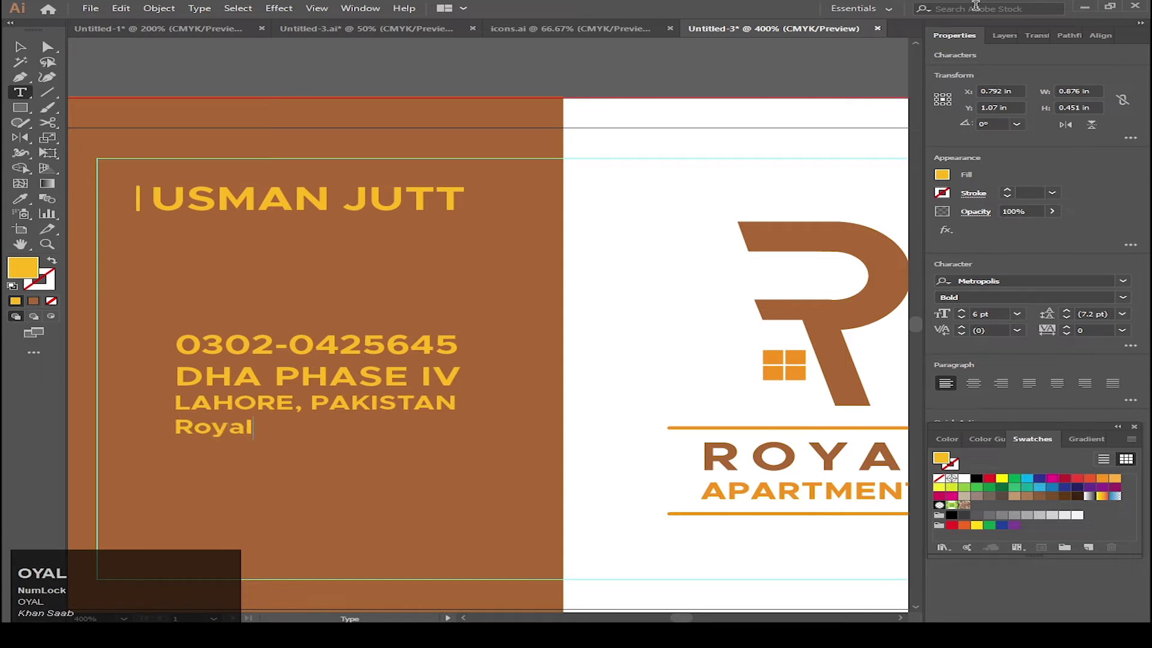
{"action": "type", "text": "p"}
{"action": "key", "text": "BackSpace"}
{"action": "type", "text": "rt"}
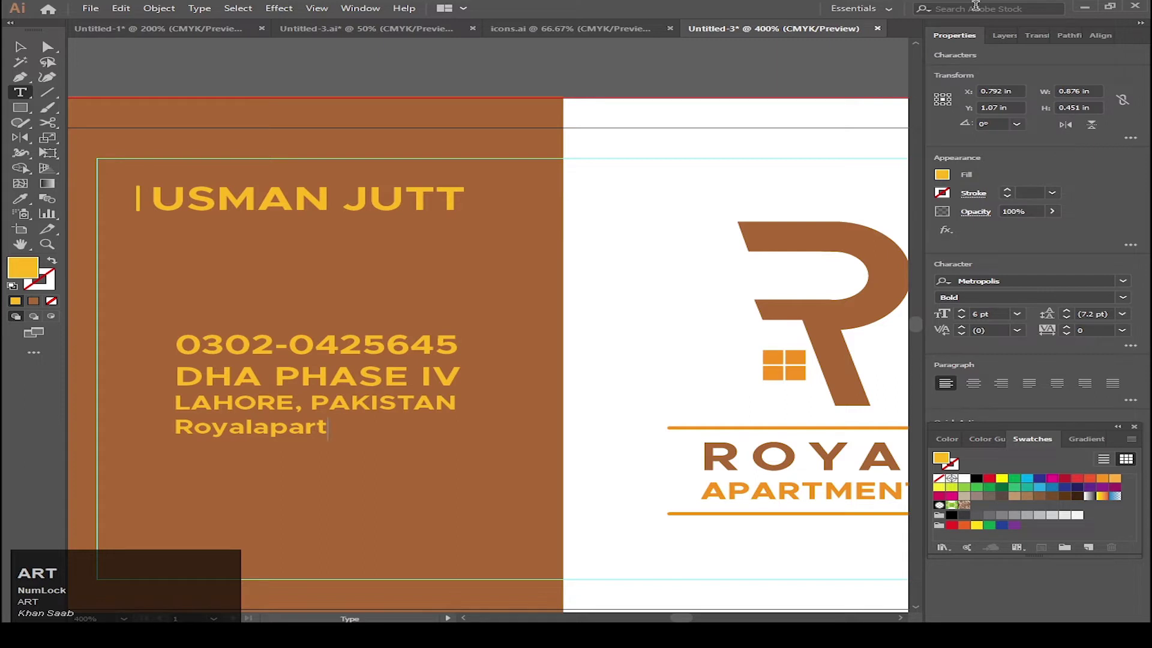
{"action": "type", "text": "ents"}
{"action": "type", "text": "89"}
{"action": "key", "text": "shift+2"}
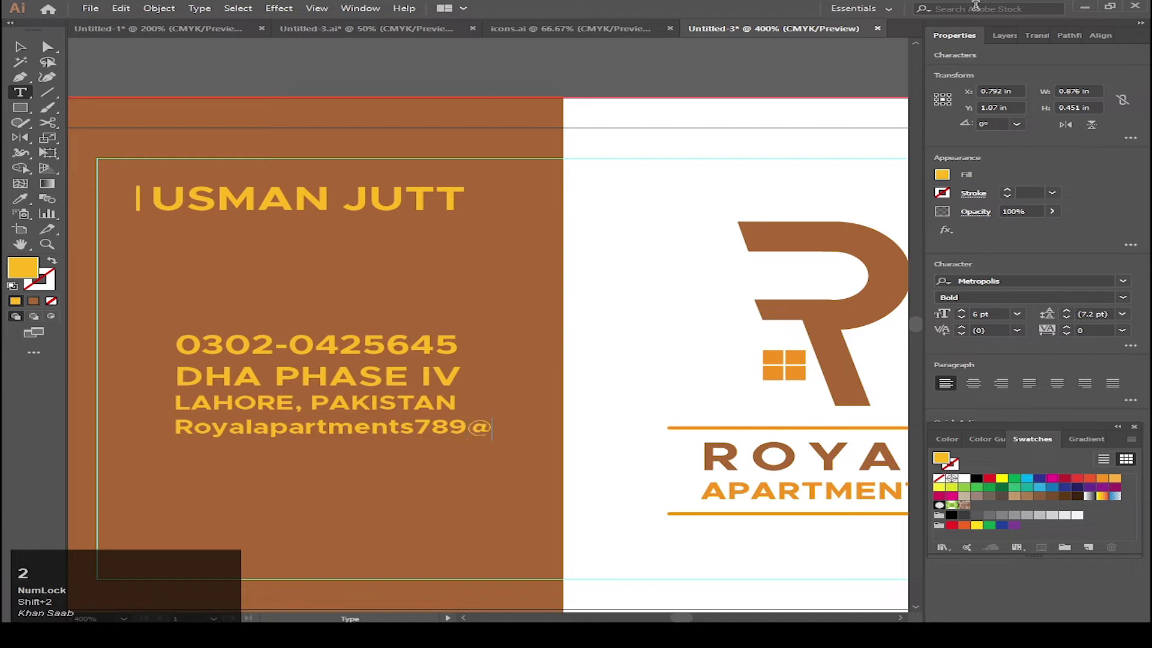
{"action": "type", "text": "gmail"}
{"action": "type", "text": "com"}
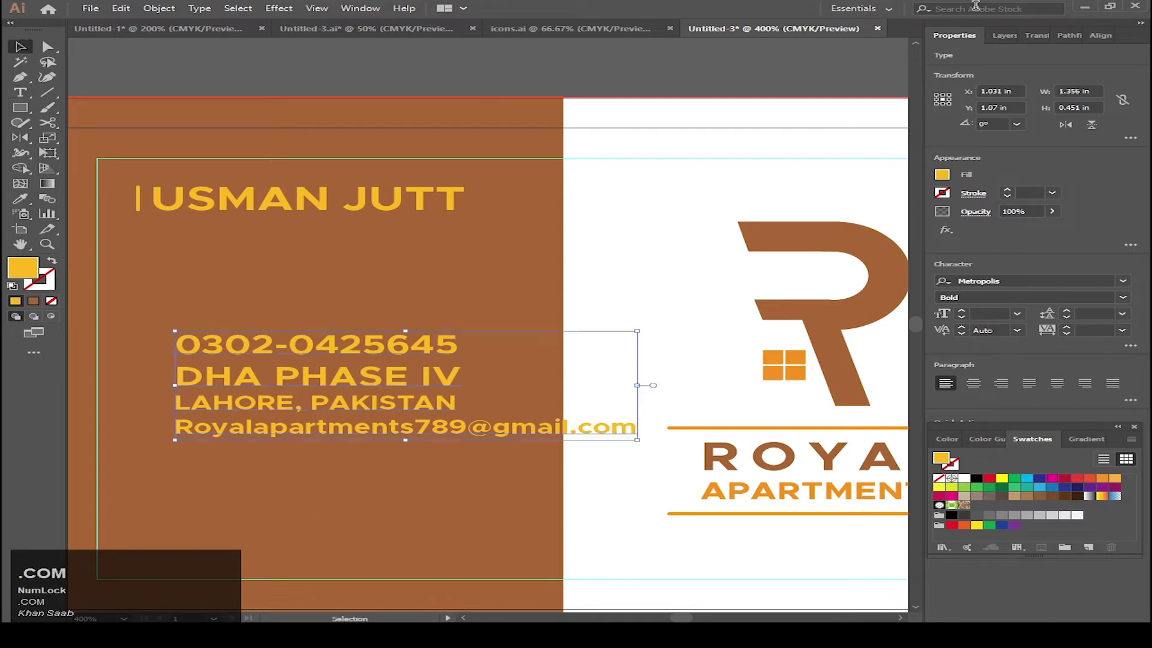
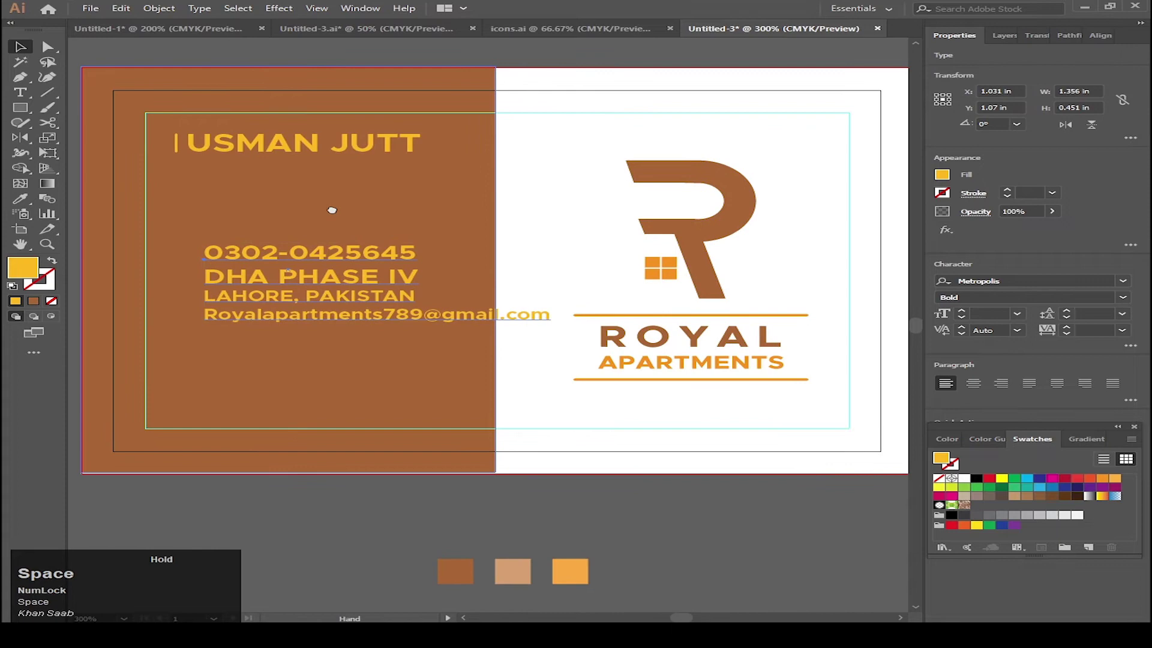
Set the contact block's leading to 10 pt in the Character panel.
{"action": "scroll", "scroll_direction": "down", "scroll_amount": 3}
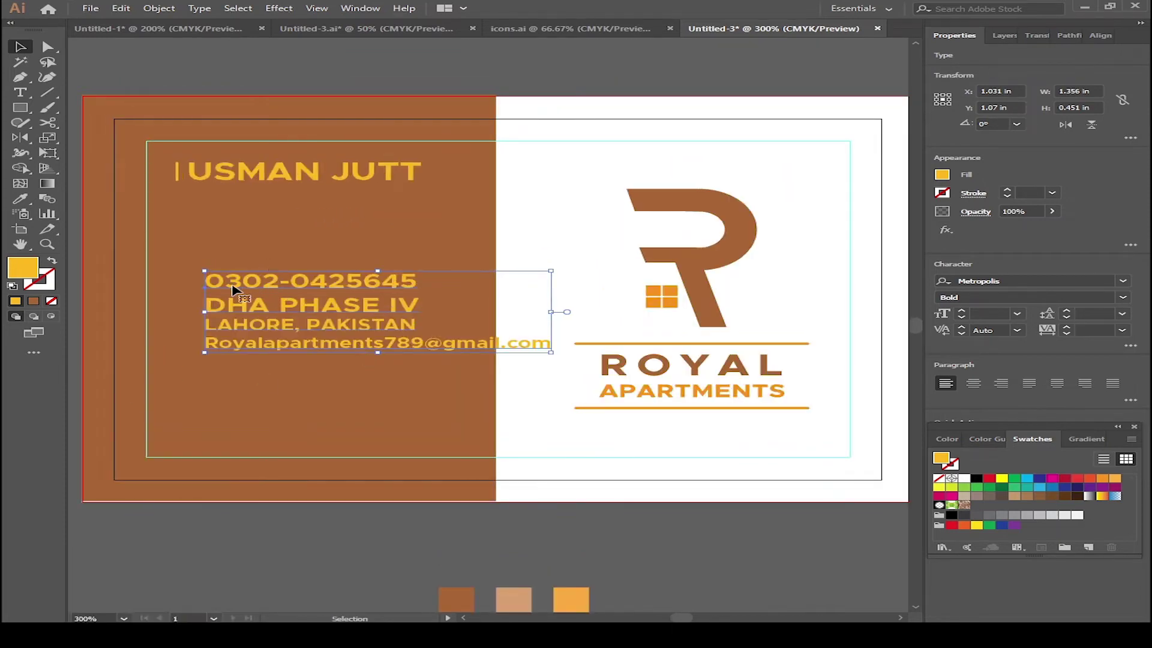
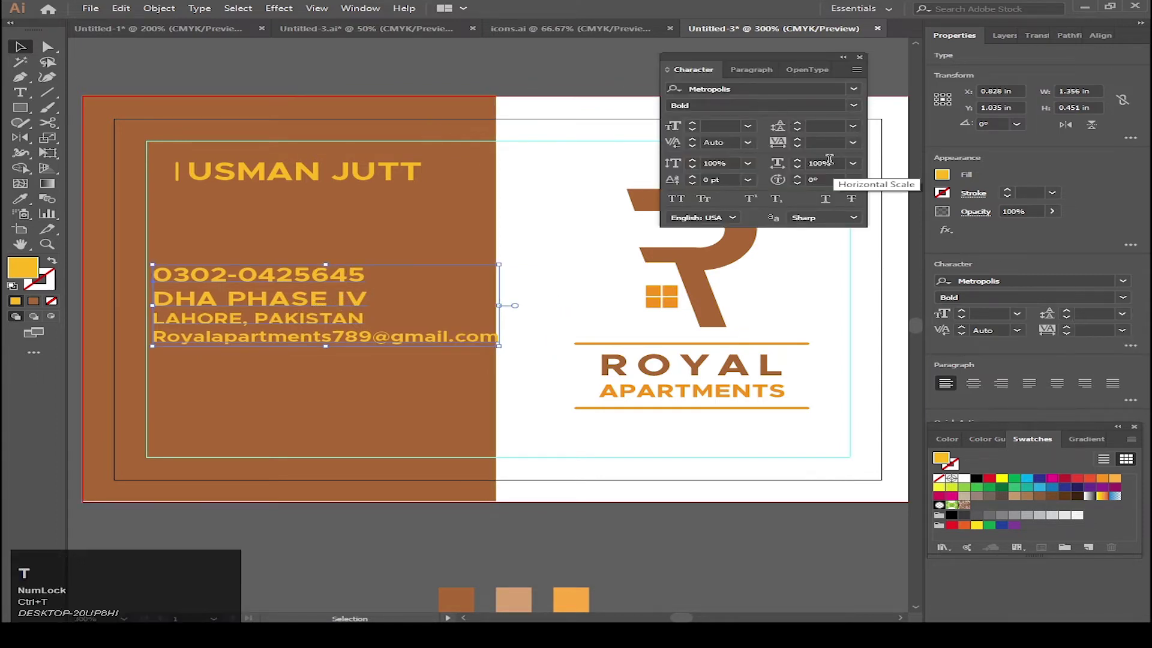
{"action": "left_click", "coordinate": [855, 130]}
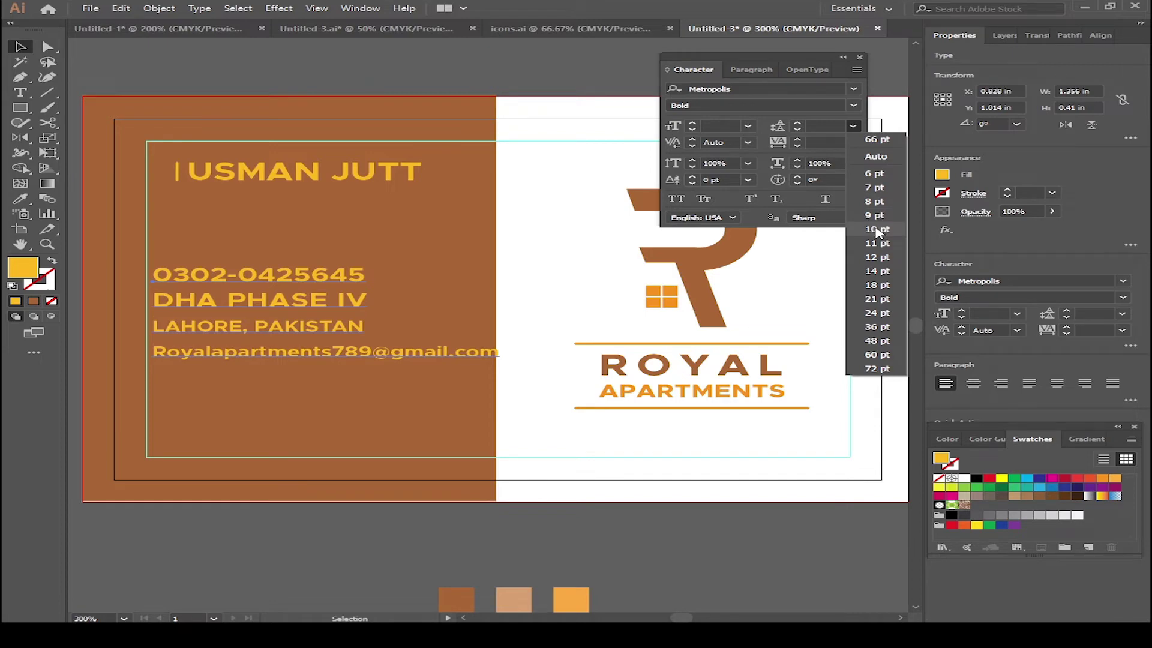
{"action": "left_click", "coordinate": [878, 229]}
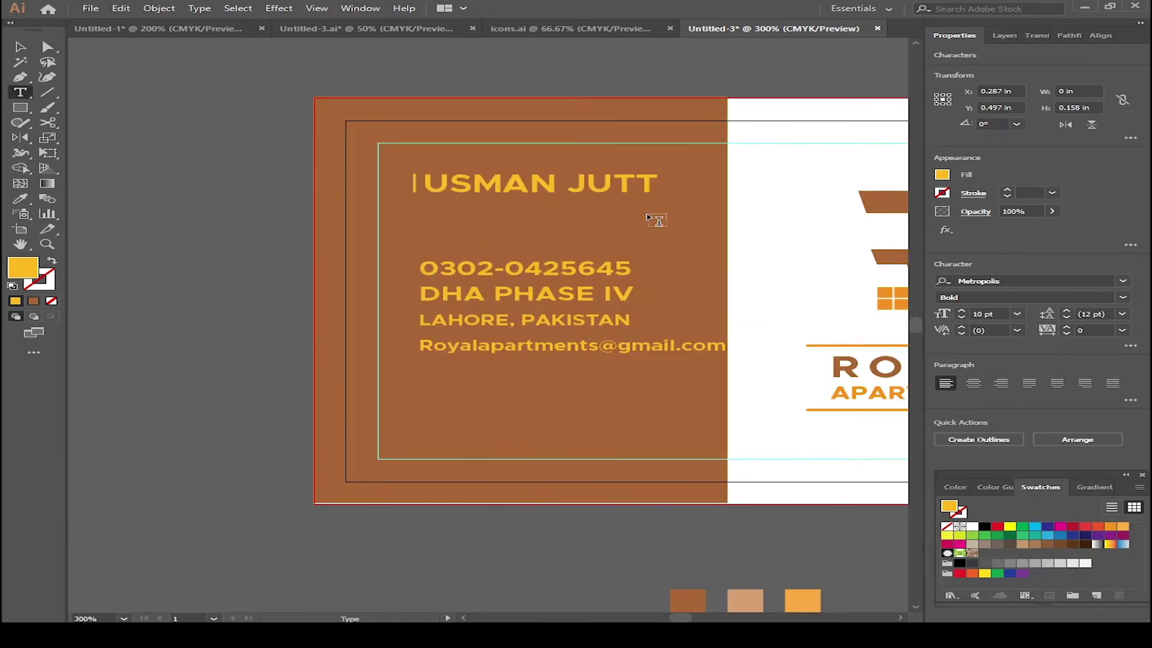
Set the DHA PHASE IV address line smaller with wider letter spacing to match the city line.
{"action": "type", "text": "ownee=r"}
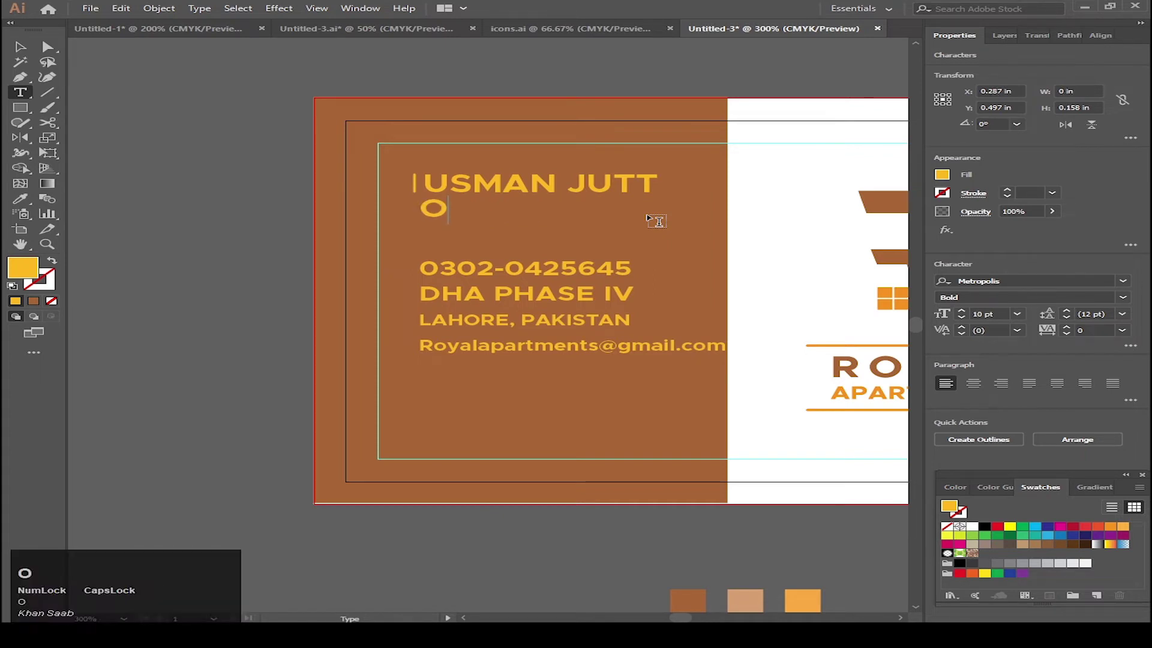
{"action": "type", "text": "wner"}
{"action": "left_click", "coordinate": [750, 135]}
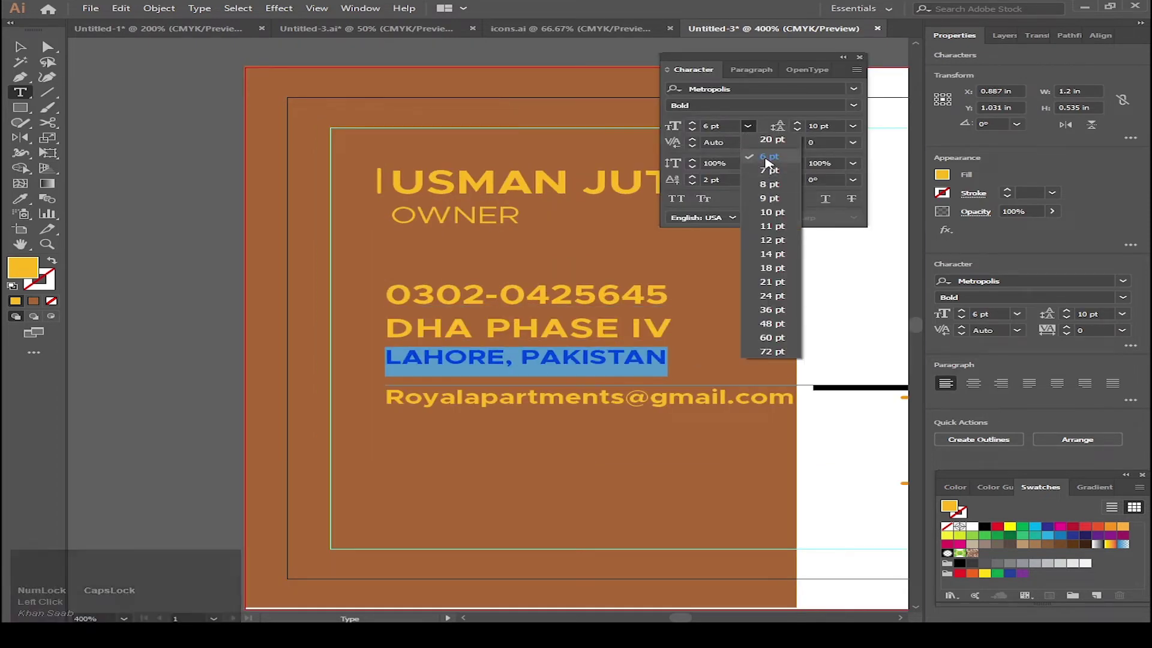
{"action": "left_click_drag", "start_coordinate": [771, 163], "coordinate": [751, 128]}
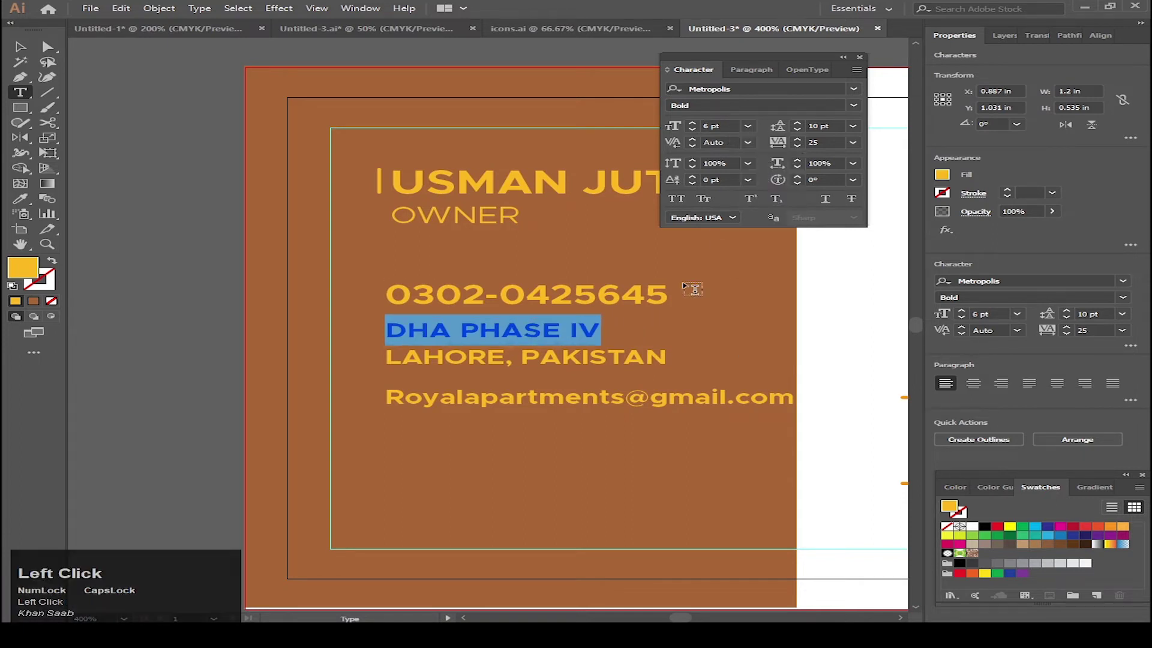
{"action": "key", "text": "v"}
{"action": "key", "text": "ctrl+z"}
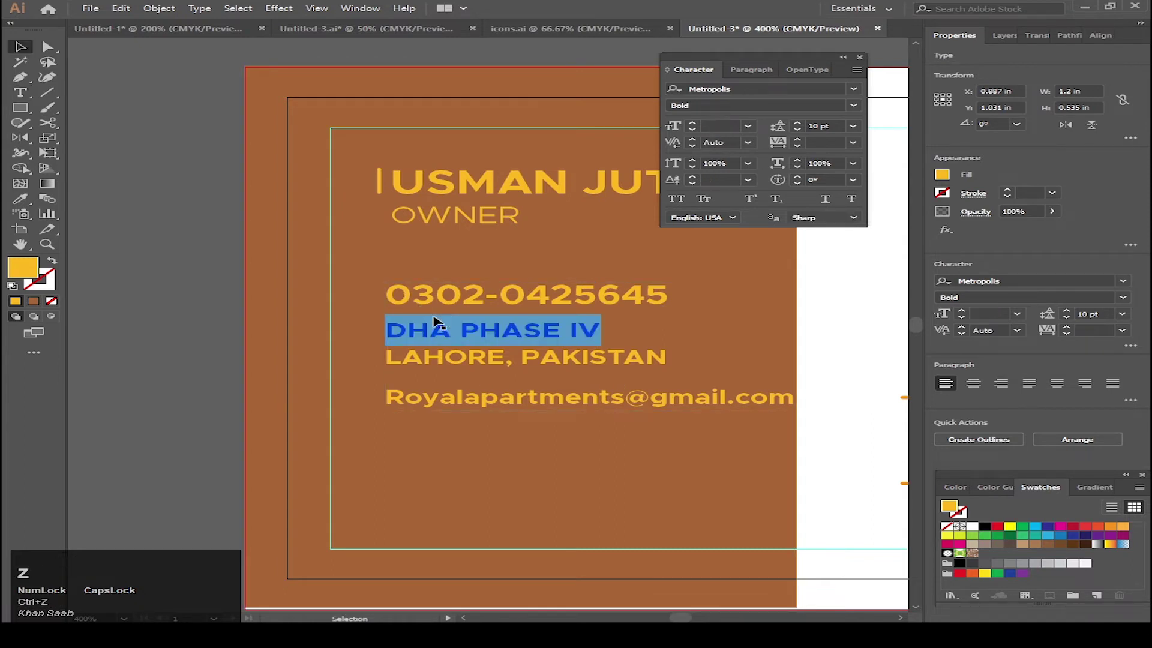
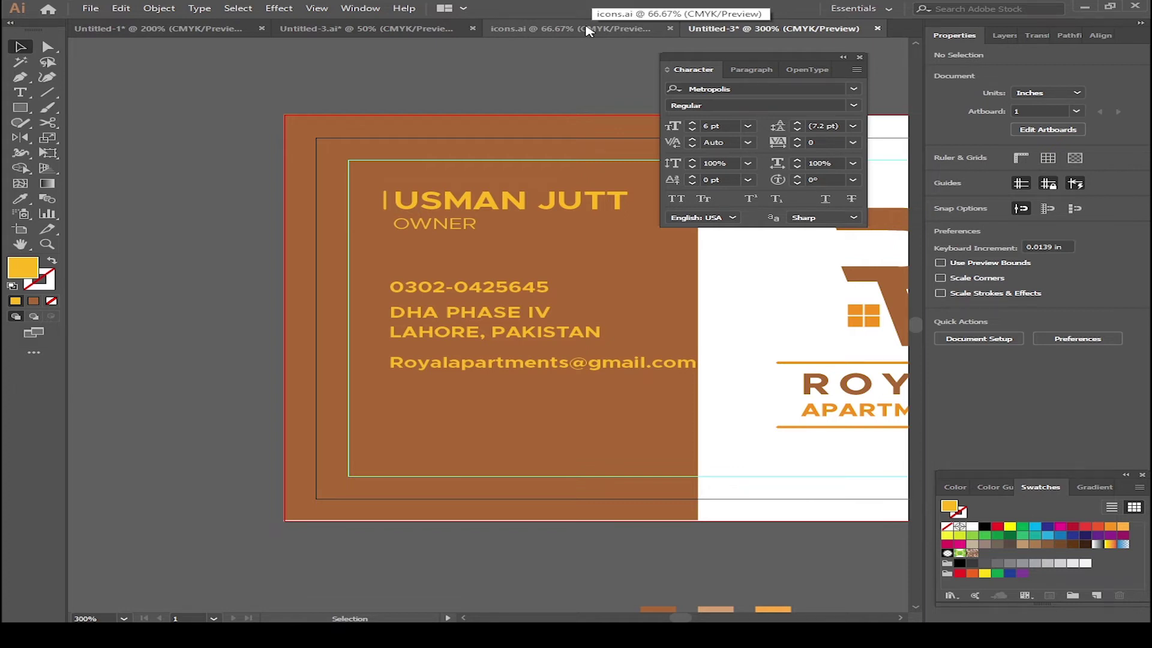
Switch to the icons.ai document holding the phone, house and envelope icons.
{"action": "left_click", "coordinate": [587, 28]}
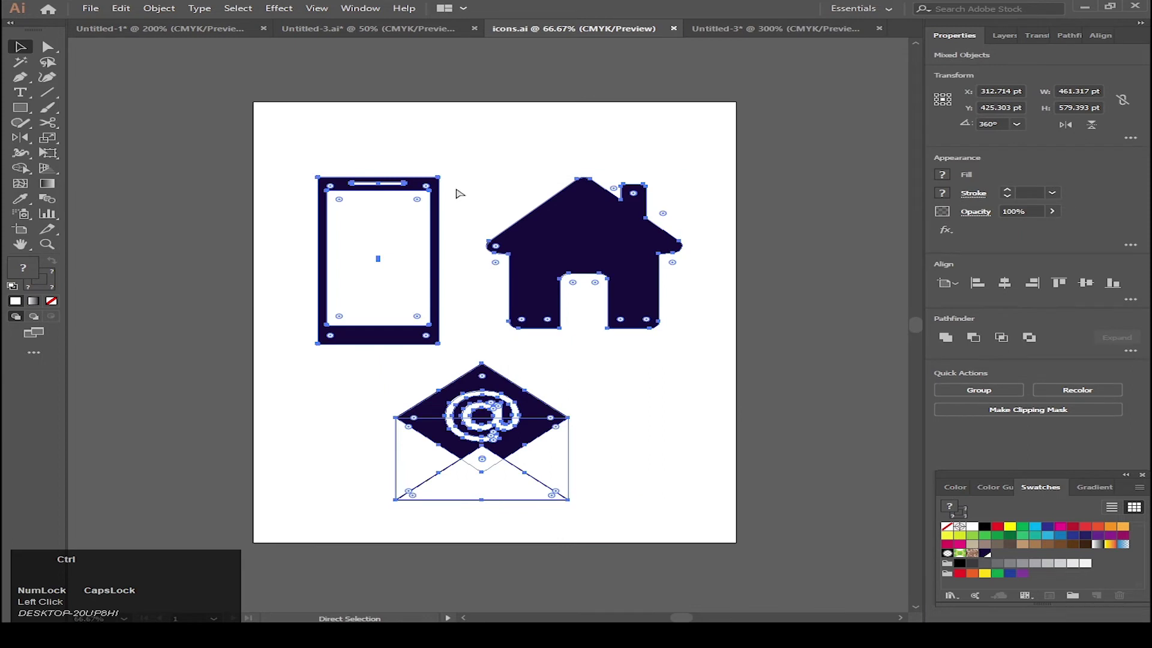
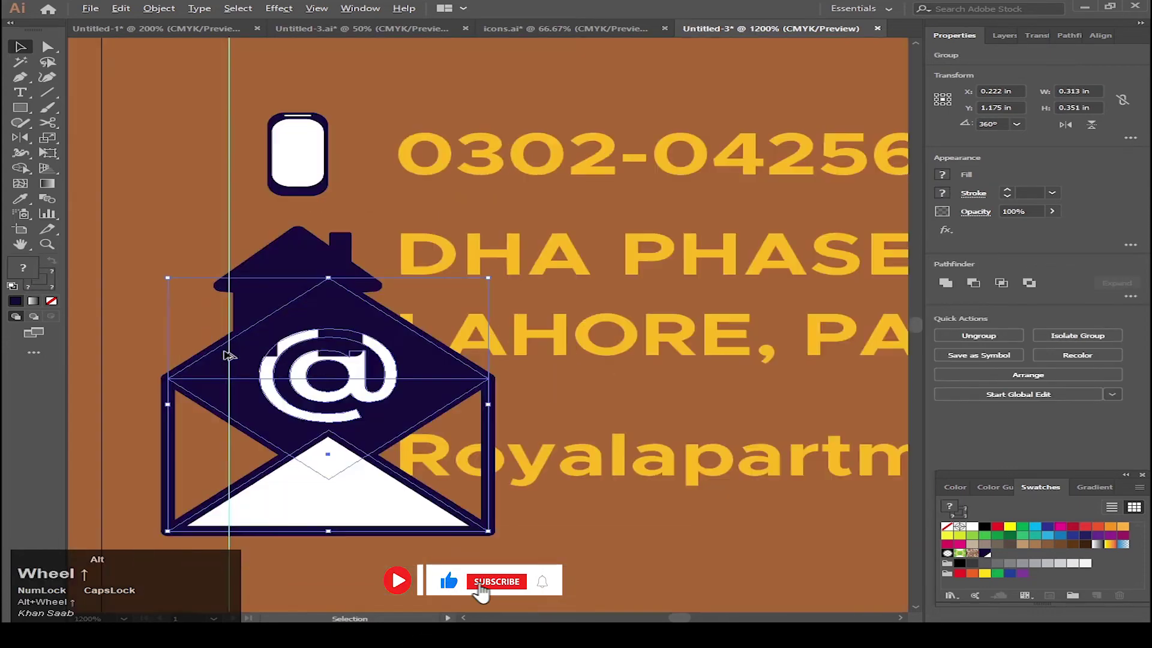
Move the envelope below the house and scale the house icon down beside the contact lines.
{"action": "left_click_drag", "start_coordinate": [312, 389], "coordinate": [349, 298]}
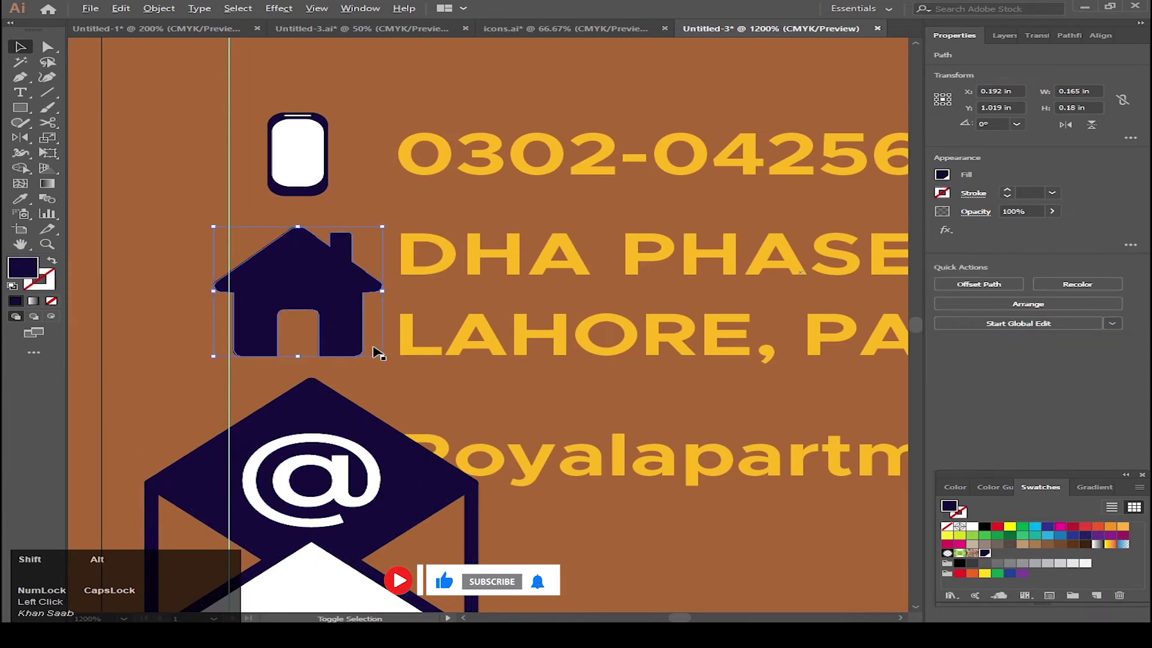
{"action": "scroll", "scroll_direction": "up", "scroll_amount": 3}
{"action": "left_click_drag", "start_coordinate": [311, 183], "coordinate": [383, 276]}
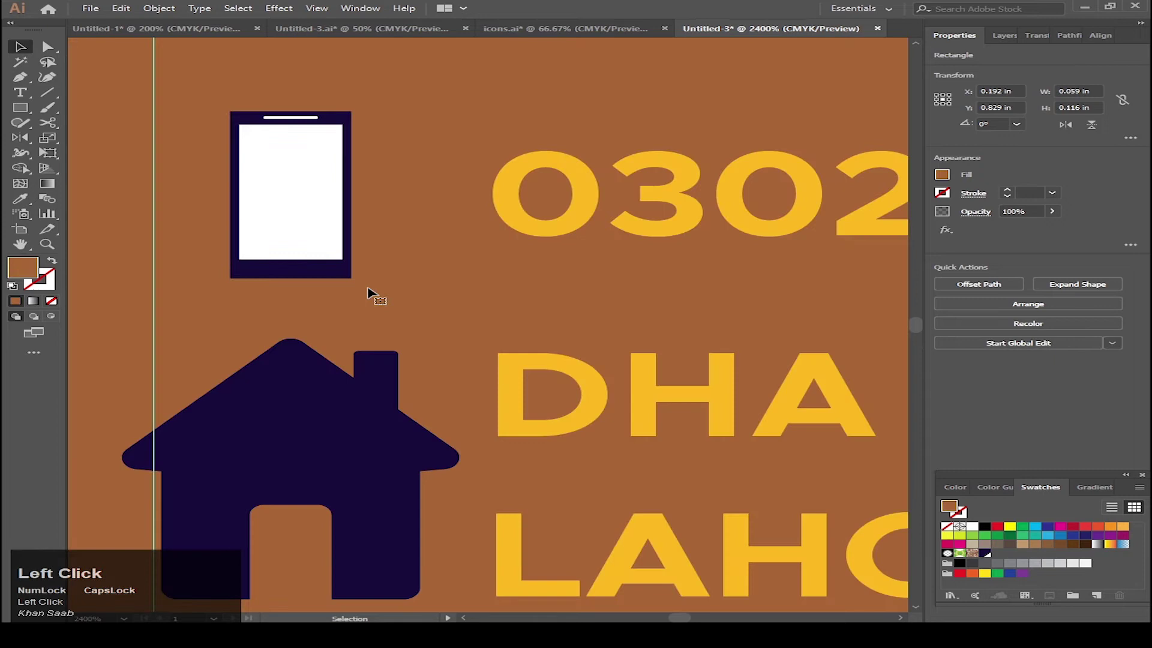
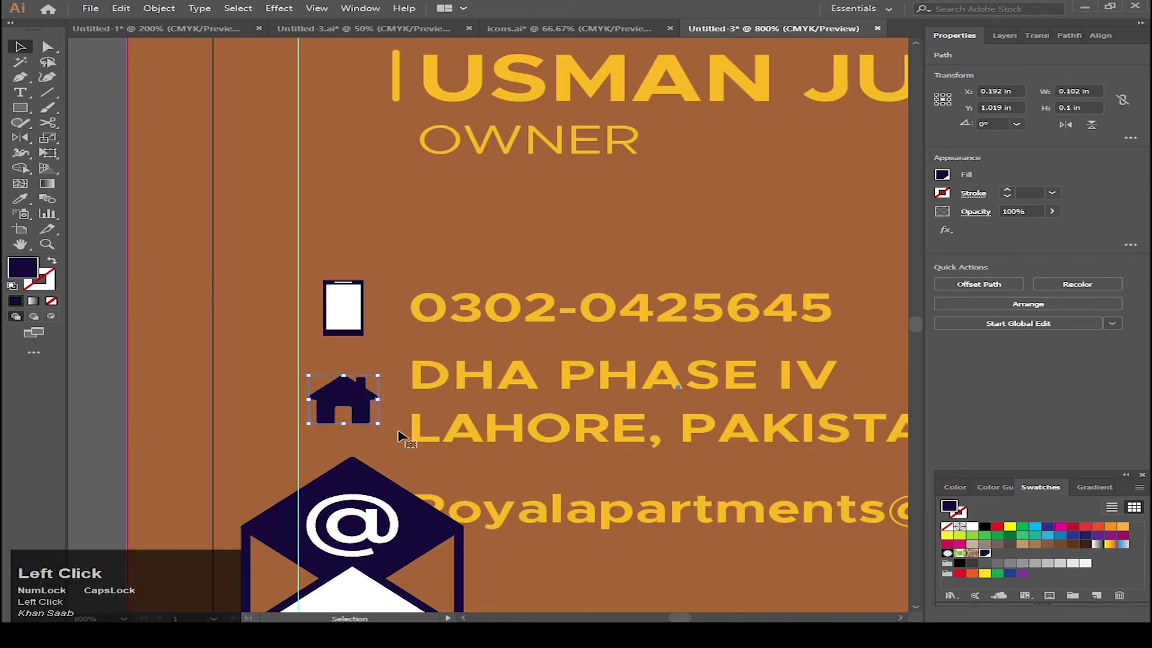
{"action": "scroll", "scroll_direction": "down", "scroll_amount": 3}
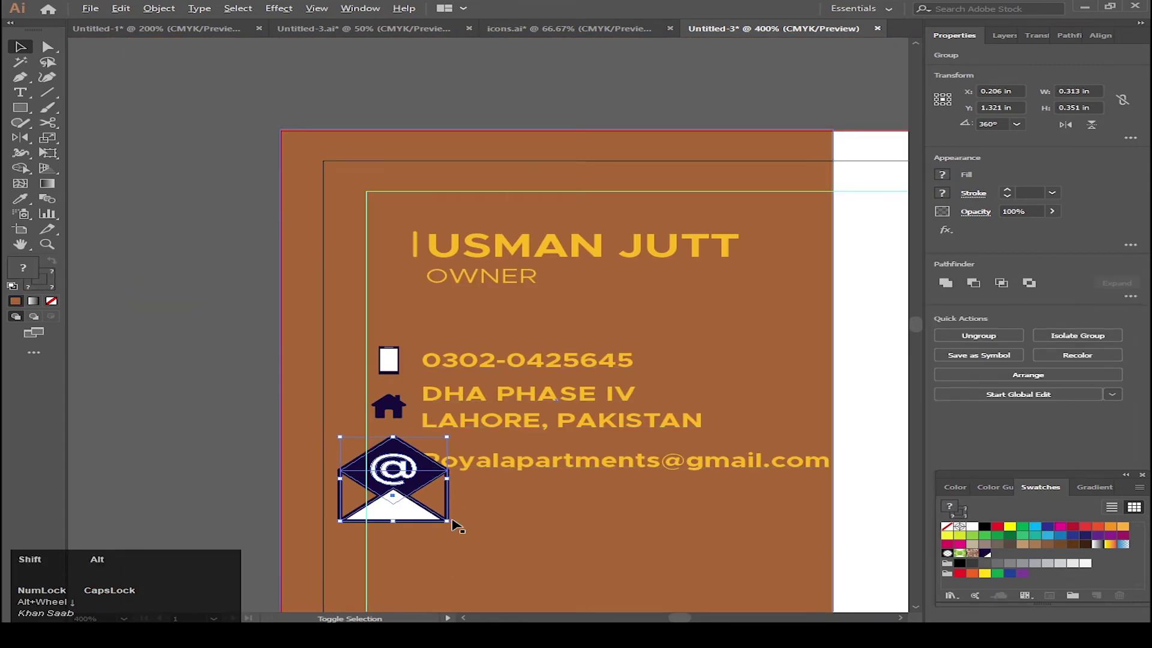
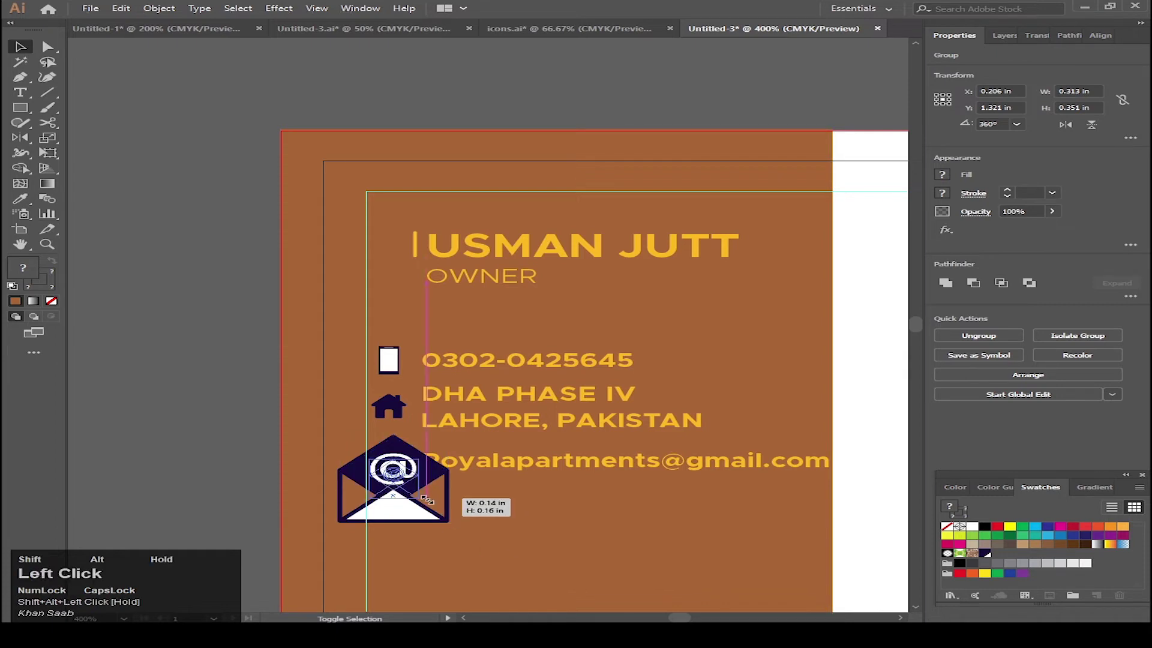
{"action": "scroll", "scroll_direction": "up", "scroll_amount": 3}
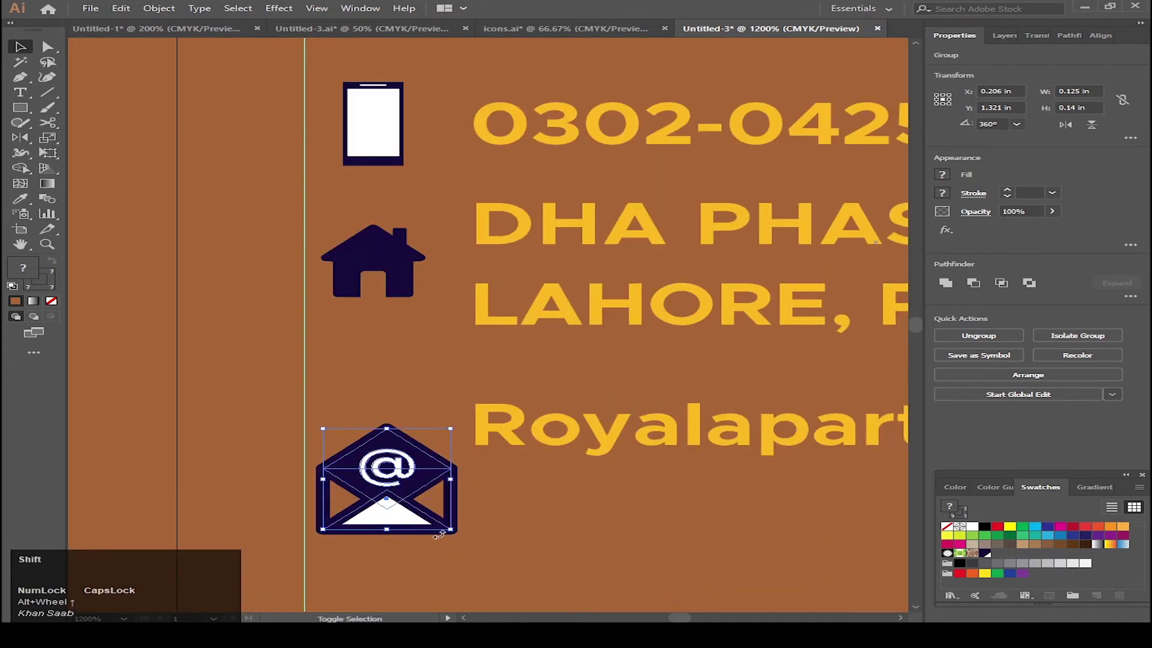
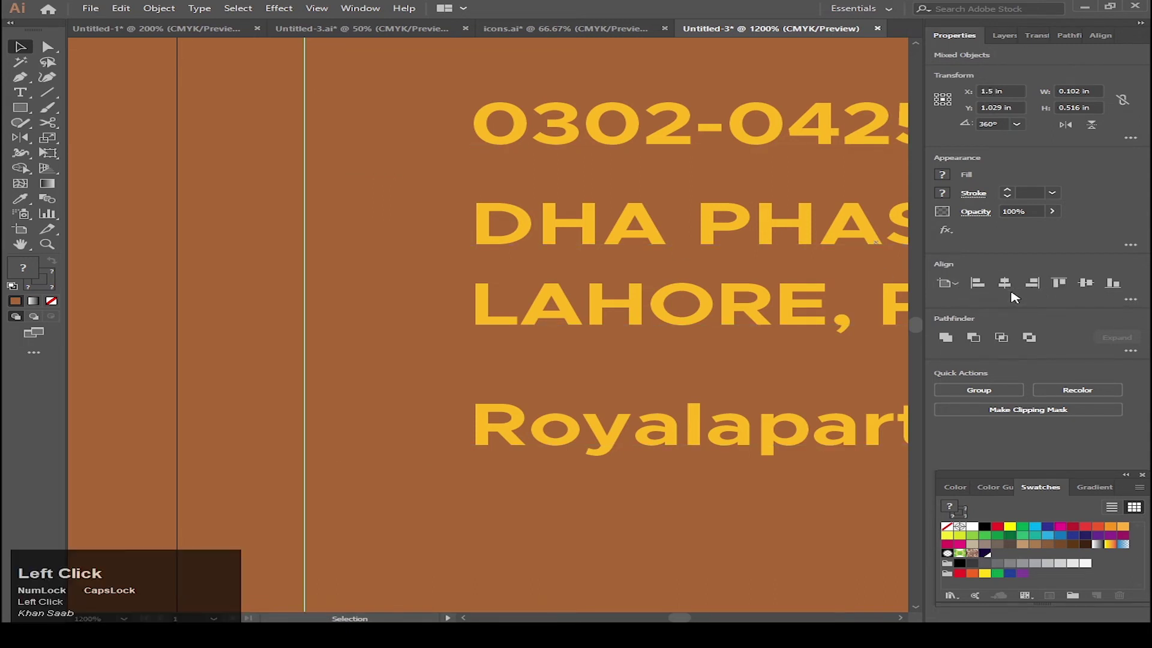
Distribute the three icons evenly top to bottom, then isolate the phone icon's inner shape.
{"action": "key", "text": "z"}
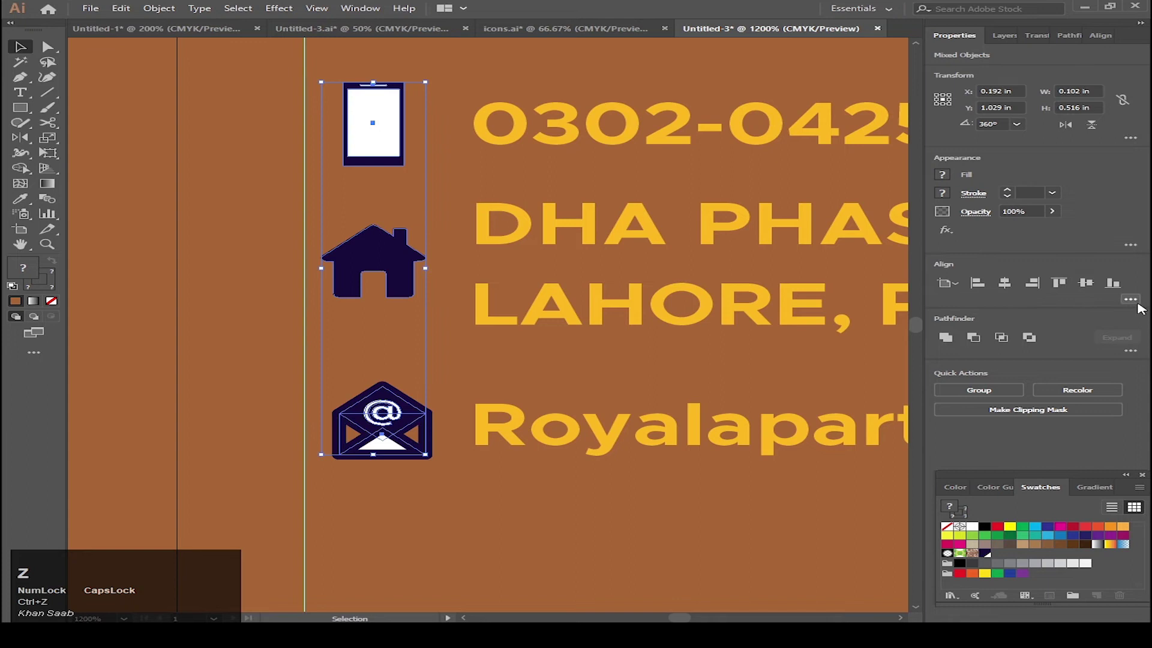
{"action": "left_click", "coordinate": [1141, 305]}
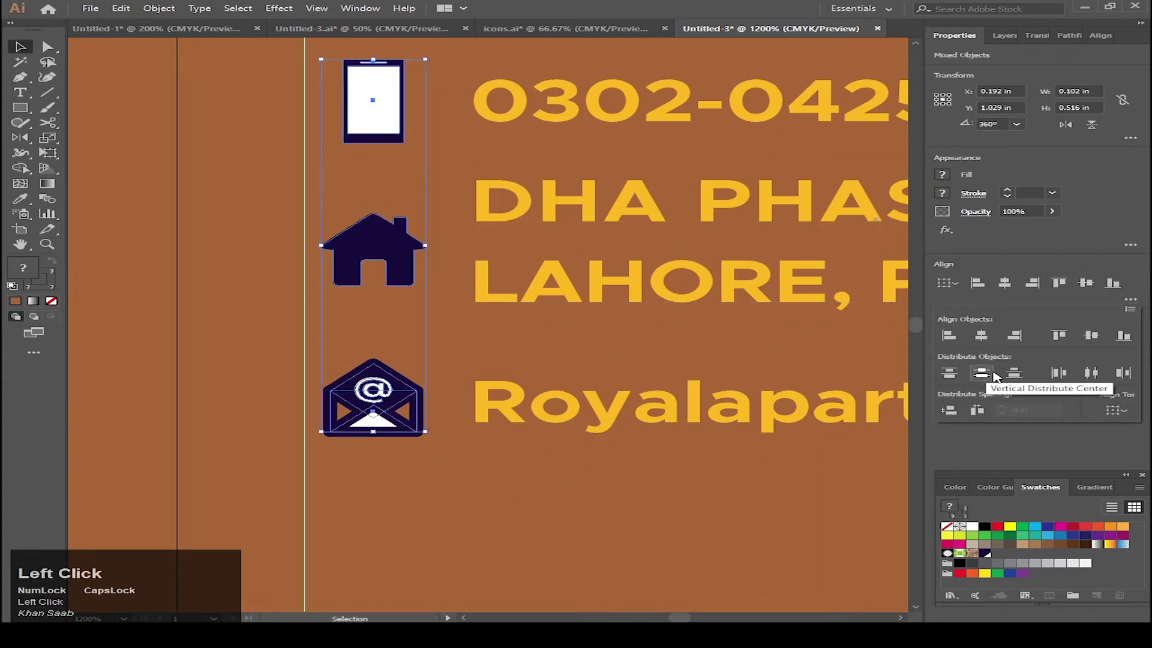
{"action": "left_click", "coordinate": [1096, 382]}
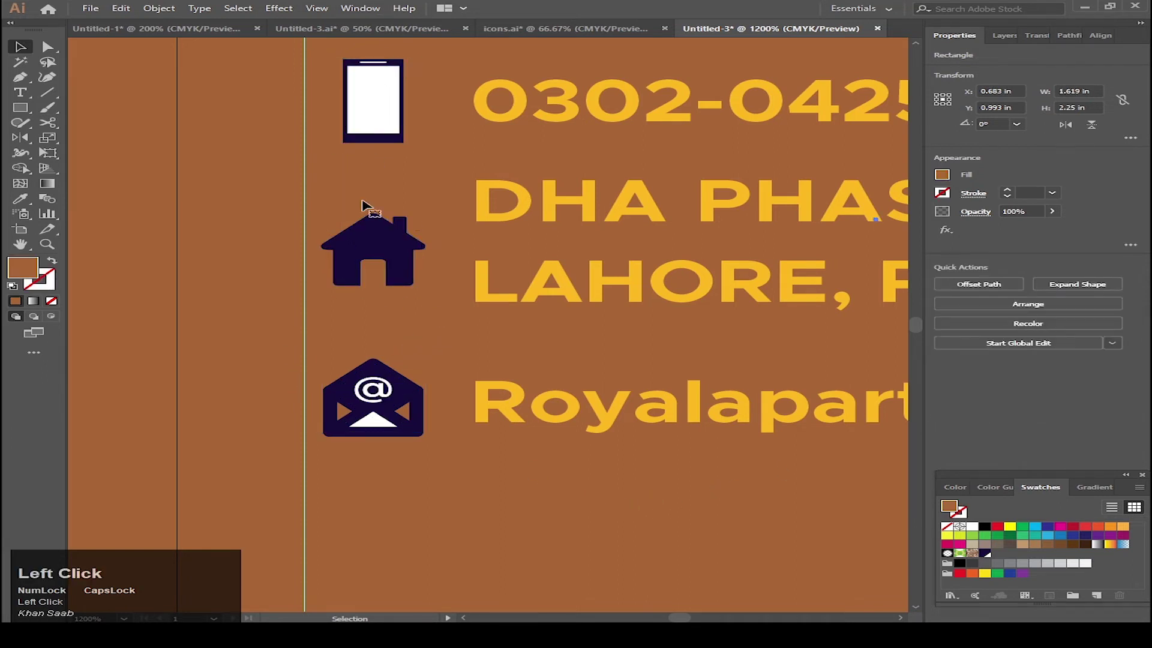
{"action": "scroll", "scroll_direction": "down", "scroll_amount": 3}
{"action": "scroll", "scroll_direction": "up", "scroll_amount": 3}
{"action": "left_click", "coordinate": [381, 177]}
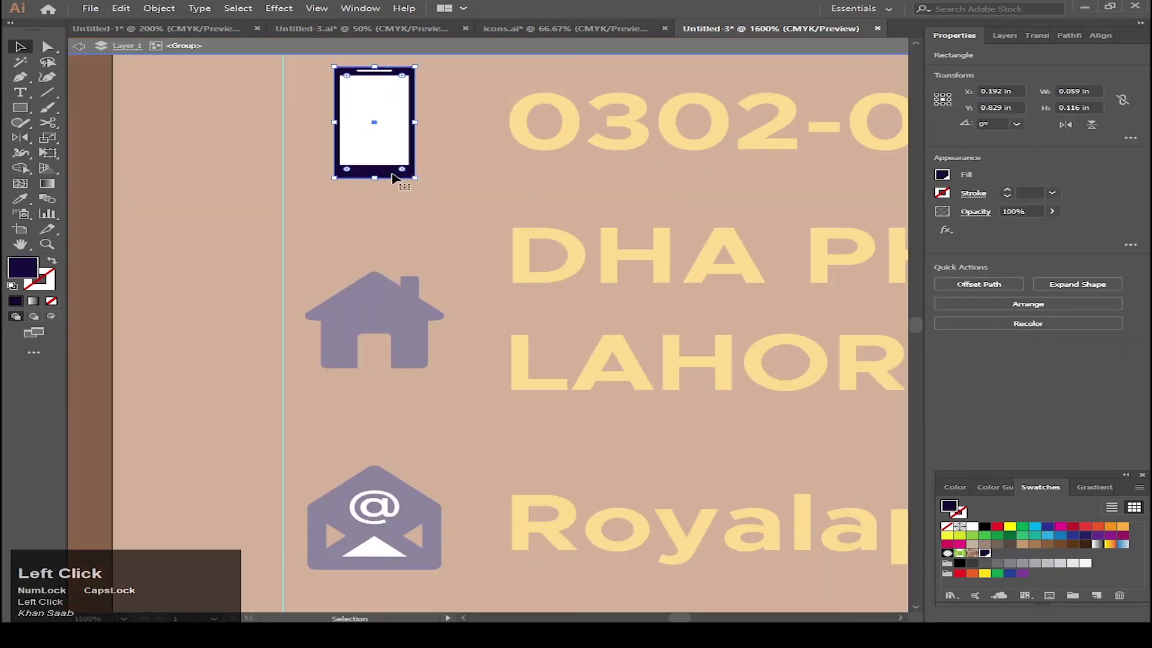
Sample the yellow text colour with the Eyedropper onto the envelope icon.
{"action": "key", "text": "i"}
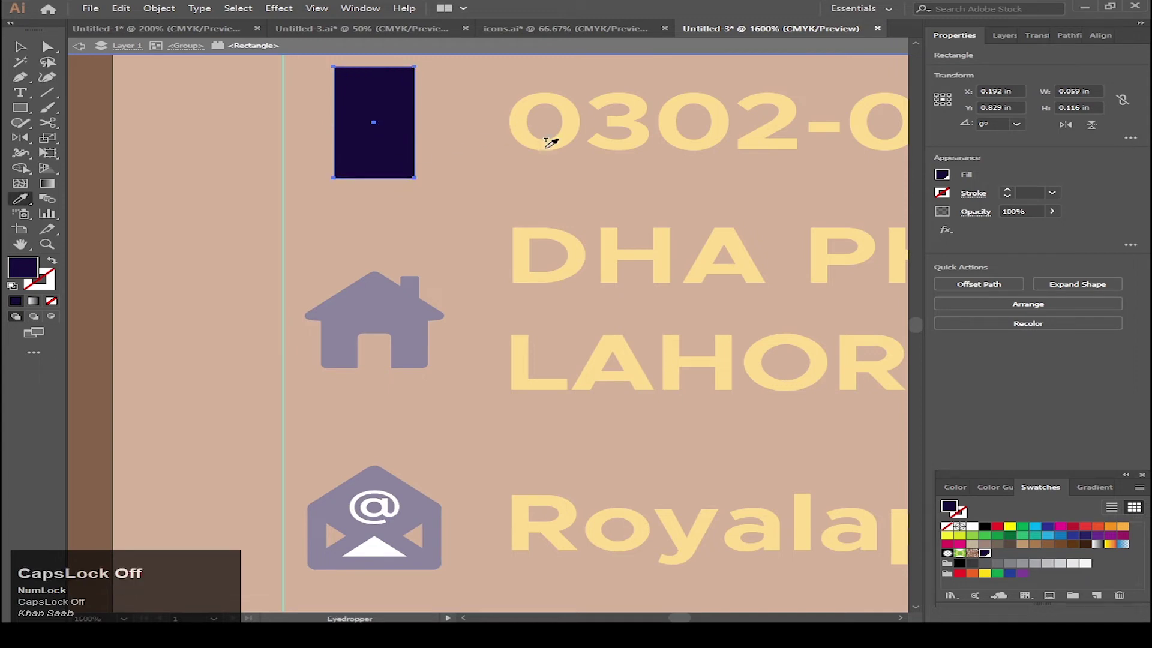
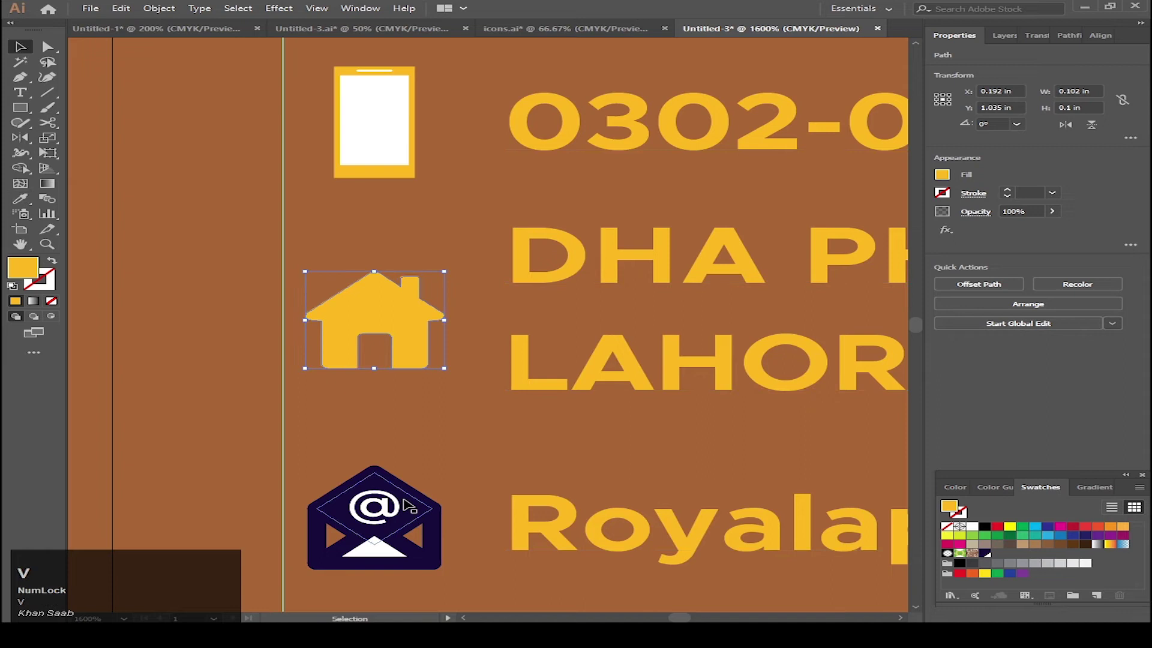
{"action": "left_click", "coordinate": [418, 501]}
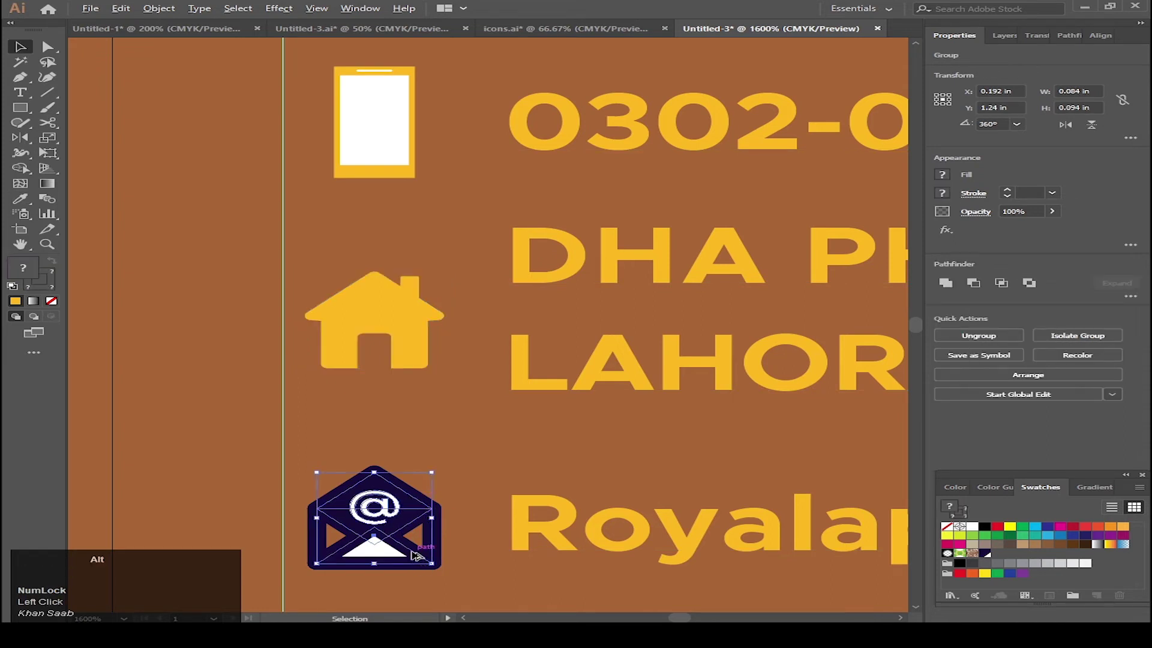
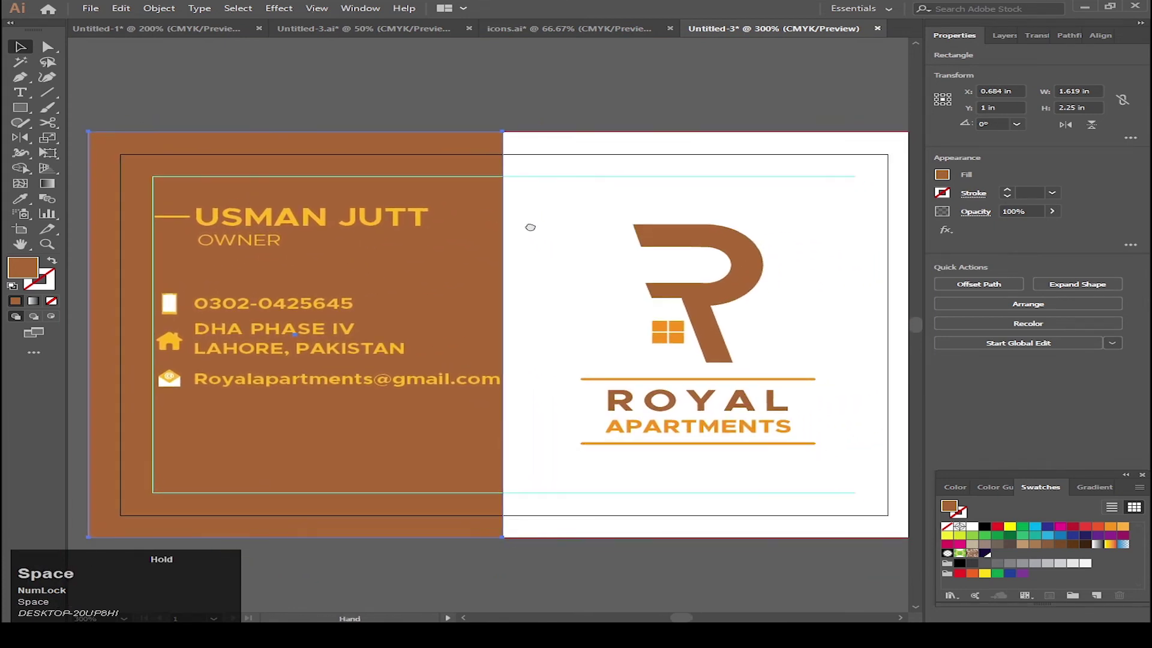
Zoom out to view the whole business card.
{"action": "scroll", "scroll_direction": "up", "scroll_amount": 3}
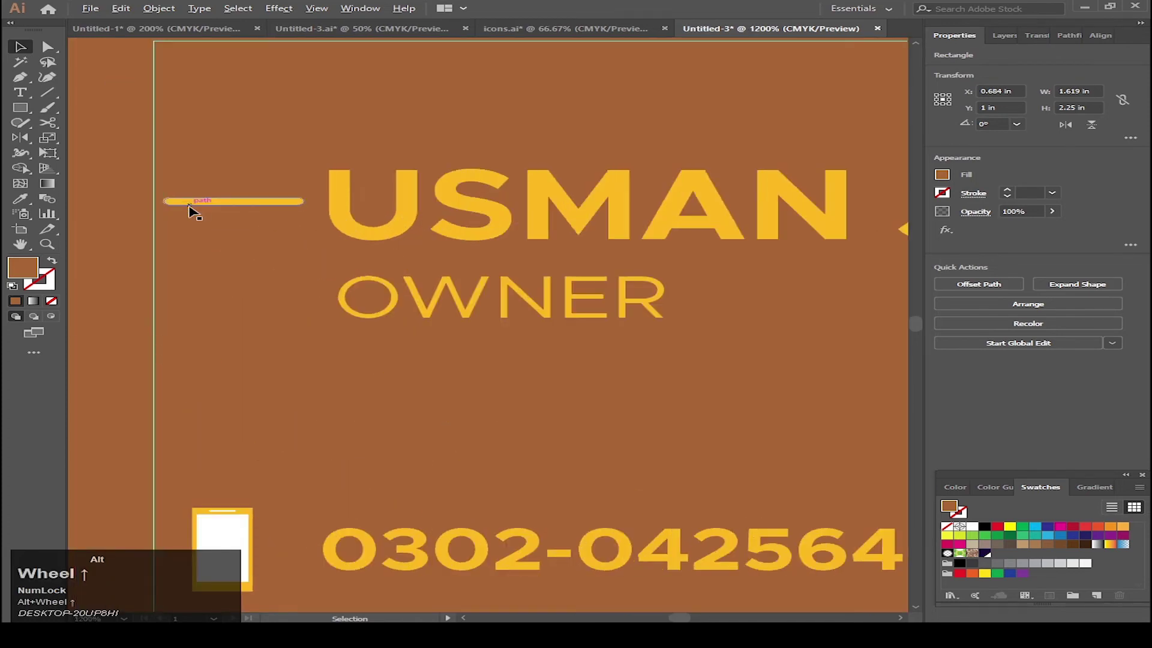
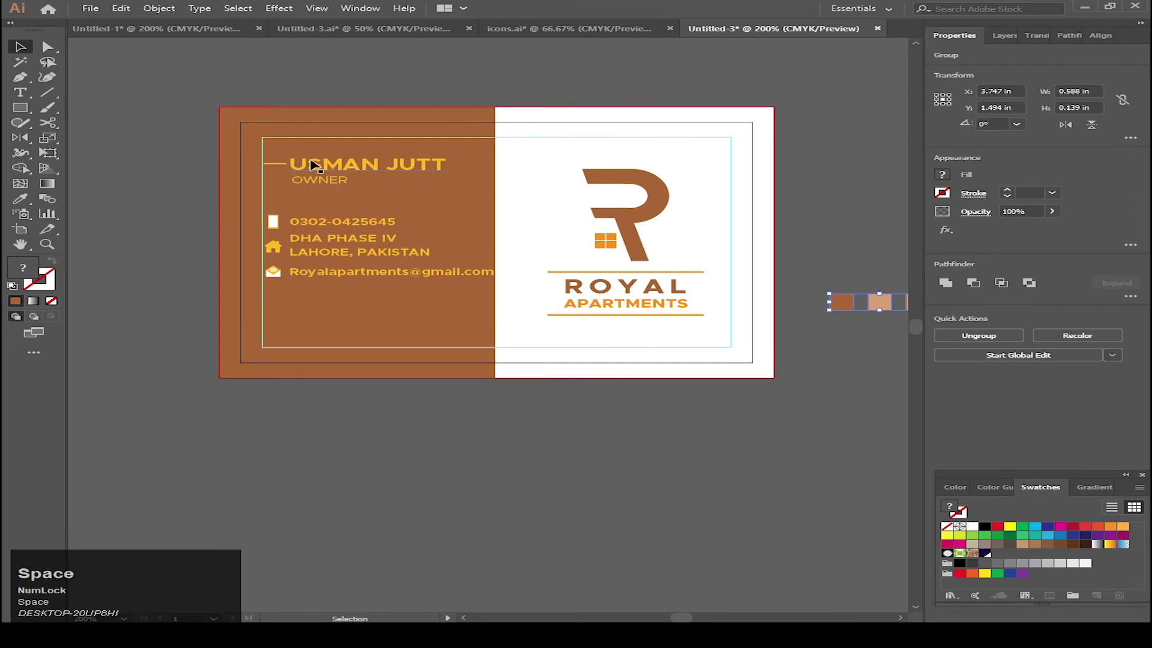
Duplicate the card artboard below, set the copy's logo aside and select its contact lines and icons.
{"action": "left_click", "coordinate": [26, 234]}
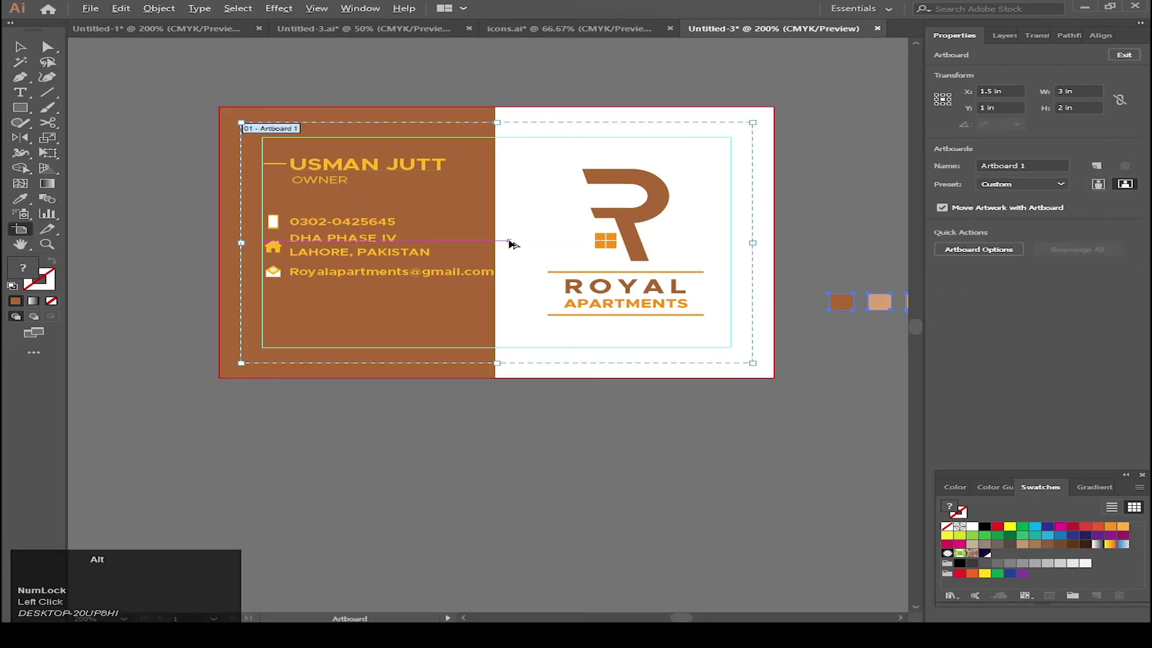
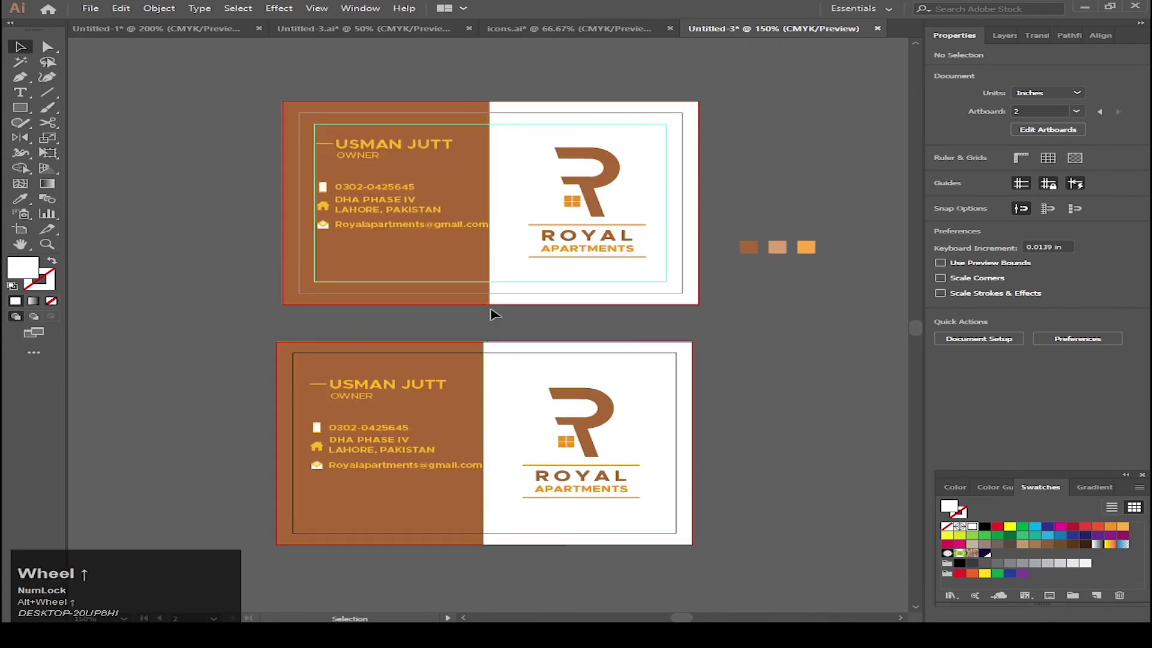
{"action": "left_click_drag", "start_coordinate": [613, 408], "coordinate": [362, 441]}
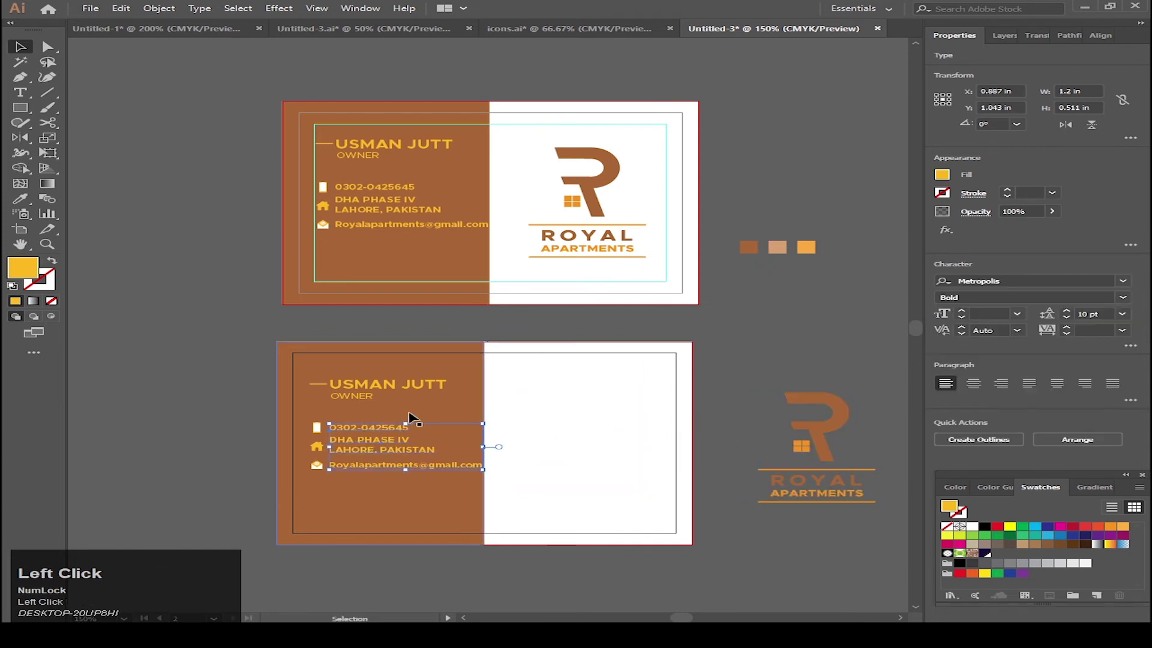
{"action": "left_click_drag", "start_coordinate": [422, 385], "coordinate": [504, 397]}
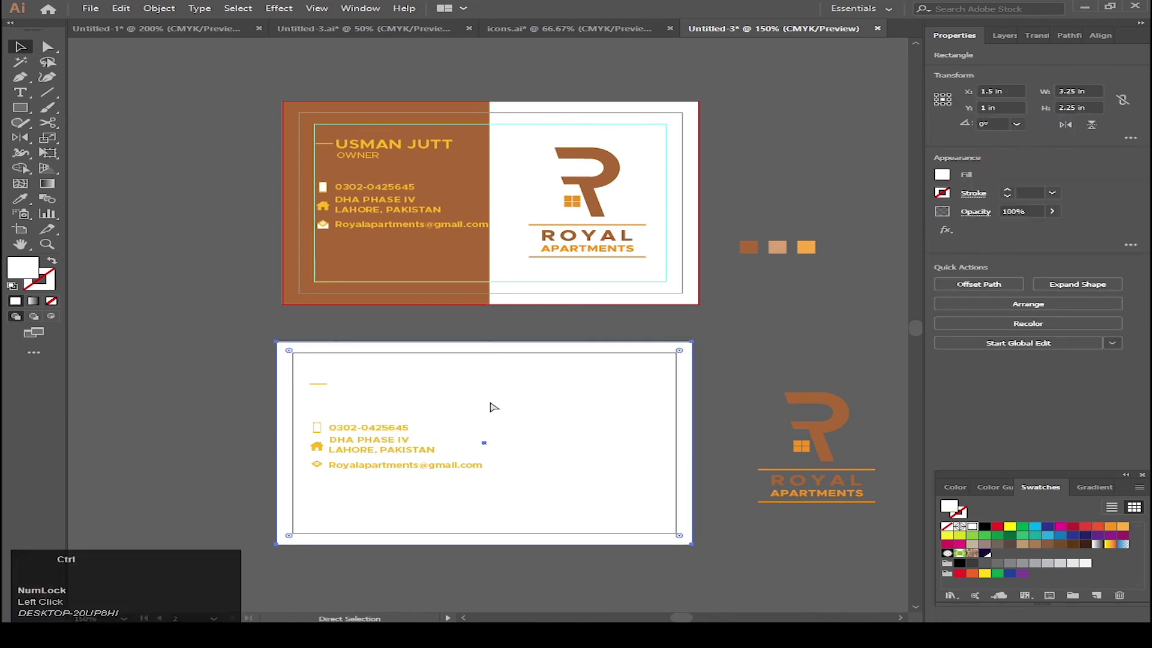
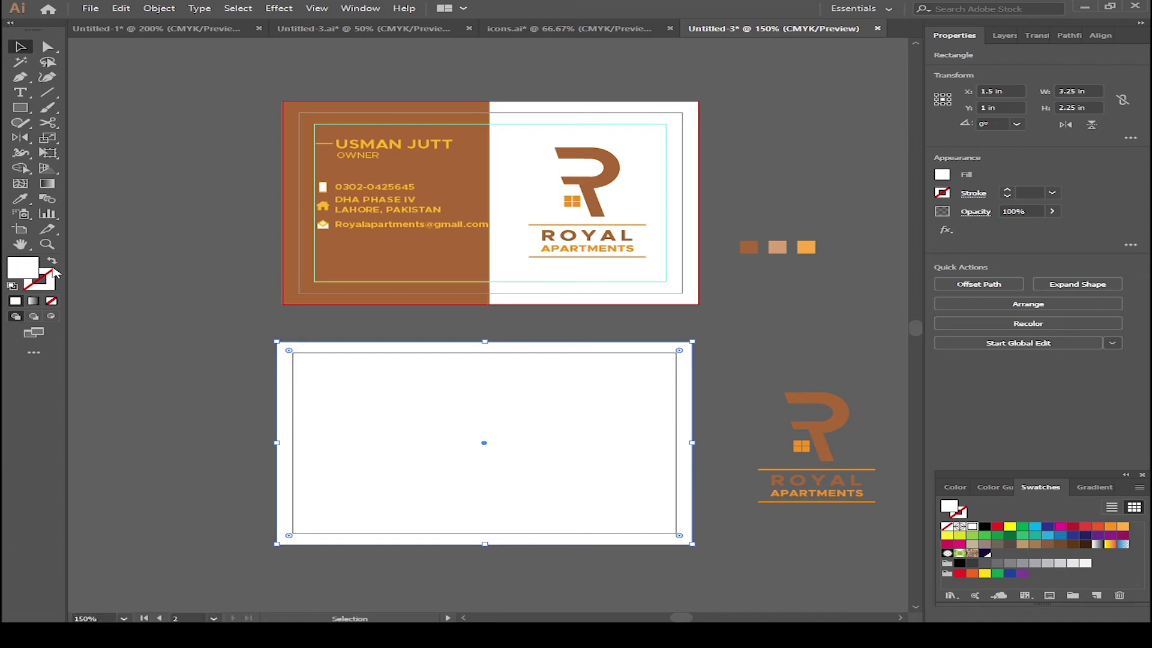
Fill the back card's rectangle with the sampled brown and ready a rectangle for the bottom strip.
{"action": "left_click", "coordinate": [16, 208]}
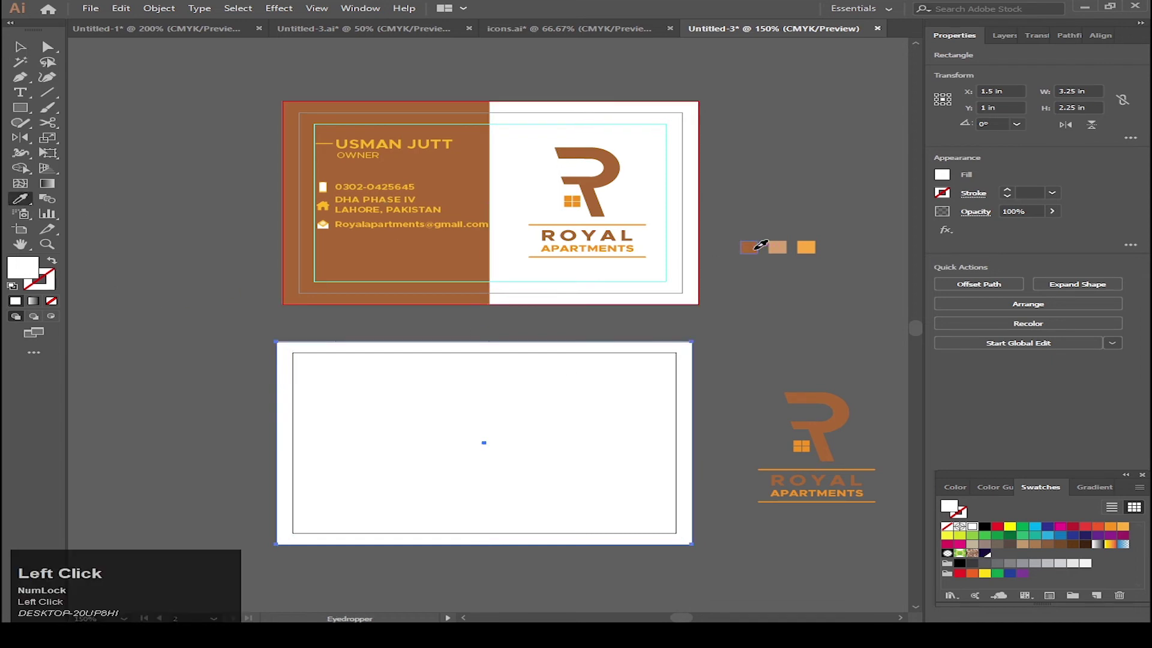
{"action": "key", "text": "v"}
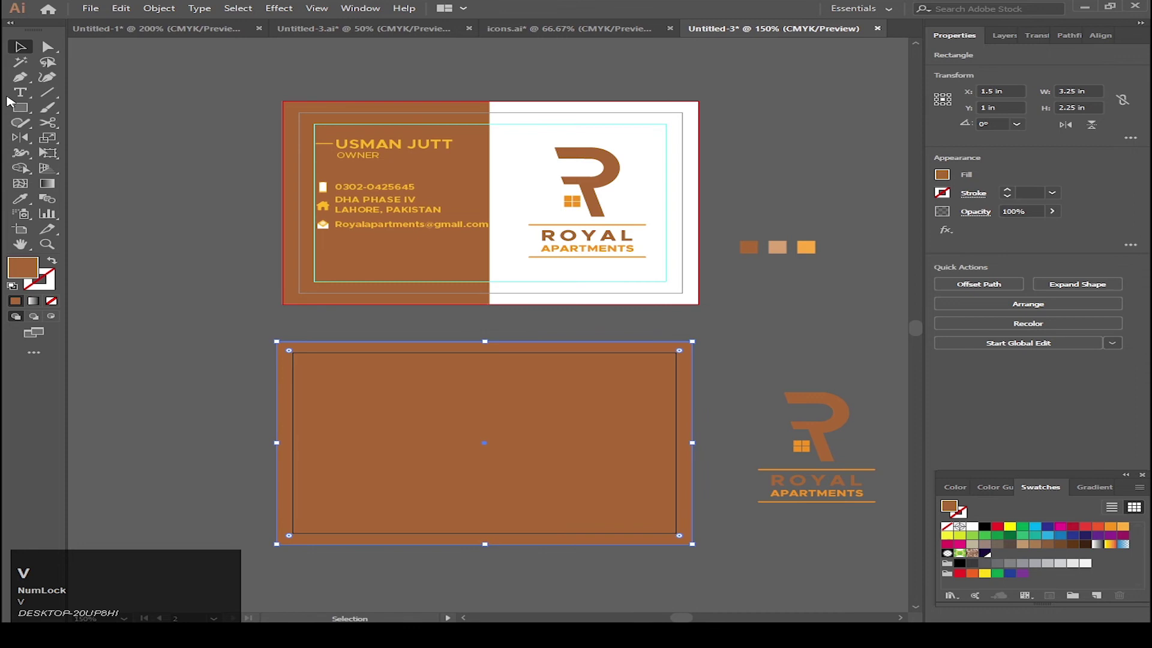
{"action": "key", "text": "m"}
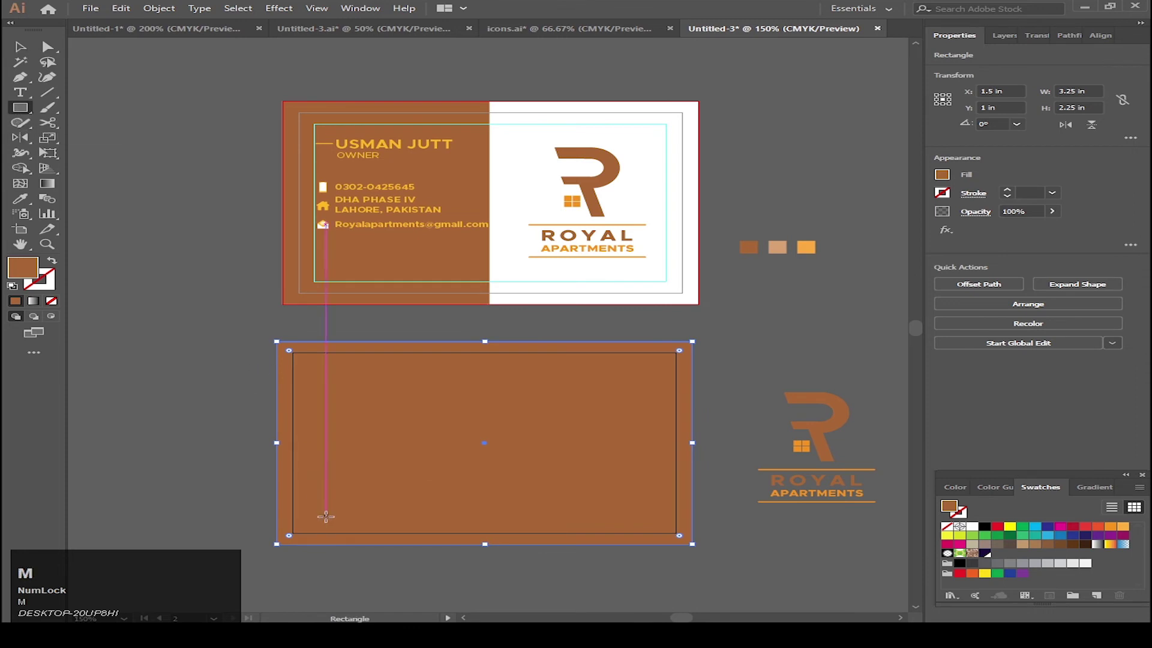
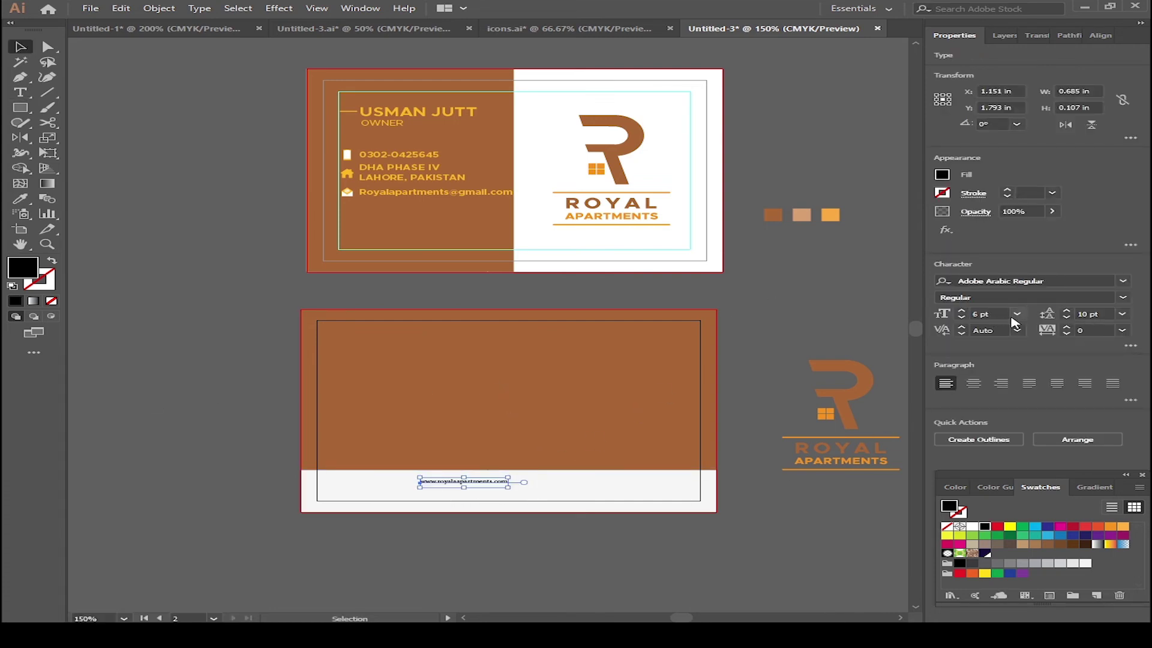
Set the website address in Metropolis Bold 10 pt with the front card's text style and brown colour.
{"action": "left_click", "coordinate": [1019, 321]}
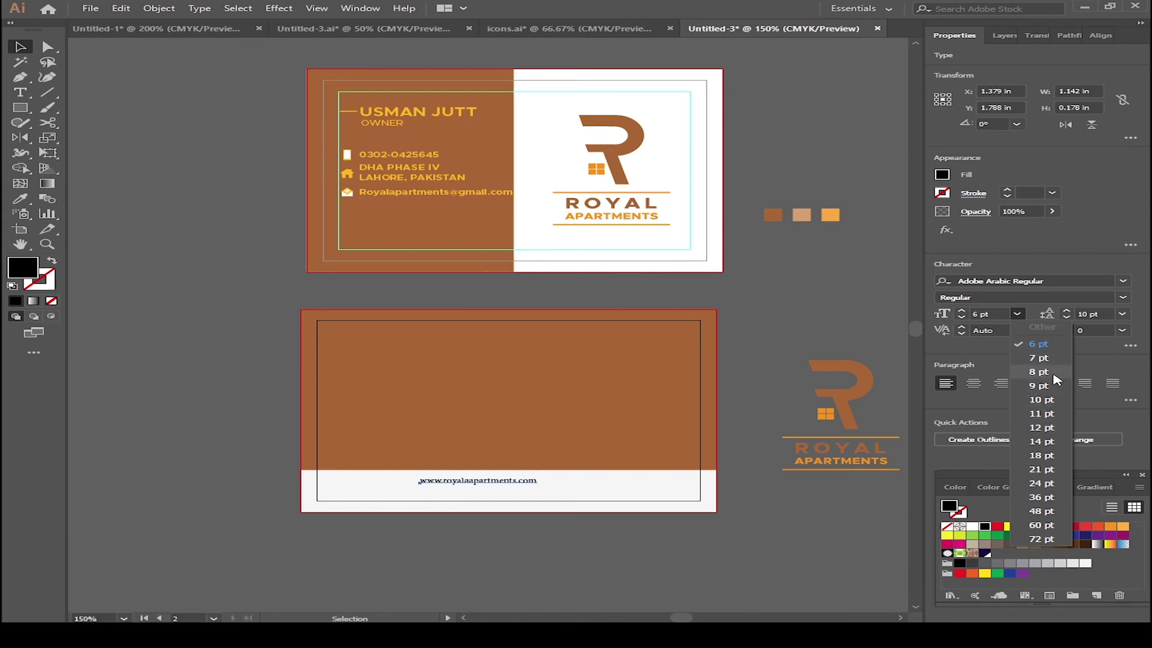
{"action": "left_click_drag", "start_coordinate": [1056, 378], "coordinate": [916, 265]}
{"action": "key", "text": "i"}
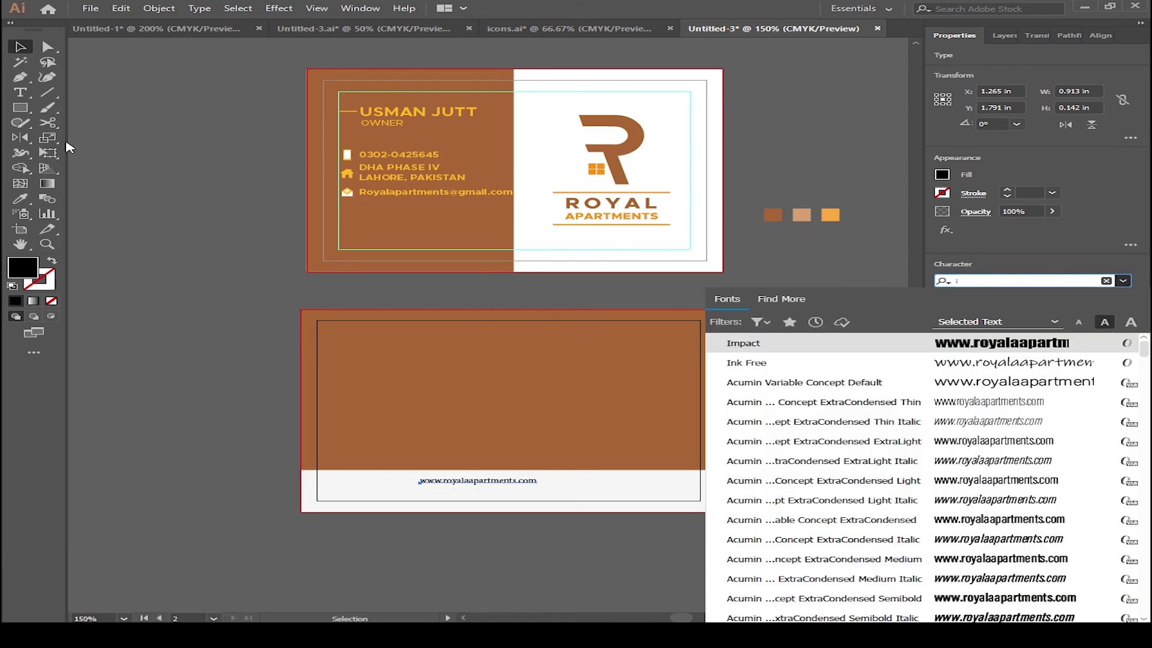
{"action": "left_click", "coordinate": [34, 205]}
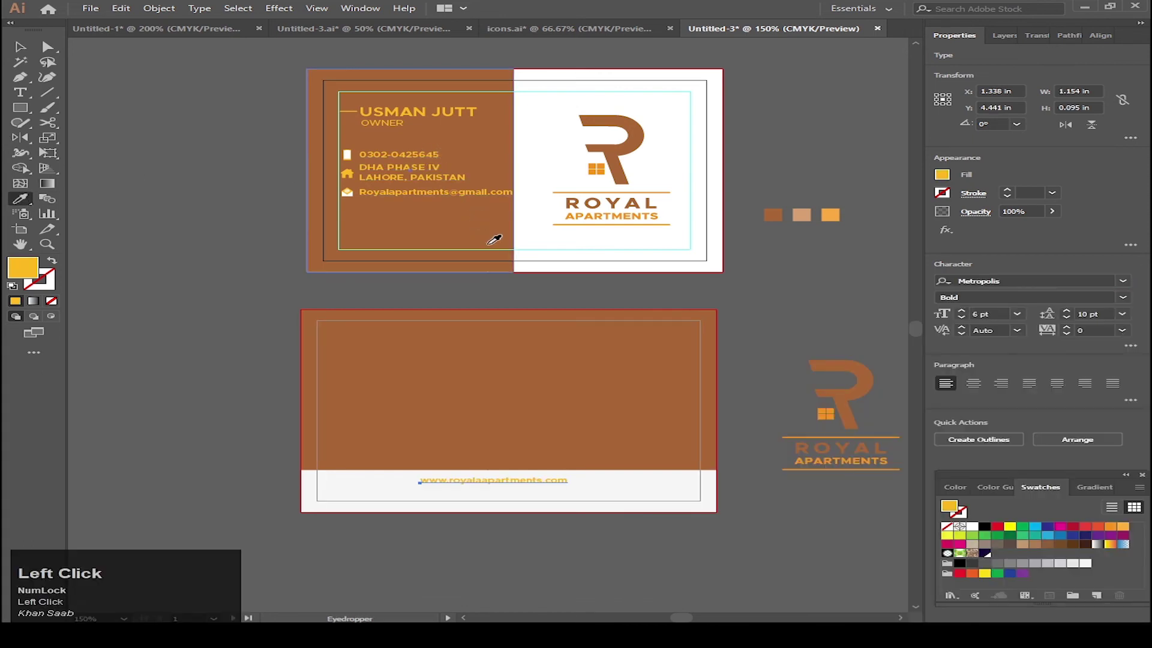
{"action": "key", "text": "v"}
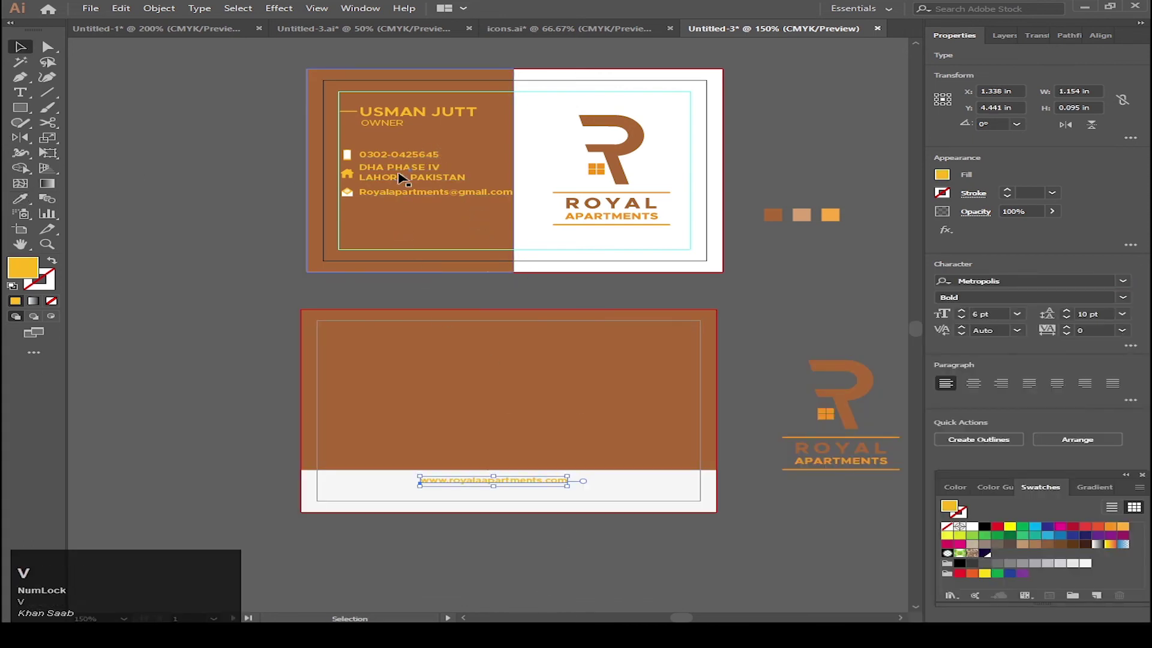
{"action": "left_click", "coordinate": [1027, 316]}
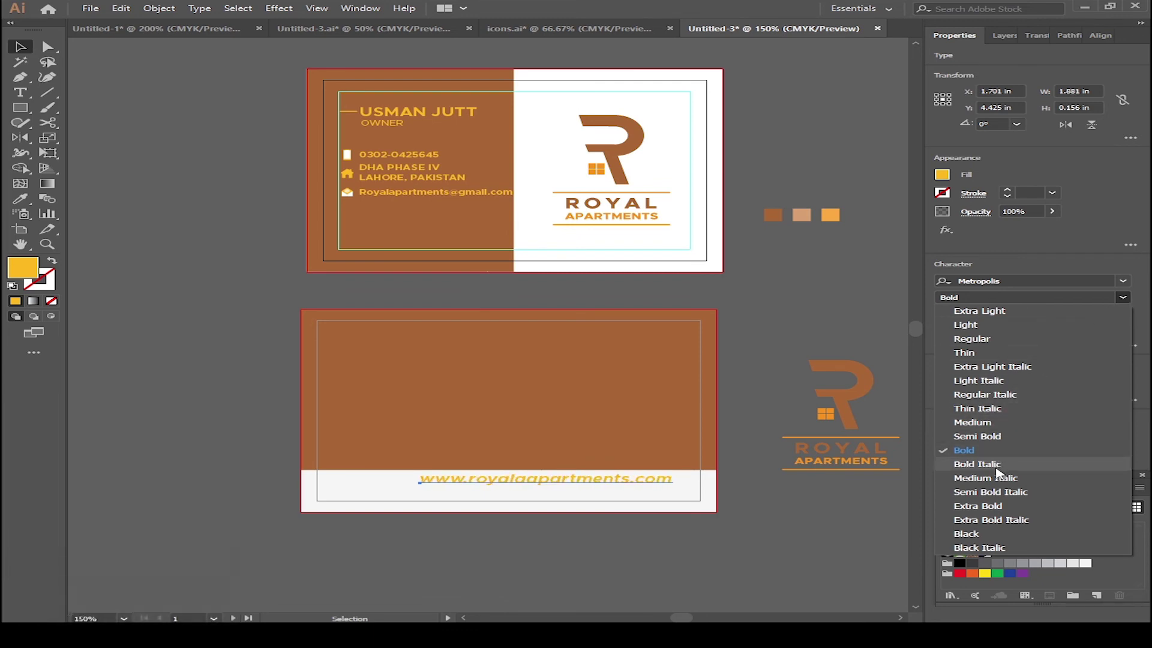
{"action": "left_click", "coordinate": [1001, 452]}
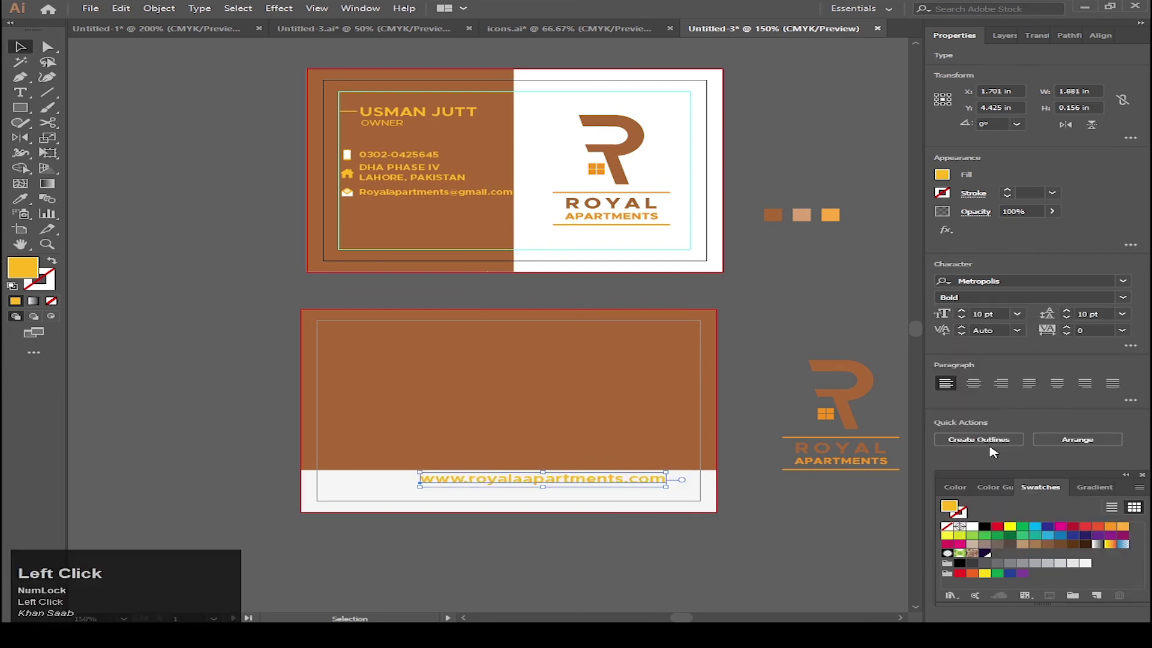
{"action": "key", "text": "i"}
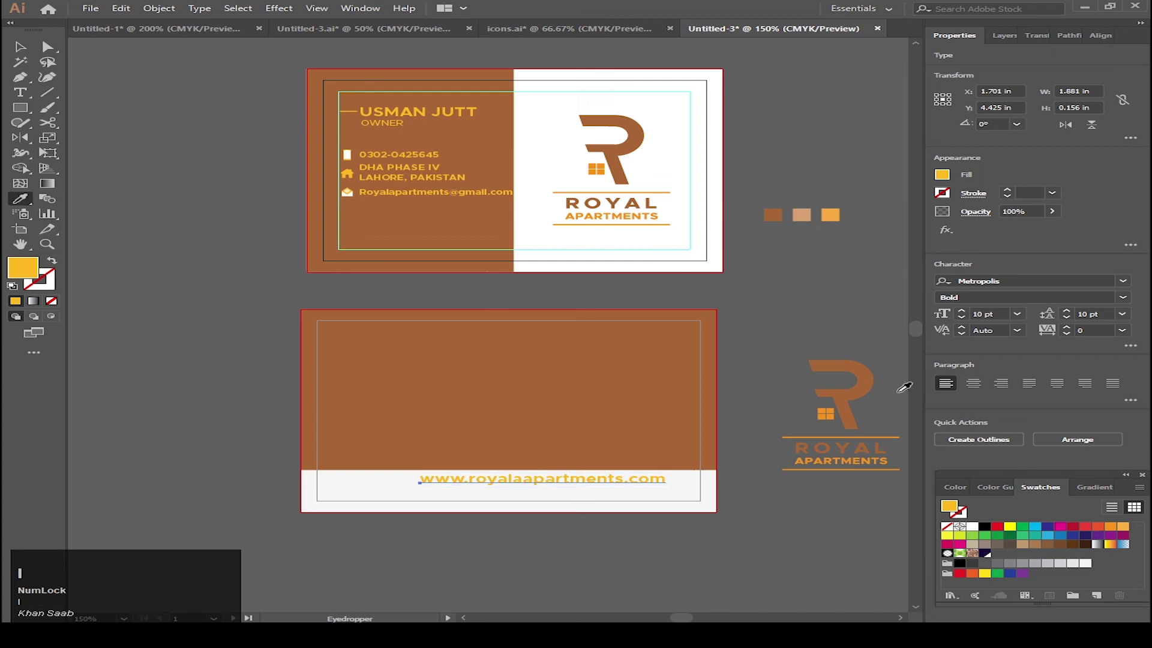
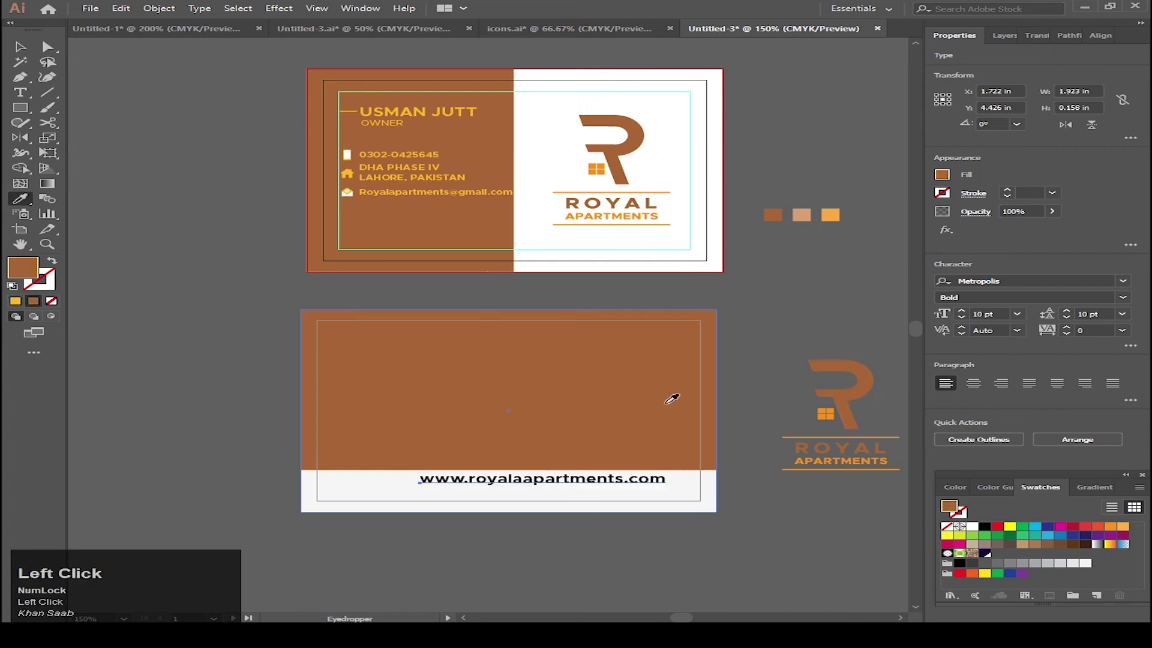
Remove the doubled 'a' from the website address spelling.
{"action": "key", "text": "v"}
{"action": "left_click", "coordinate": [777, 455]}
{"action": "scroll", "scroll_direction": "up", "scroll_amount": 3}
{"action": "left_click_drag", "start_coordinate": [569, 469], "coordinate": [488, 486]}
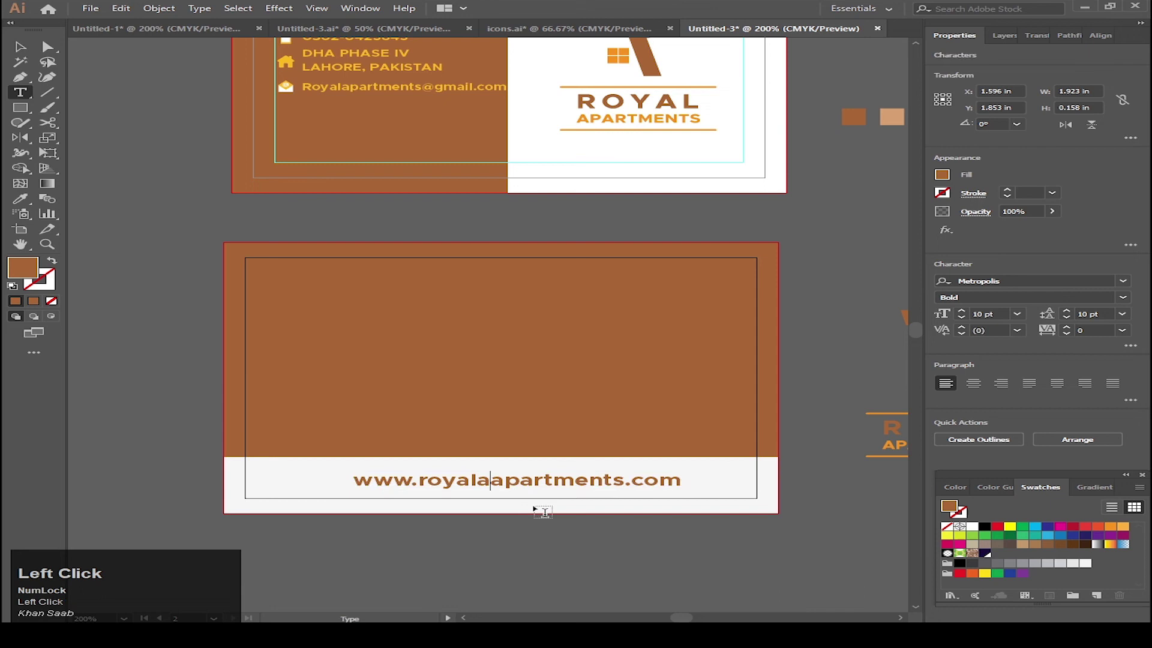
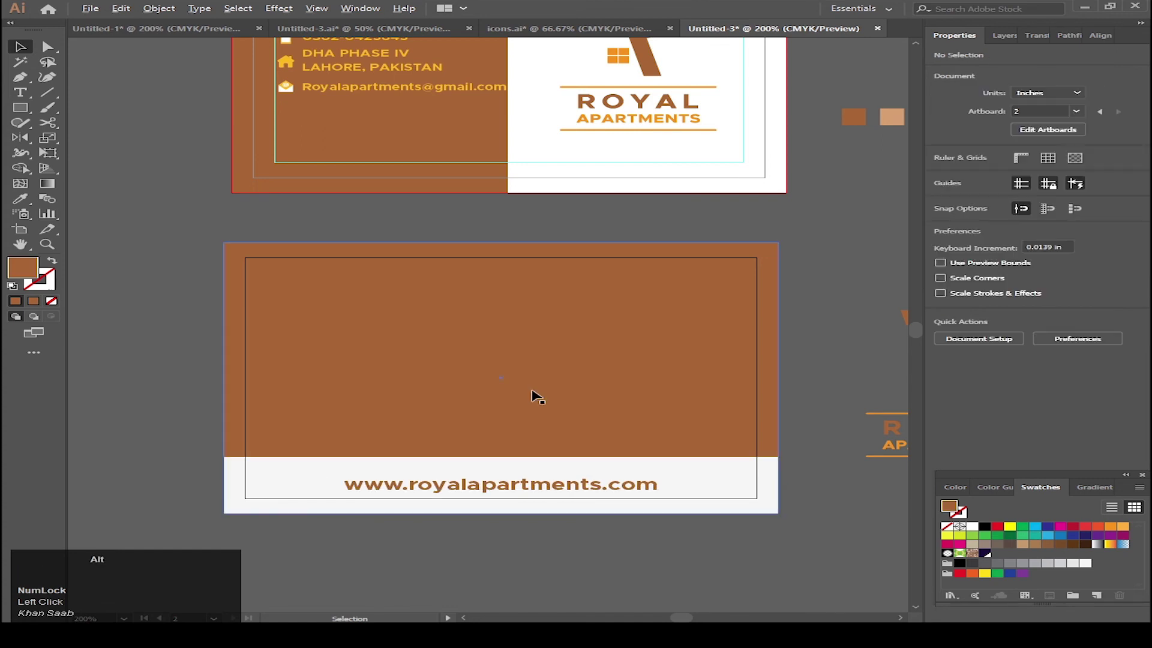
Copy the Royal Apartments logo onto the back card and fill it white.
{"action": "scroll", "scroll_direction": "down", "scroll_amount": 3}
{"action": "left_click_drag", "start_coordinate": [776, 336], "coordinate": [20, 204]}
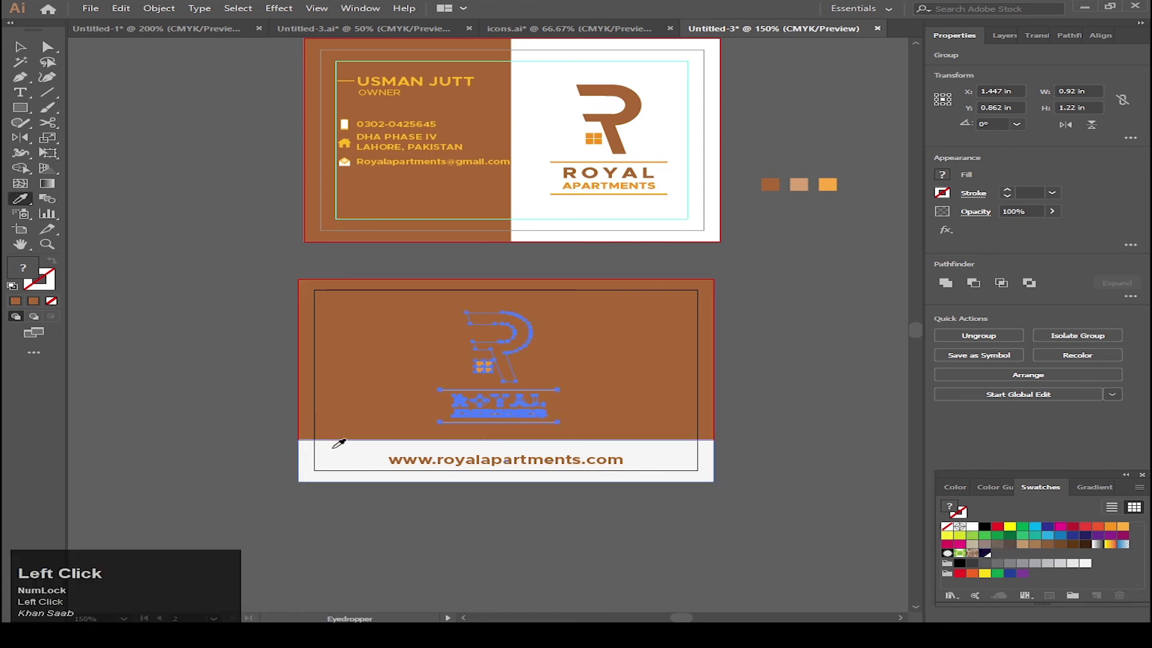
{"action": "key", "text": "v"}
{"action": "left_click", "coordinate": [808, 427]}
Centre the white logo horizontally on the brown back card above the website strip.
{"action": "scroll", "scroll_direction": "up", "scroll_amount": 3}
{"action": "left_click", "coordinate": [519, 355]}
{"action": "left_click", "coordinate": [707, 386]}
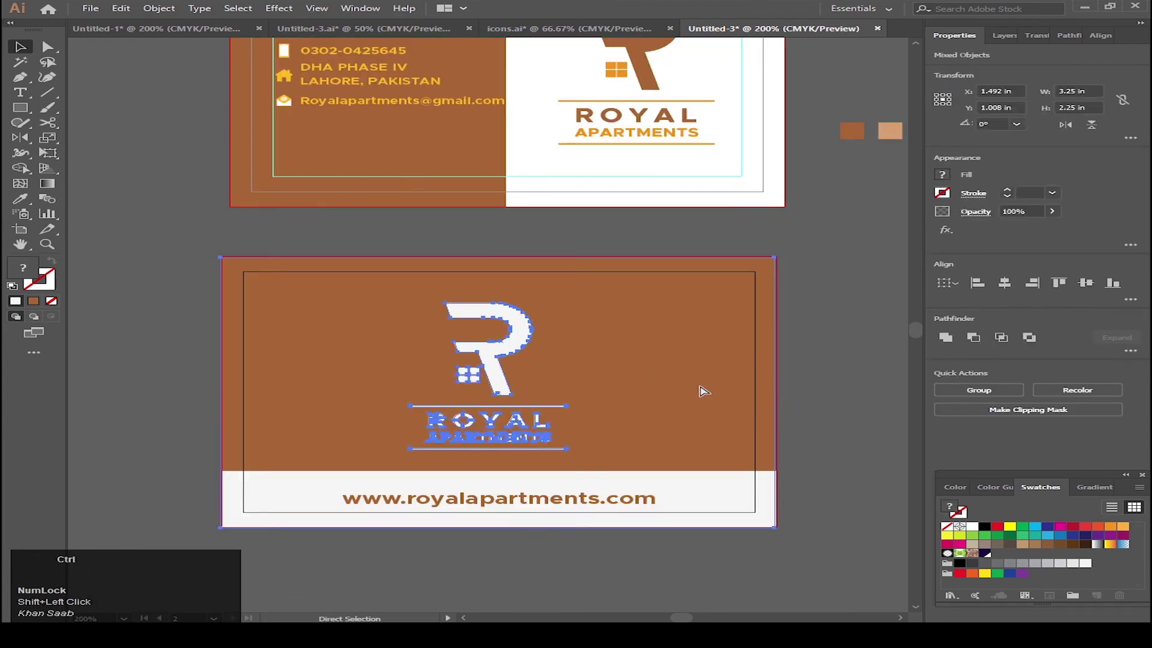
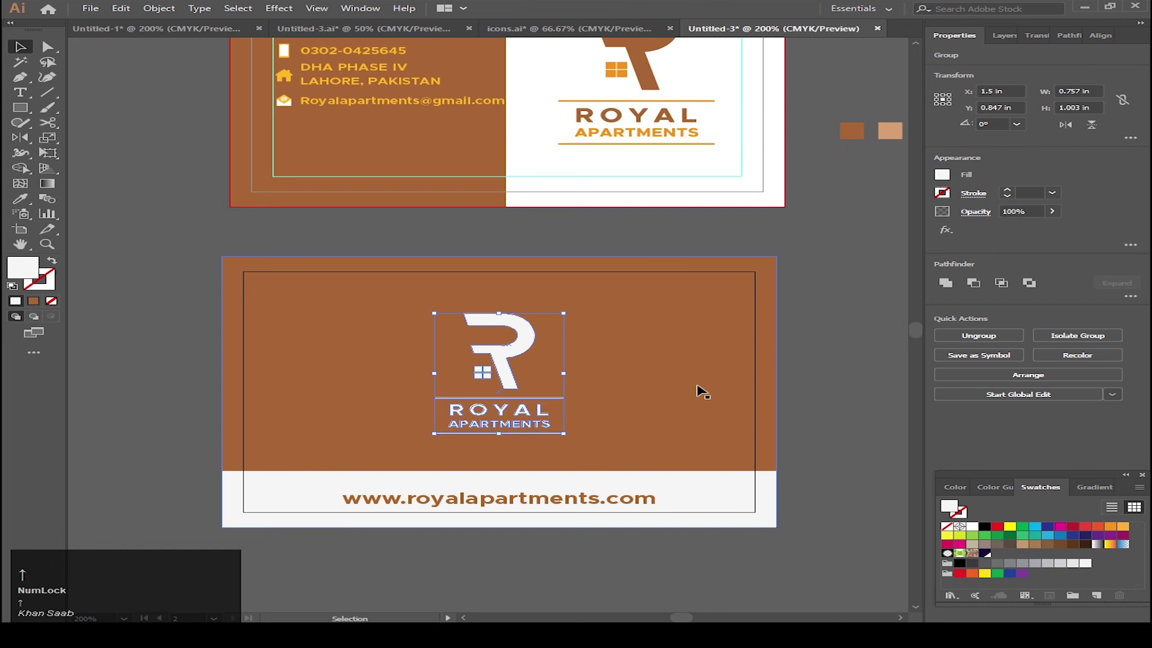
{"action": "left_click", "coordinate": [837, 381]}
{"action": "scroll", "scroll_direction": "down", "scroll_amount": 3}
{"action": "scroll", "scroll_direction": "up", "scroll_amount": 3}
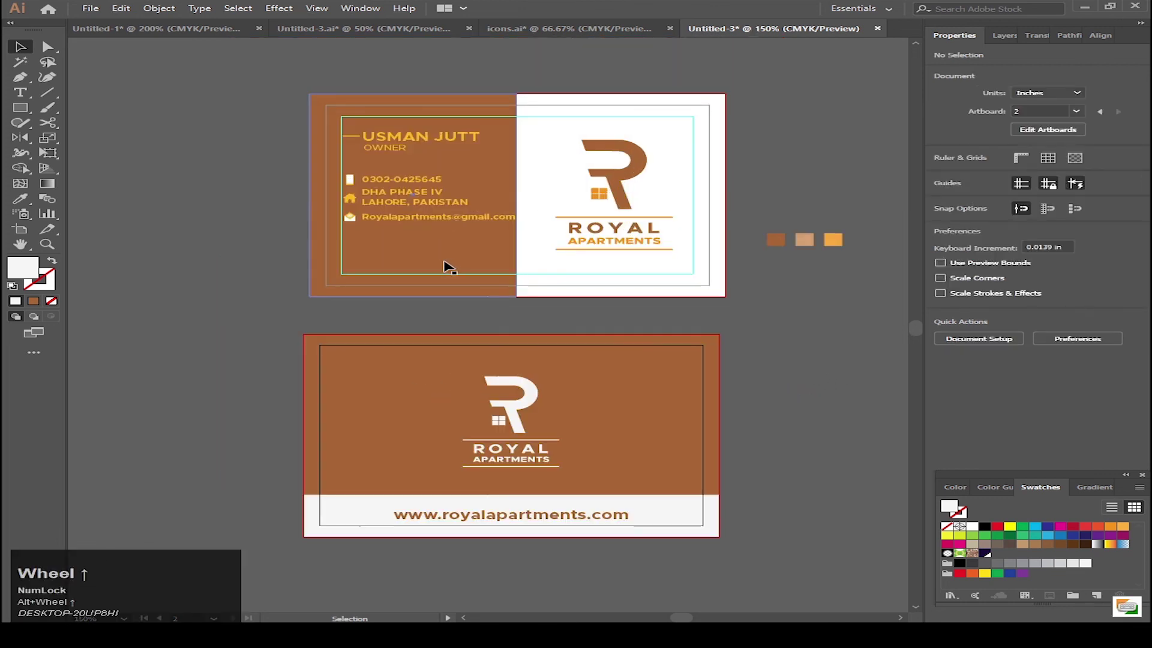
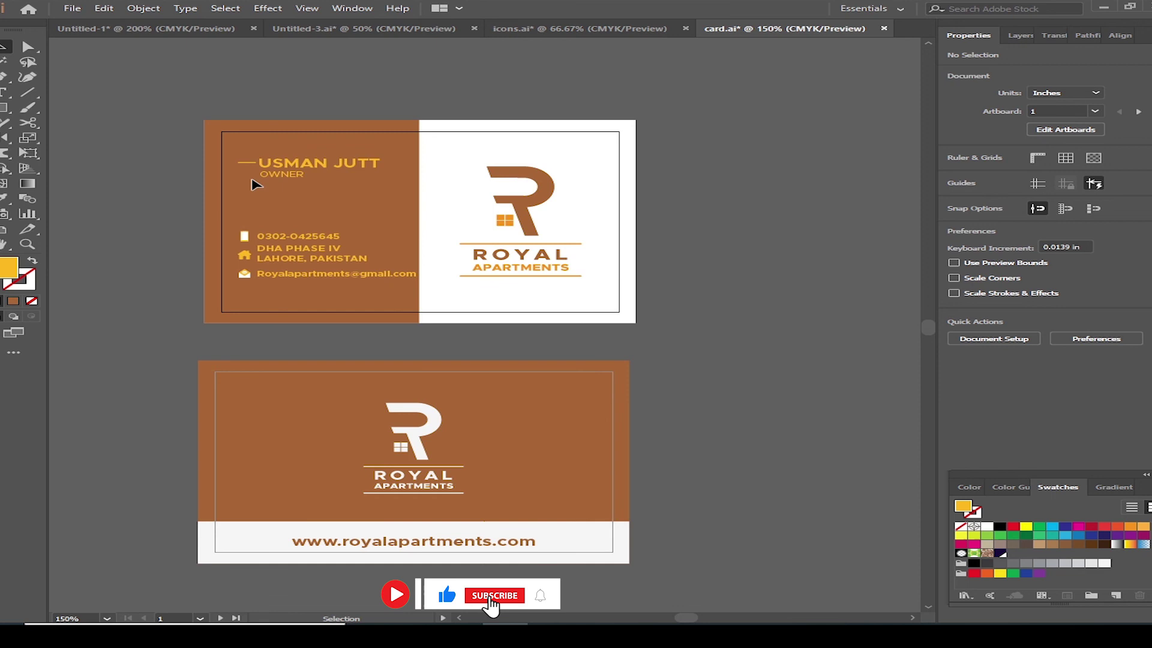
{"action": "left_click", "coordinate": [741, 297]}
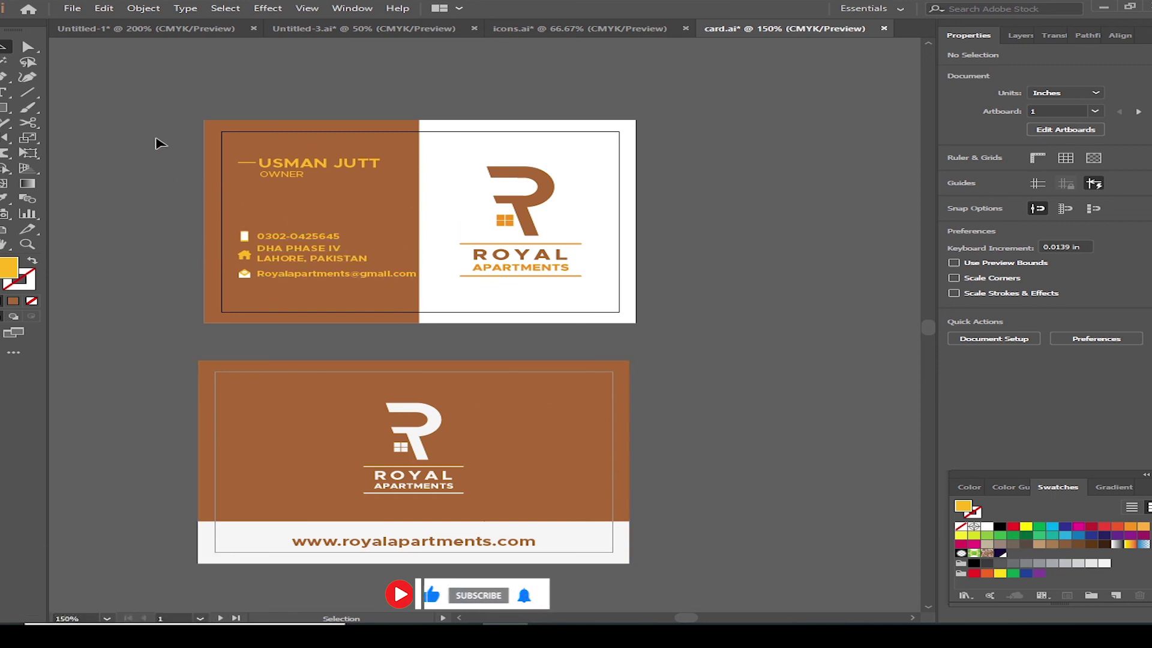
{"action": "left_click_drag", "start_coordinate": [118, 122], "coordinate": [657, 152]}
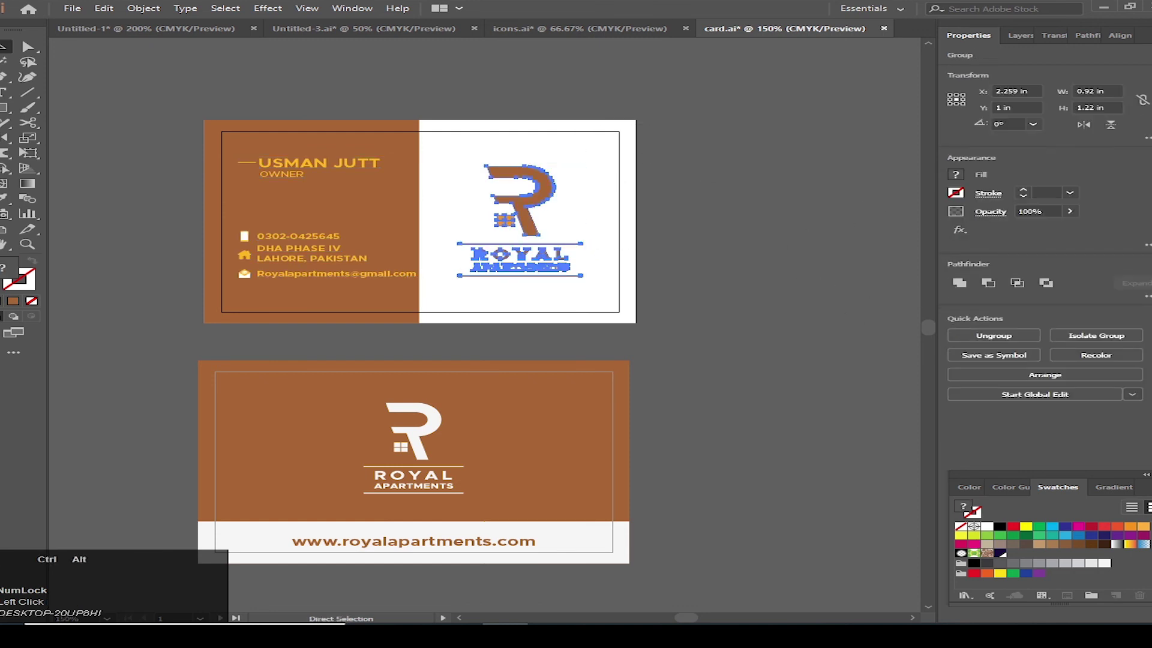
{"action": "key", "text": "ctrl+alt+2"}
{"action": "key", "text": "shift+f"}
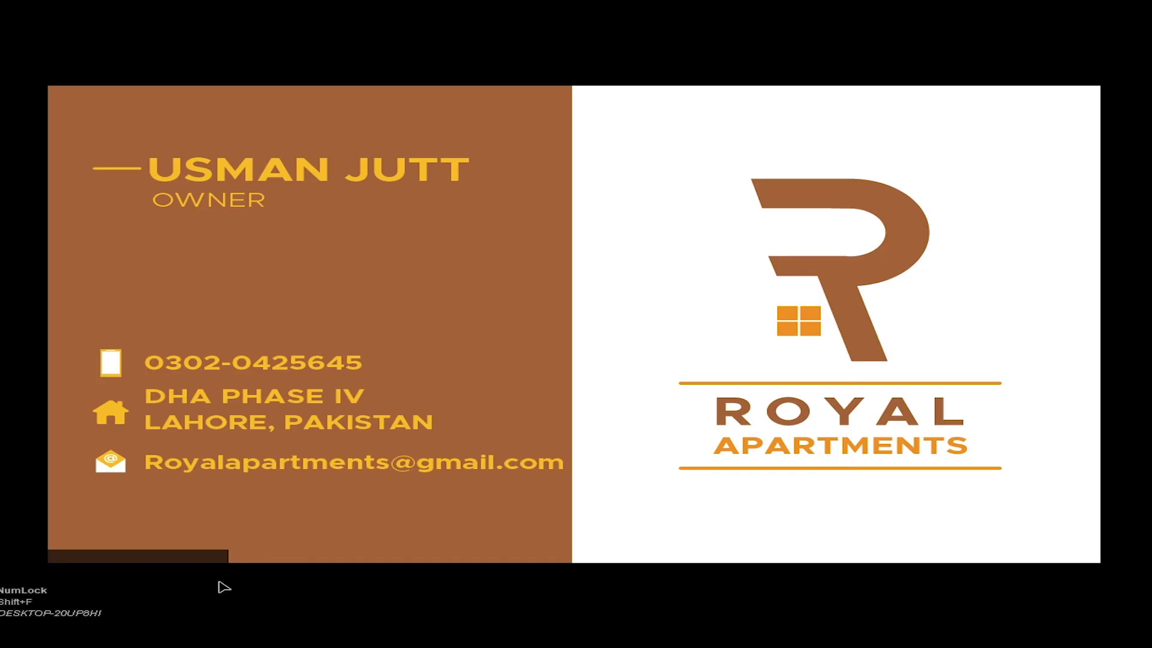